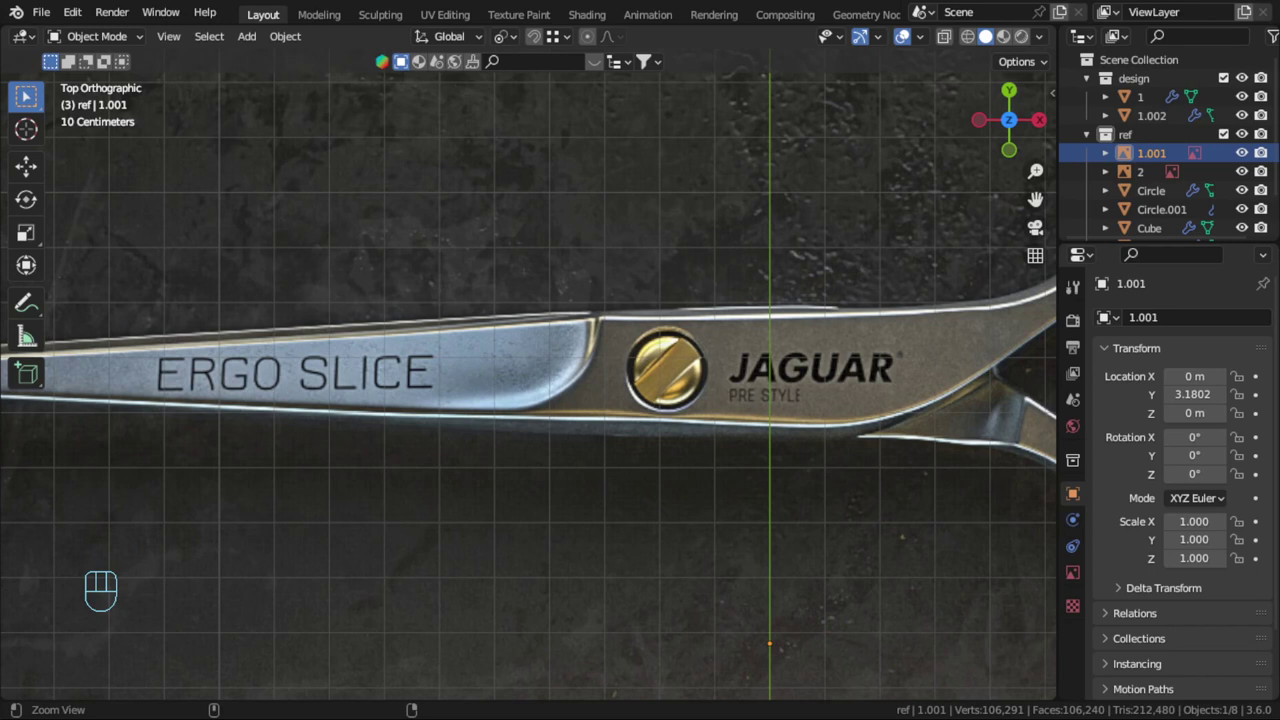
Pan and zoom across the scissors reference photo to frame the ERGO SLICE lettering on the blade
scroll("down", 3)
scroll("up", 3)
left_click(500, 387)
scroll("up", 3)
left_click_drag(666, 376, 545, 384)
middle_click(611, 392)
scroll("down", 3)
left_click_drag(419, 383, 585, 396)
left_click_drag(639, 405, 645, 447)
scroll("up", 3)
left_click_drag(507, 398, 651, 413)
middle_click(642, 380)
middle_click(701, 346)
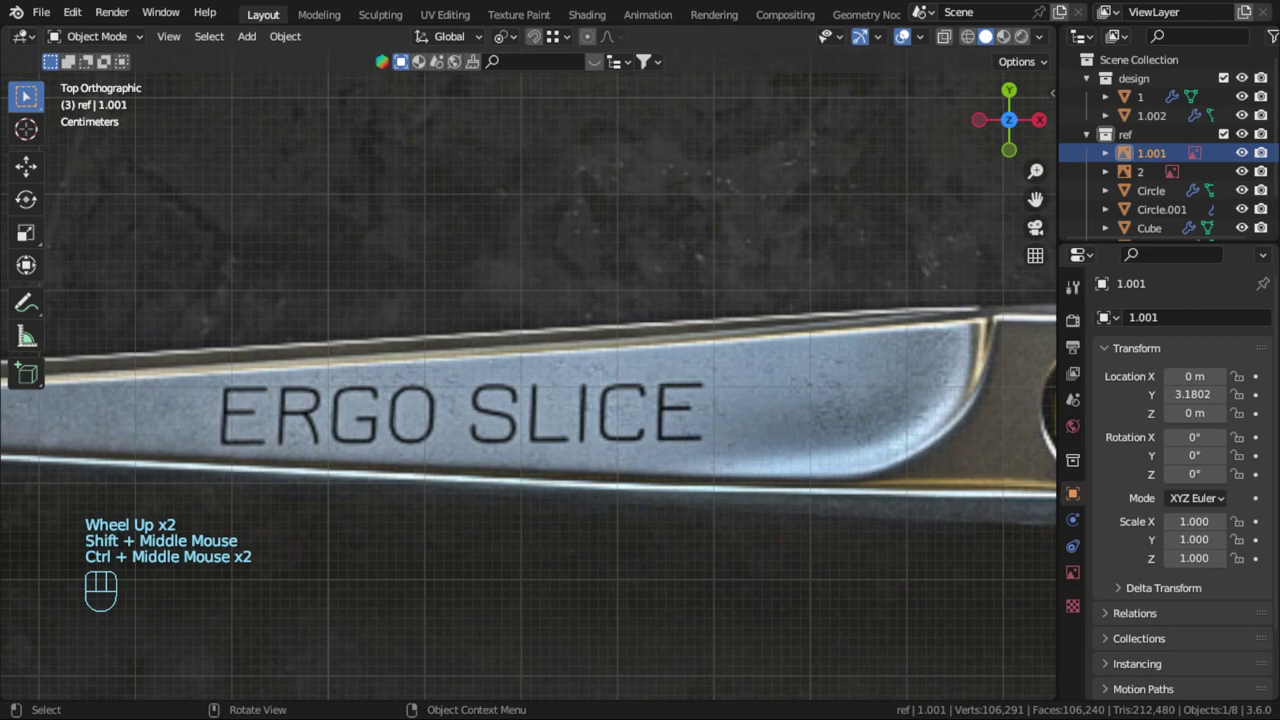
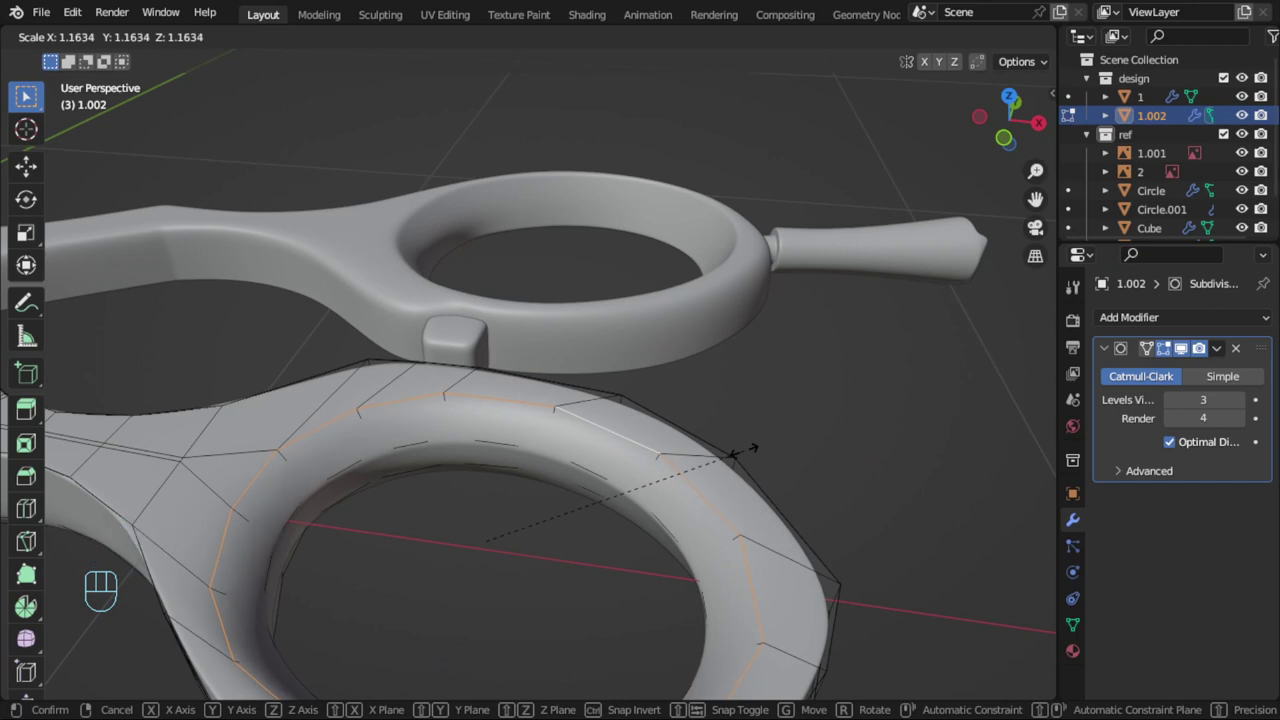
Add an edge loop to the widened finger ring and slide it along the ring (Ctrl+R)
key("ctrl+r")
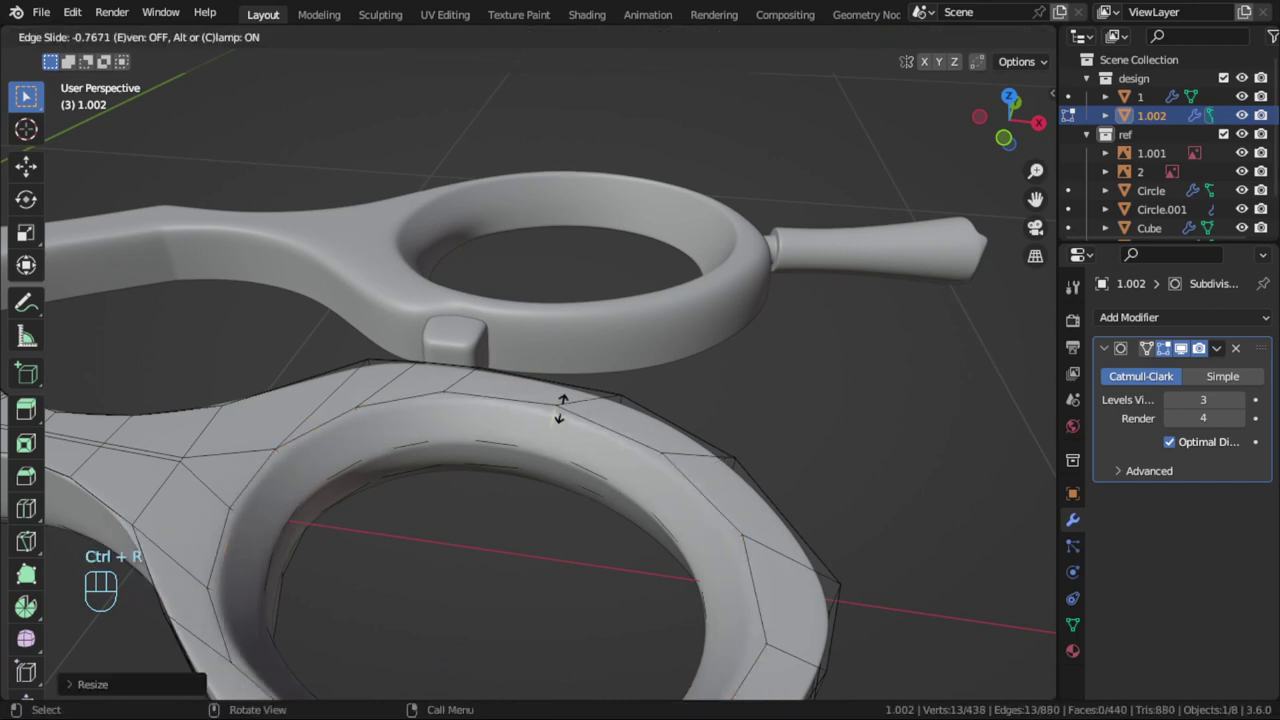
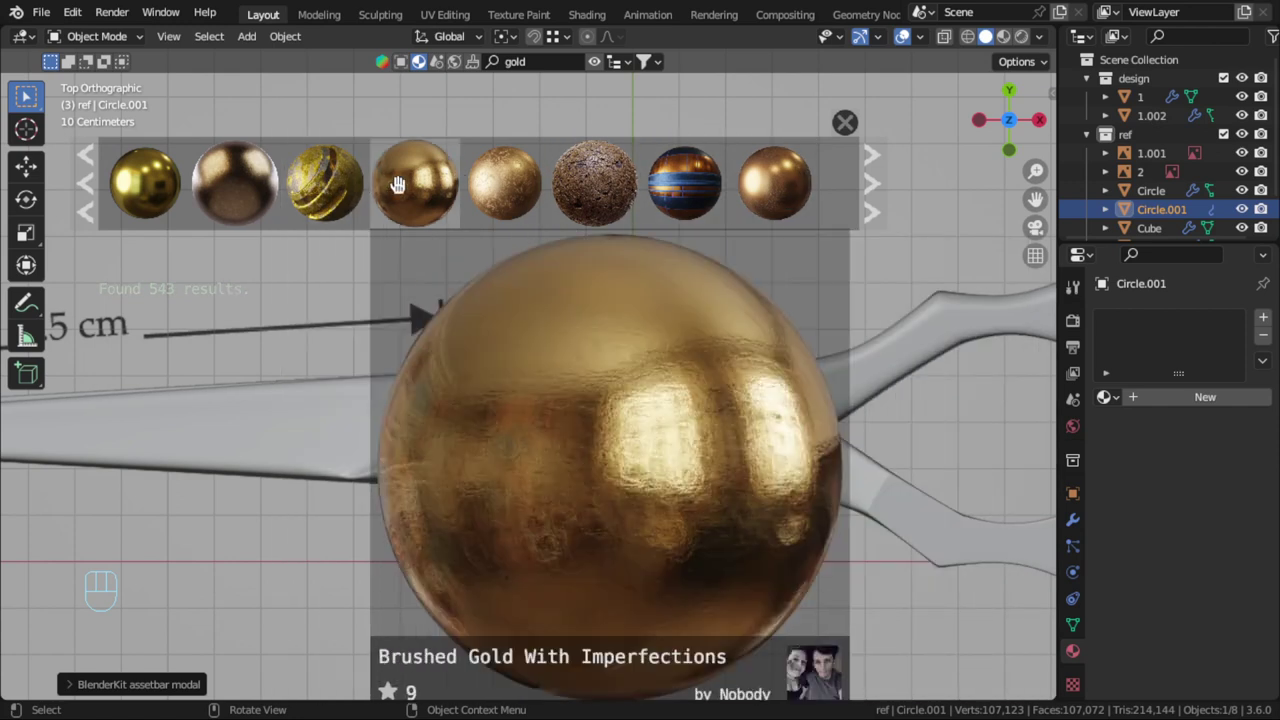
Drop the Gold Sheen material onto Circle.001 and link it to the second screw piece (Ctrl+L)
left_click_drag(592, 482, 580, 413)
left_click_drag(527, 587, 669, 388)
left_click_drag(639, 466, 587, 553)
left_click(503, 508)
key("ctrl+l")
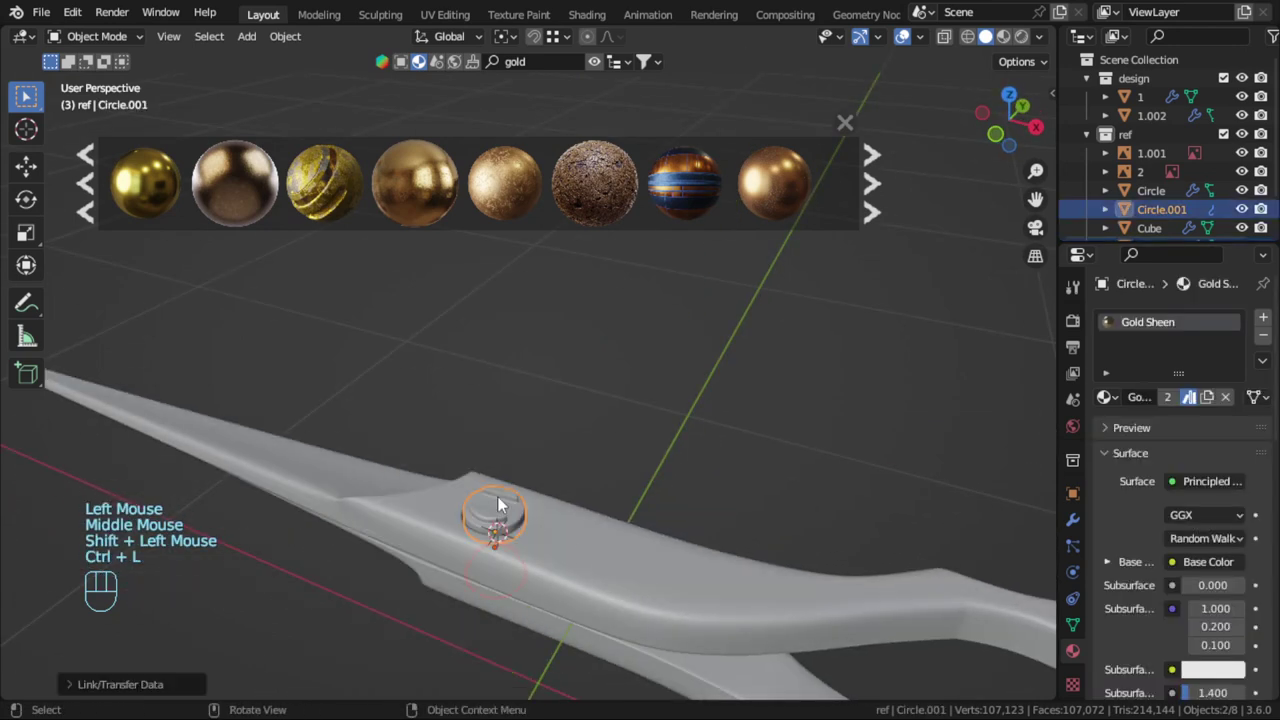
Orbit around the gold screw and check the scissors from the front view
key("alt+a")
scroll("down", 3)
left_click_drag(751, 487, 765, 447)
scroll("down", 3)
left_click_drag(797, 511, 869, 514)
middle_click(786, 406)
left_click_drag(727, 396, 626, 391)
scroll("down", 3)
key("KP_1")
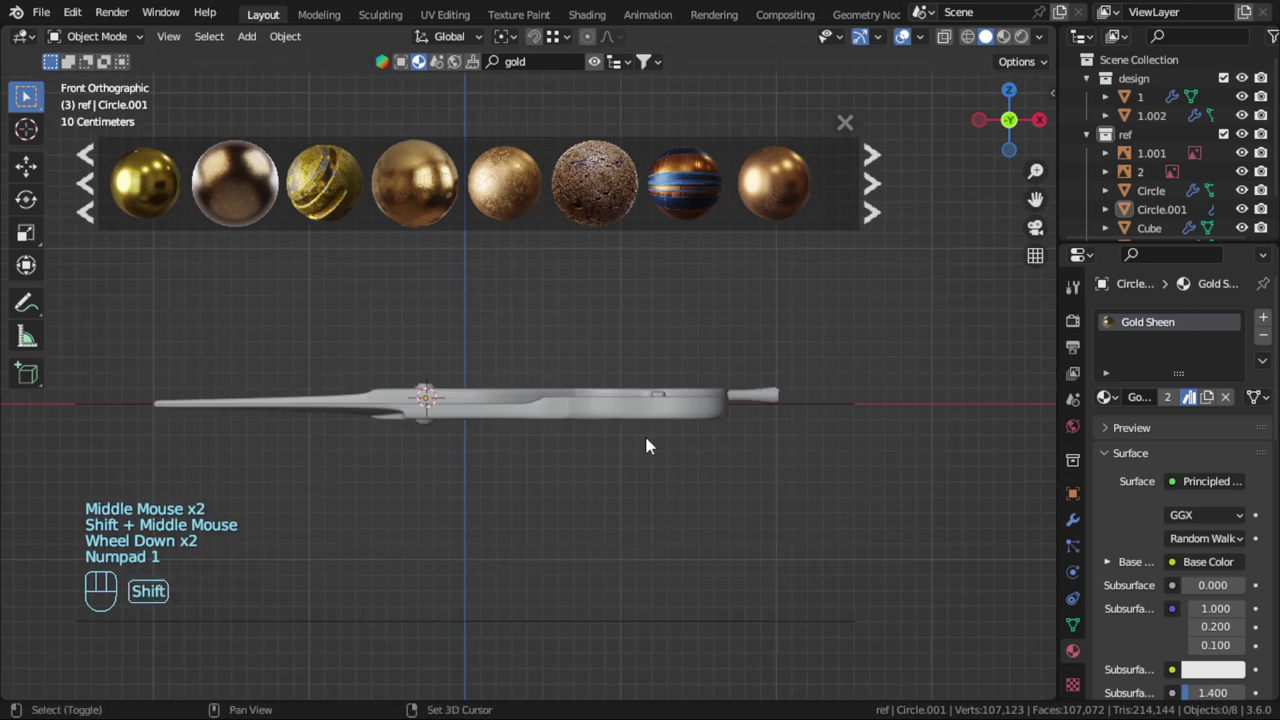
key("a")
key("alt+a")
scroll("down", 3)
left_click_drag(644, 482, 586, 514)
From the top view, select both reference image planes
key("KP_7")
scroll("down", 3)
middle_click(618, 484)
left_click(645, 497)
left_click(608, 343)
Move all the scissor parts into the design collection with M
key("m")
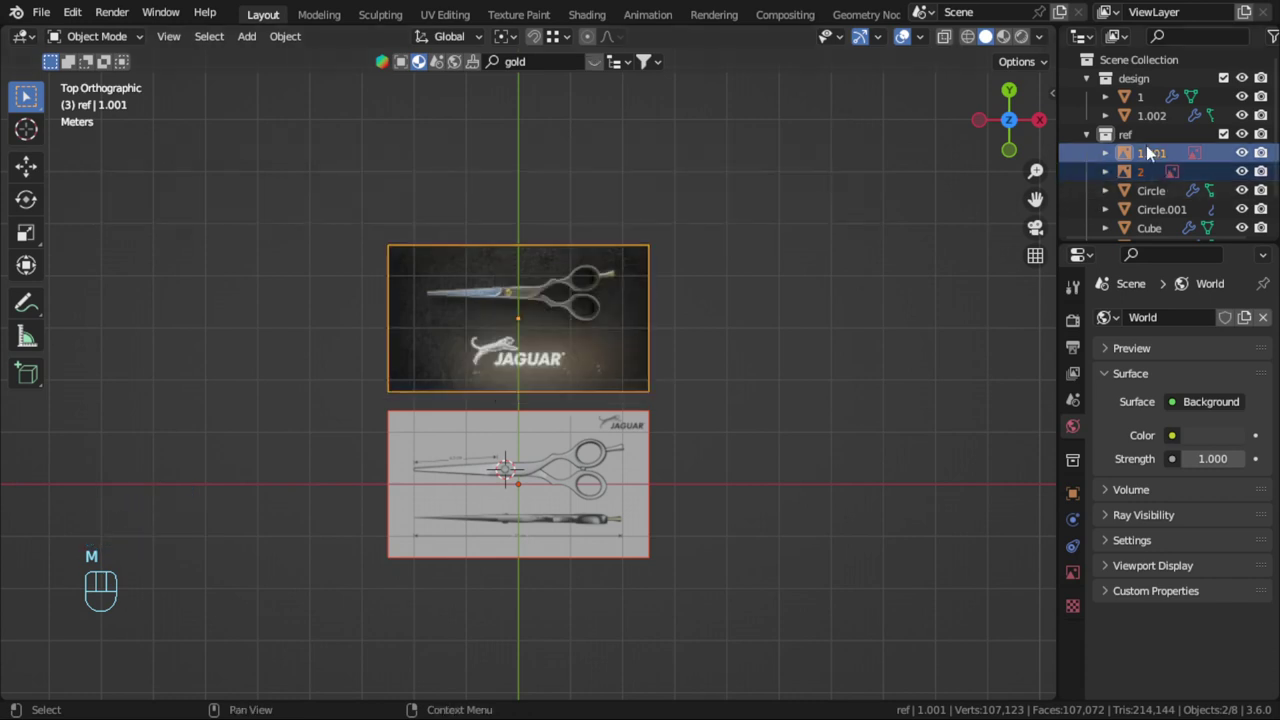
scroll("down", 3)
key("m")
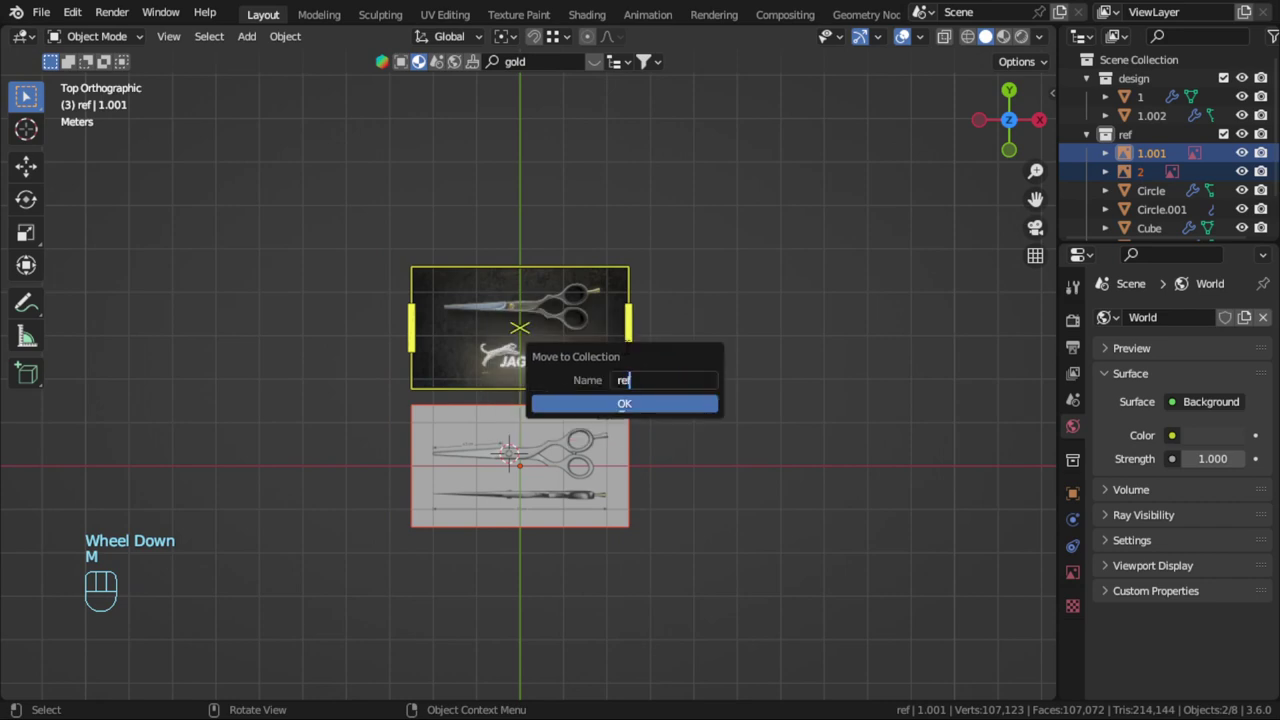
scroll("down", 3)
left_click(1224, 191)
scroll("up", 3)
key("a")
key("m")
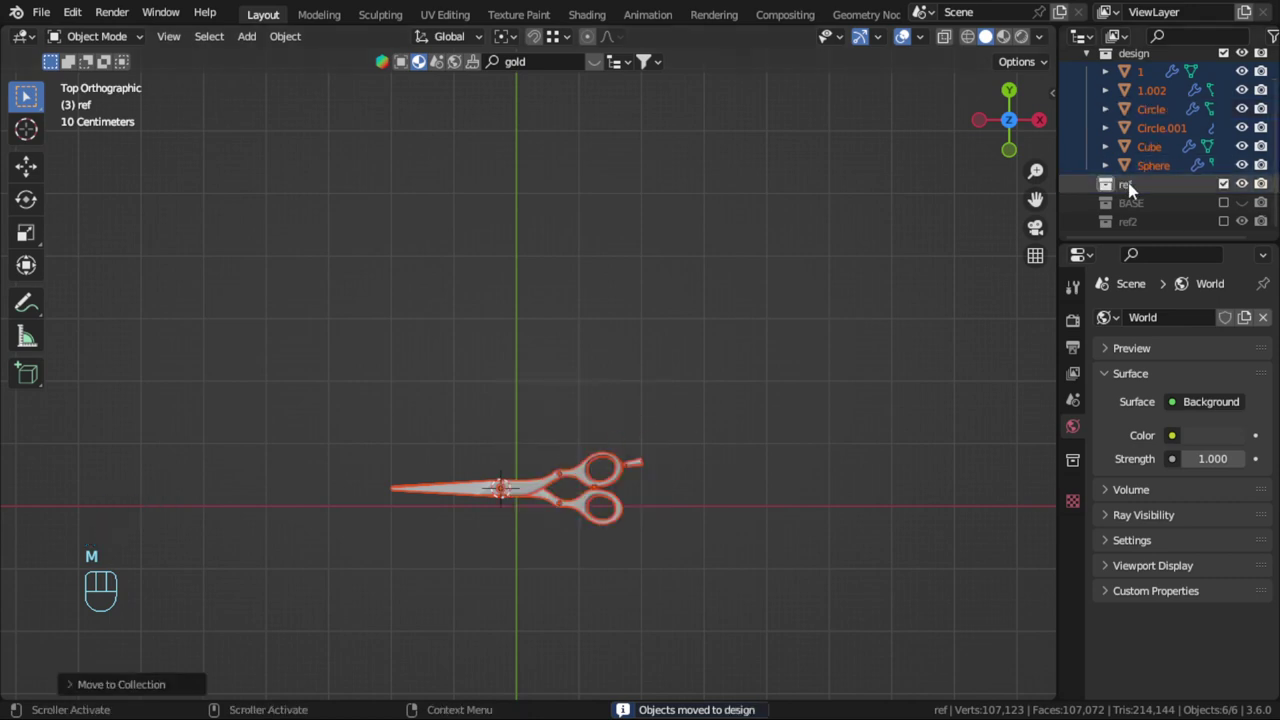
Hide the reference images and rename their collection Camera
left_click_drag(1134, 198, 1092, 202)
key("alt+a")
middle_click(711, 312)
Add a large ground plane, scale it up and lower it along Z just beneath the scissors
key("shift+c")
key("shift+a")
key("s")
scroll("down", 3)
key("KP_1")
scroll("up", 3)
left_click_drag(734, 340, 811, 294)
key("g")
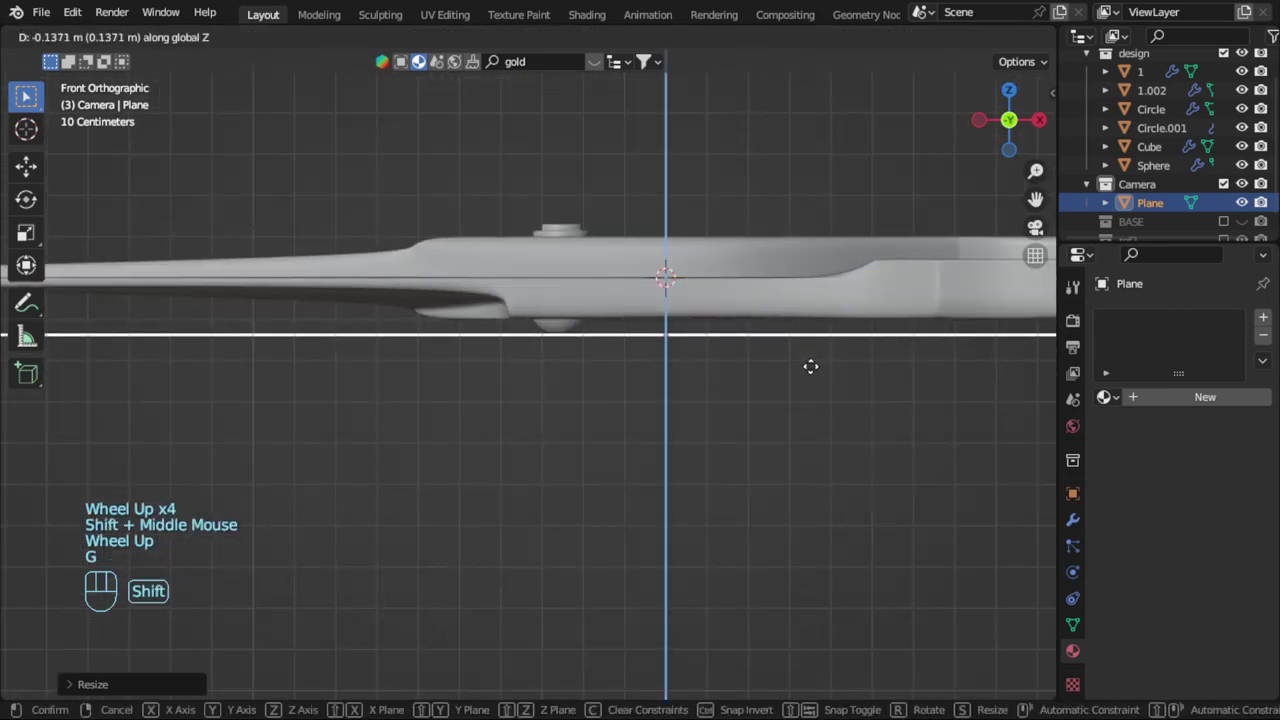
scroll("down", 3)
scroll("up", 3)
scroll("up", 3)
key("g")
scroll("up", 3)
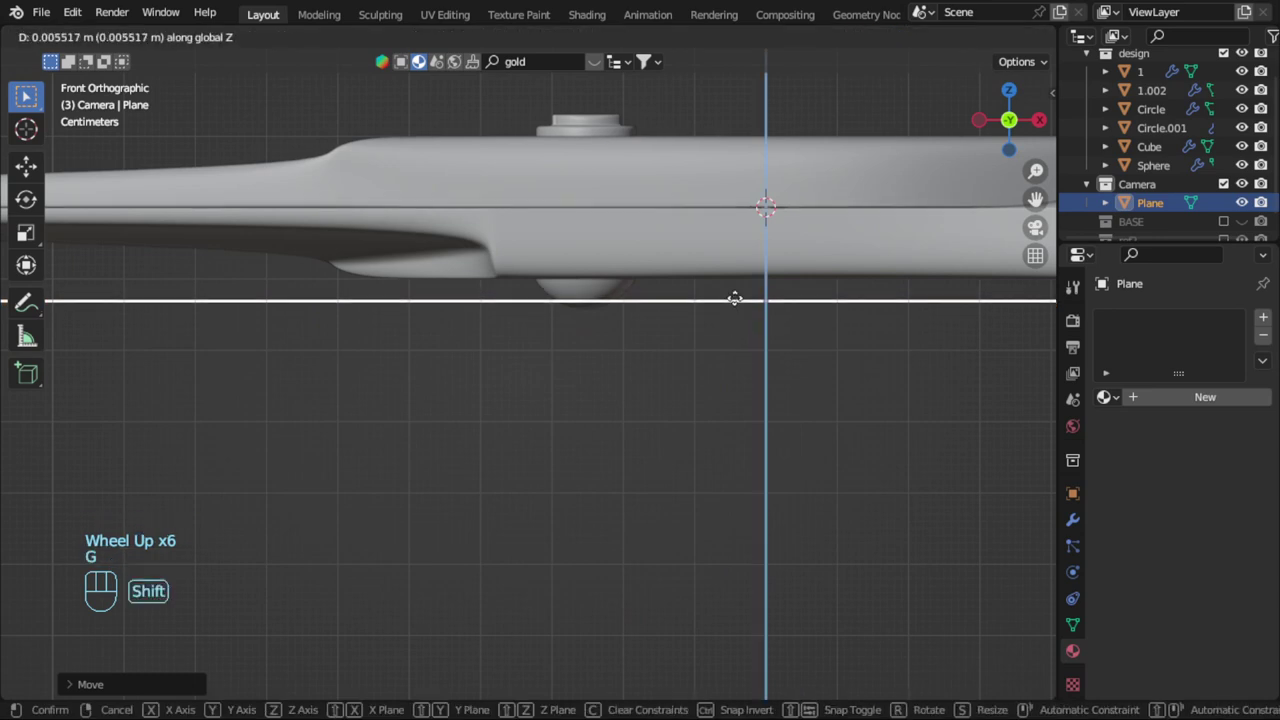
scroll("down", 3)
Adjust the plane's scale and UVs, start downloading a painted wooden surface material, and save
key("alt+a")
middle_click(716, 419)
left_click(753, 509)
key("s")
scroll("down", 3)
key("Tab")
key("KP_7")
scroll("down", 3)
key("u")
key("s")
key("Tab")
scroll("up", 3)
scroll("up", 3)
left_click_drag(602, 68, 458, 267)
key("ctrl+s")
Duplicate a small plane as a light panel, raise it above the scissors, tilt it, and save
right_click(688, 376)
key("shift+a")
key("KP_1")
left_click_drag(758, 456, 719, 529)
key("g")
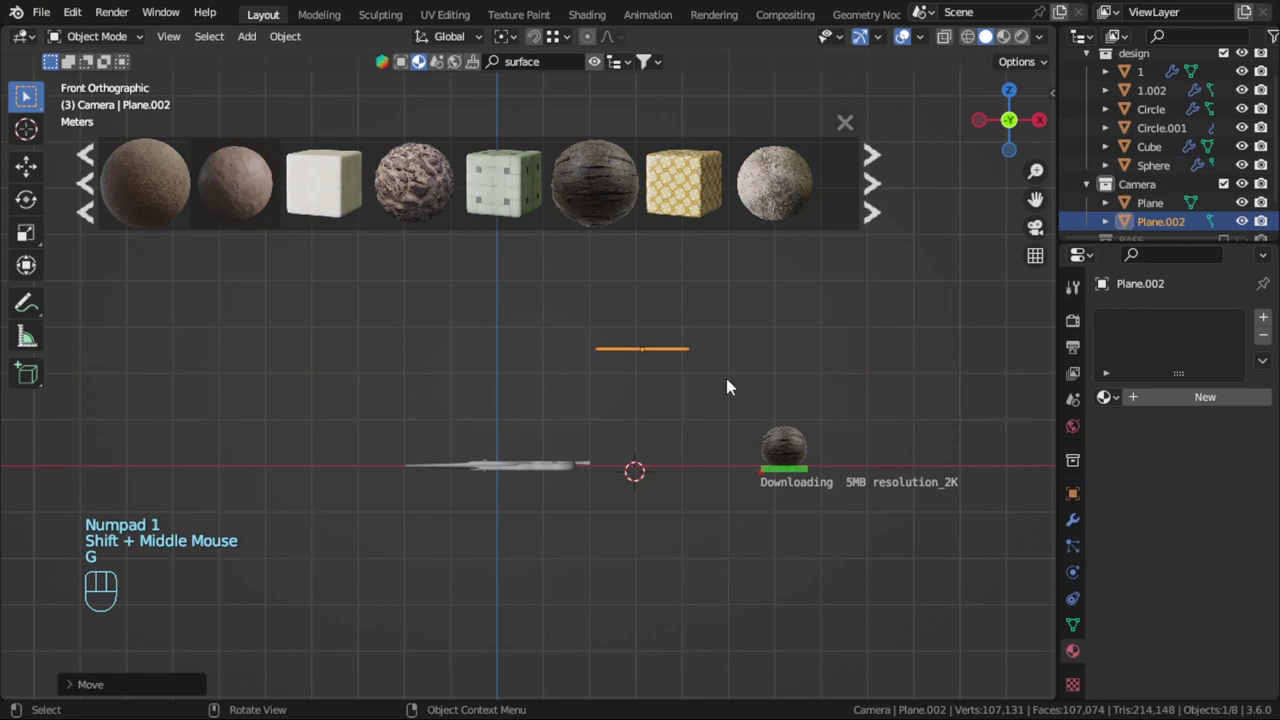
key("r")
key("ctrl+s")
Drag the Painted wooden surface onto the ground plane and give the light plane a New material
left_click_drag(44, 16, 675, 374)
left_click_drag(652, 392, 625, 399)
left_click(642, 355)
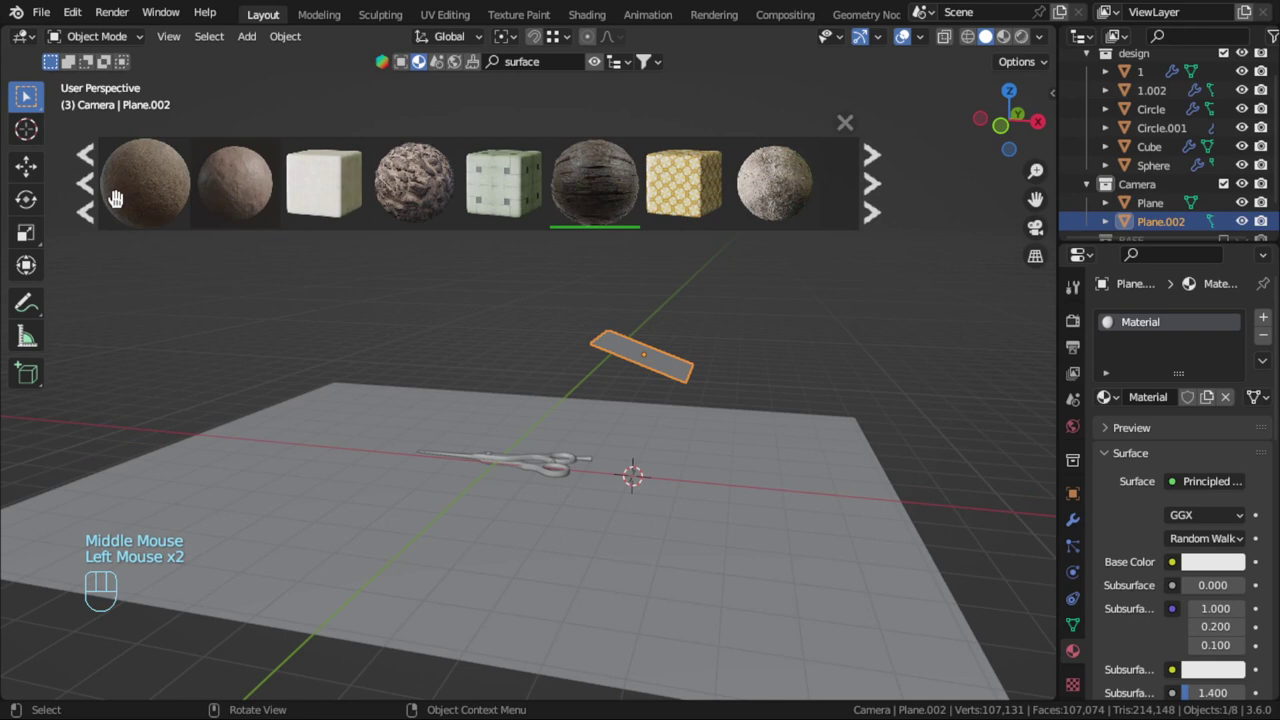
Replace the Principled BSDF with the ULTIMATE STRIP node group wired to the material Surface
left_click(82, 216)
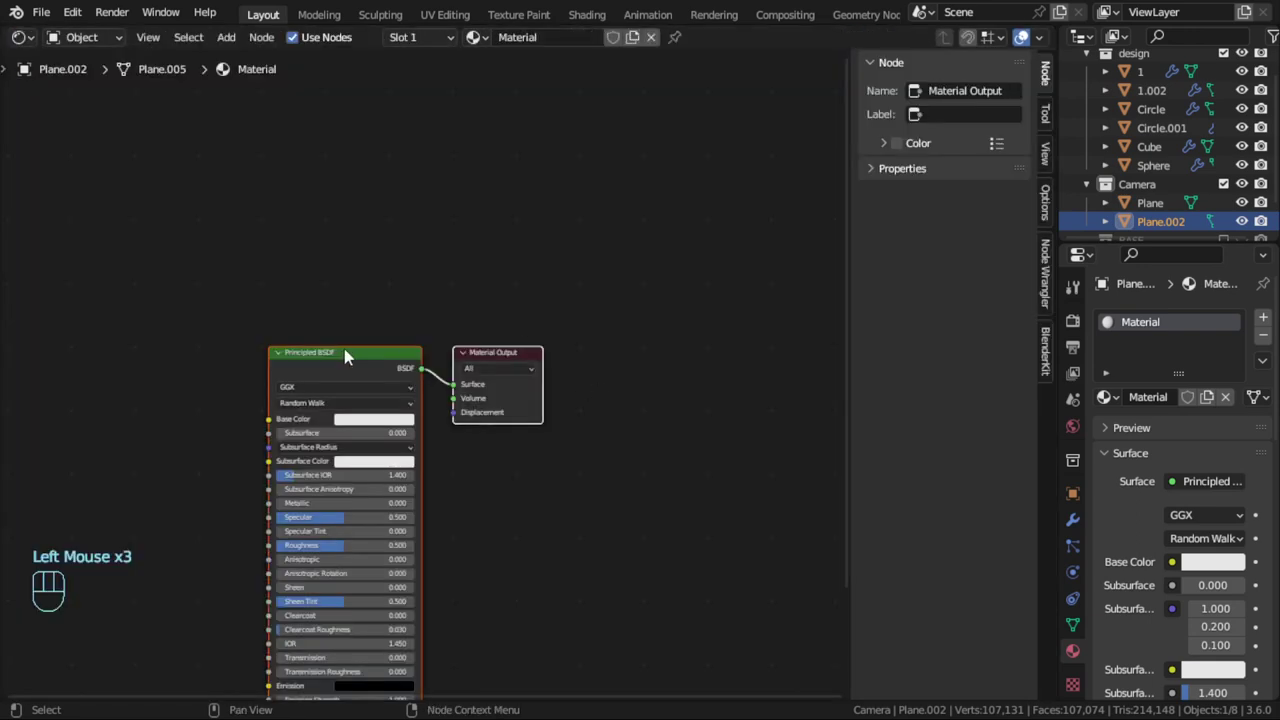
key("x")
key("shift+a")
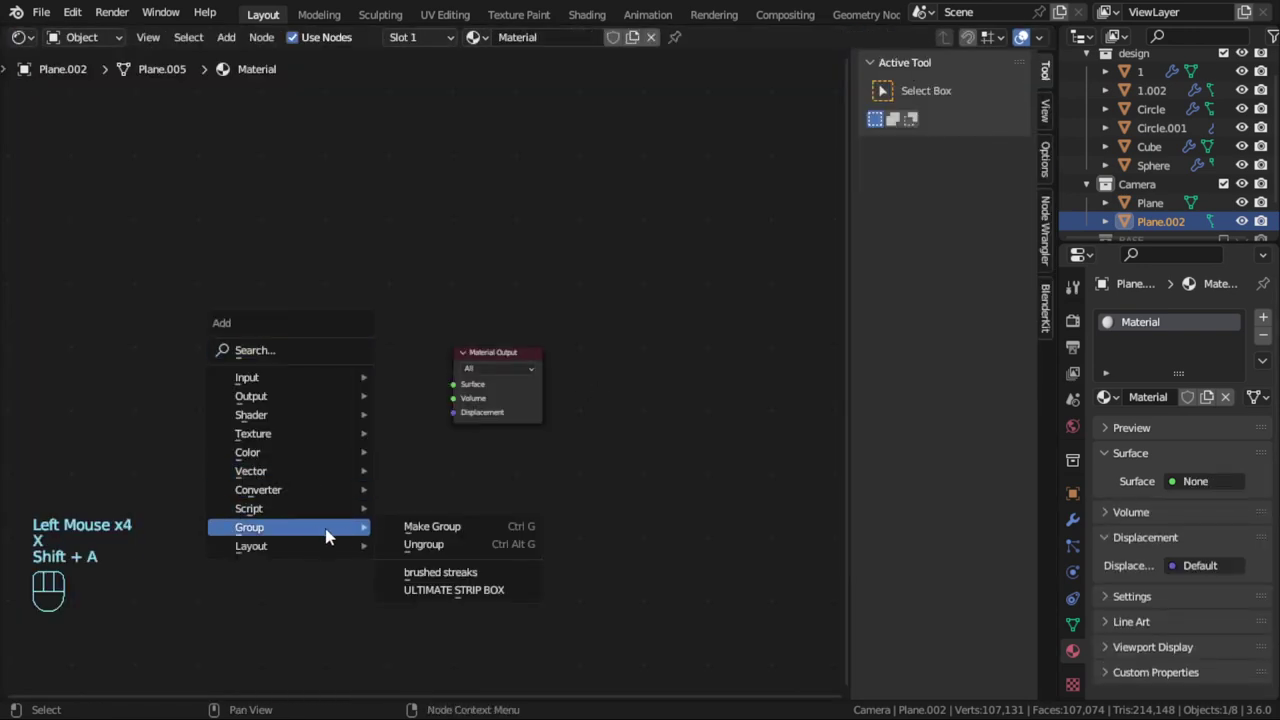
scroll("up", 3)
left_click(344, 321)
key("ctrl+t")
left_click(199, 351)
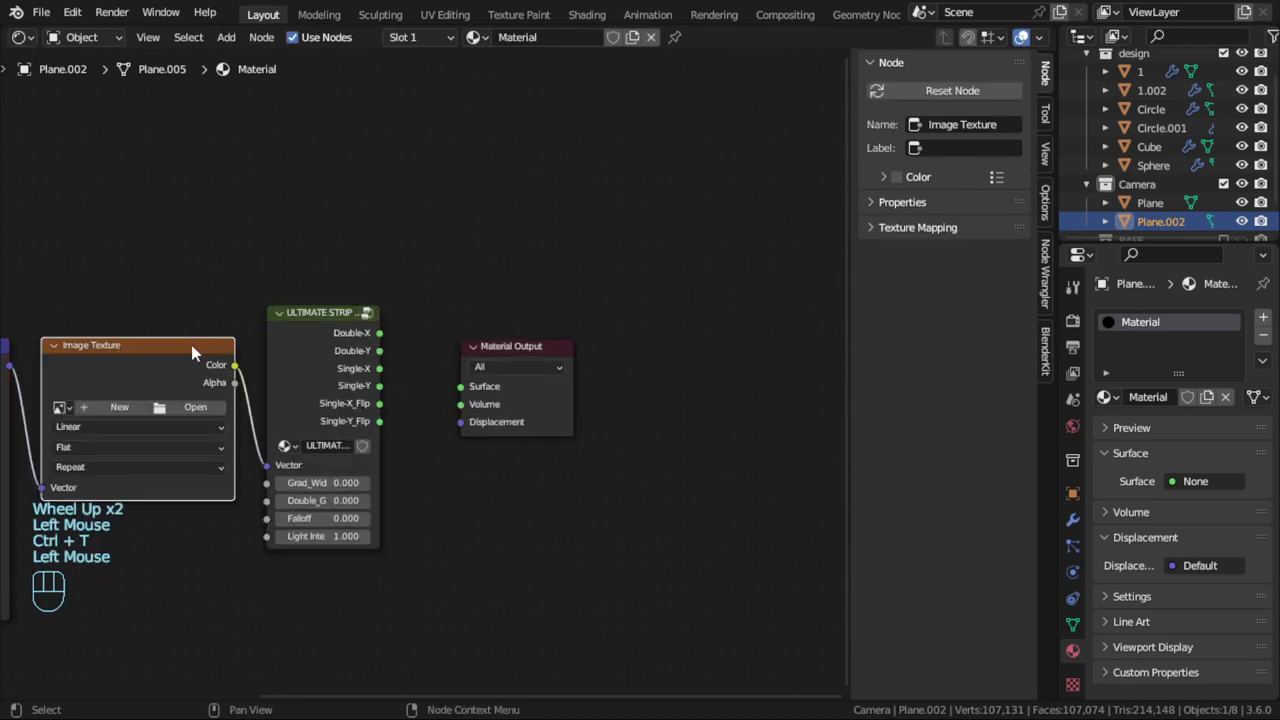
key("ctrl+x")
middle_click(198, 407)
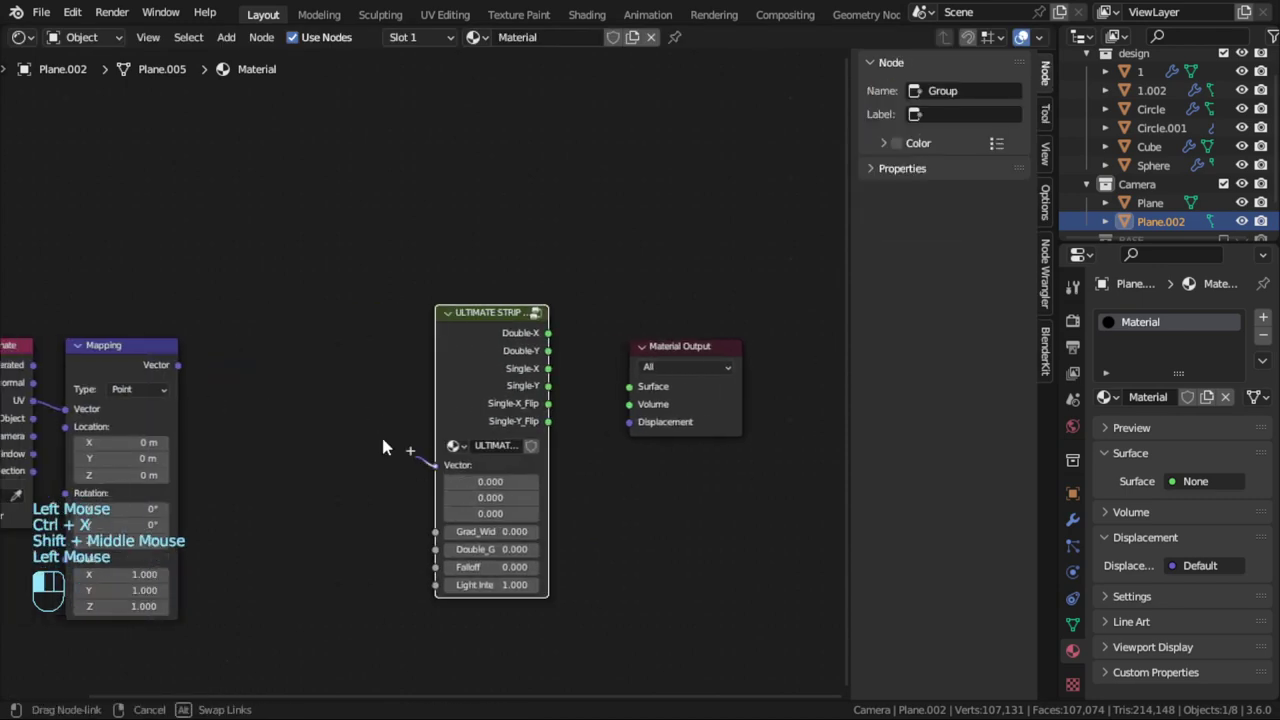
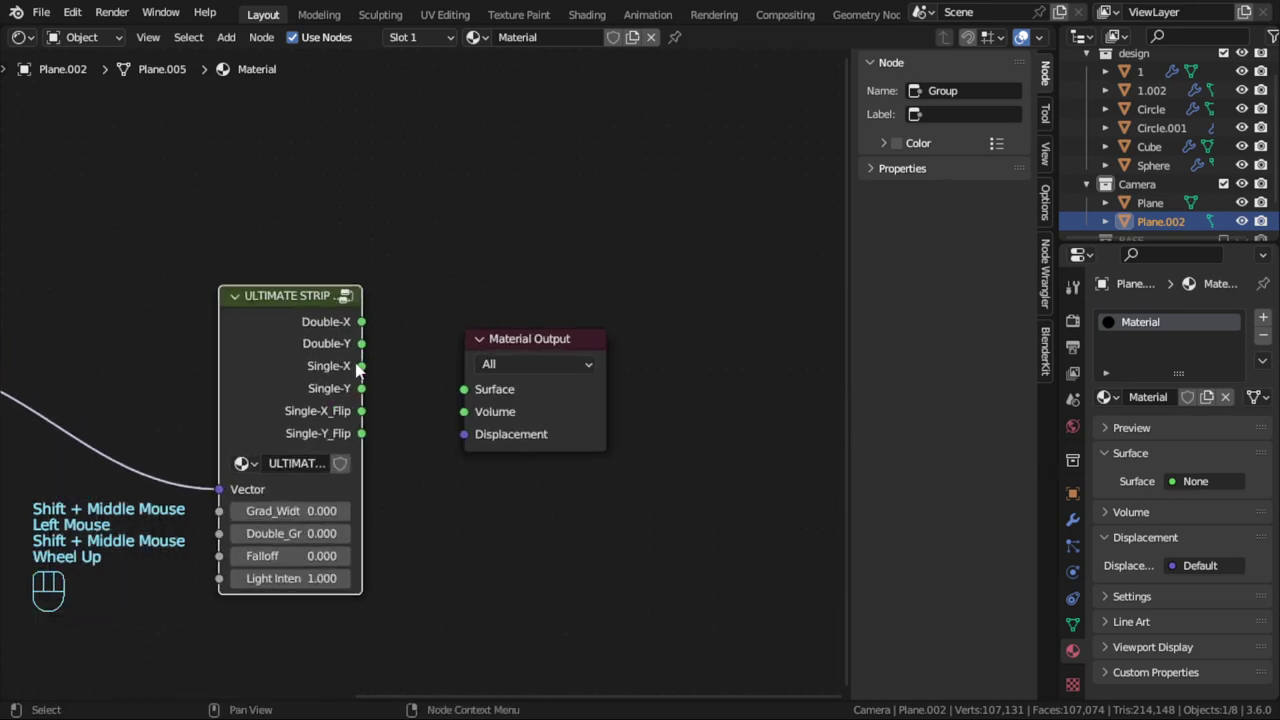
left_click_drag(383, 362, 263, 177)
Raise the strip light's Falloff and Light Intensity while checking the soft stripe in the viewport
left_click_drag(675, 376, 623, 401)
scroll("up", 3)
left_click_drag(745, 372, 769, 372)
middle_click(769, 372)
scroll("up", 3)
middle_click(775, 369)
middle_click(711, 393)
Widen the strip light's gradient and line up the view of Plane.002 from front and top
middle_click(728, 360)
left_click_drag(1215, 590, 1194, 589)
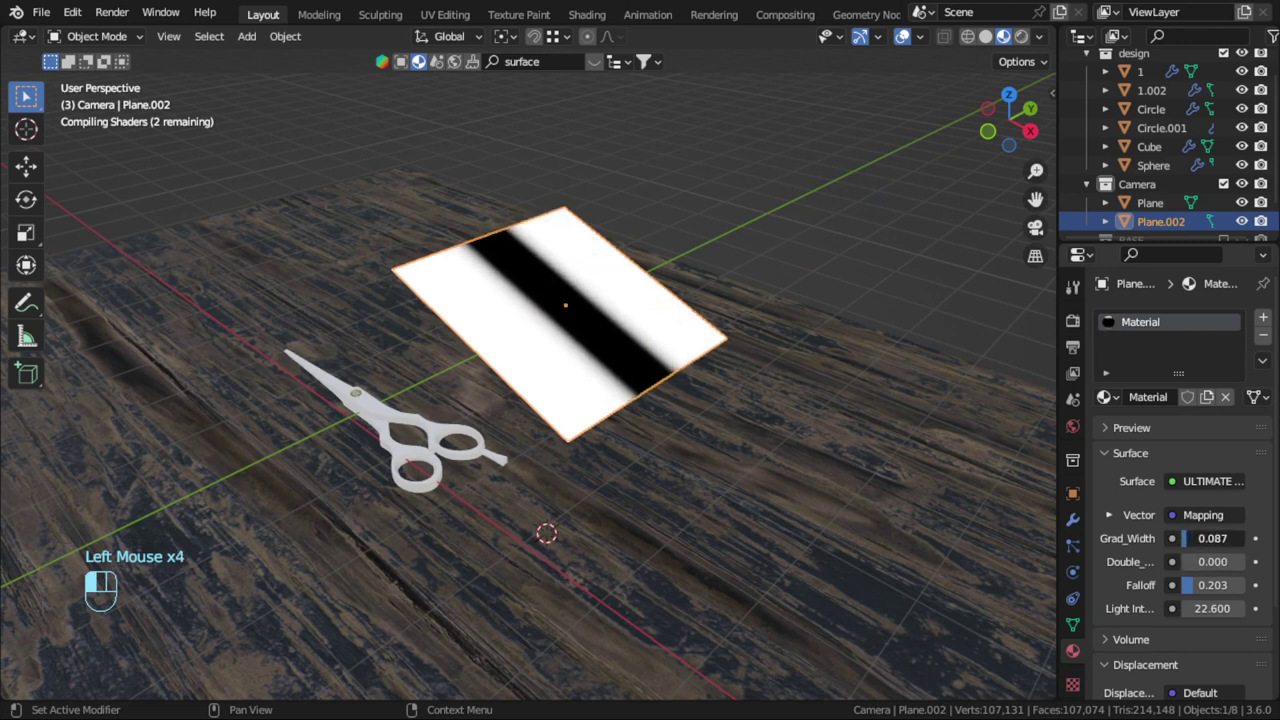
left_click_drag(651, 439, 683, 421)
left_click_drag(677, 370, 595, 311)
key("KP_1")
scroll("down", 3)
left_click_drag(615, 343, 566, 384)
left_click(990, 44)
middle_click(587, 381)
left_click(566, 369)
key("KP_7")
scroll("down", 3)
middle_click(601, 415)
Scale, rotate and move the strip-lit plane to sit beside the scissors
key("s")
key("r")
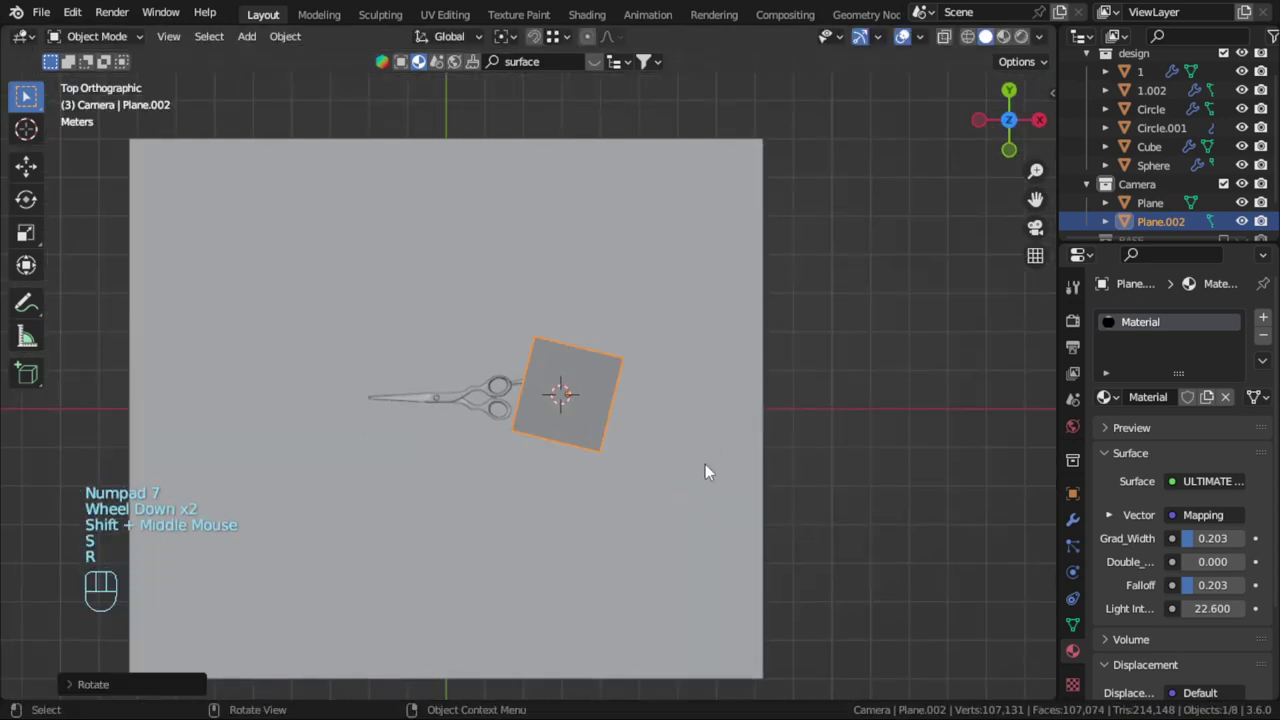
key("g")
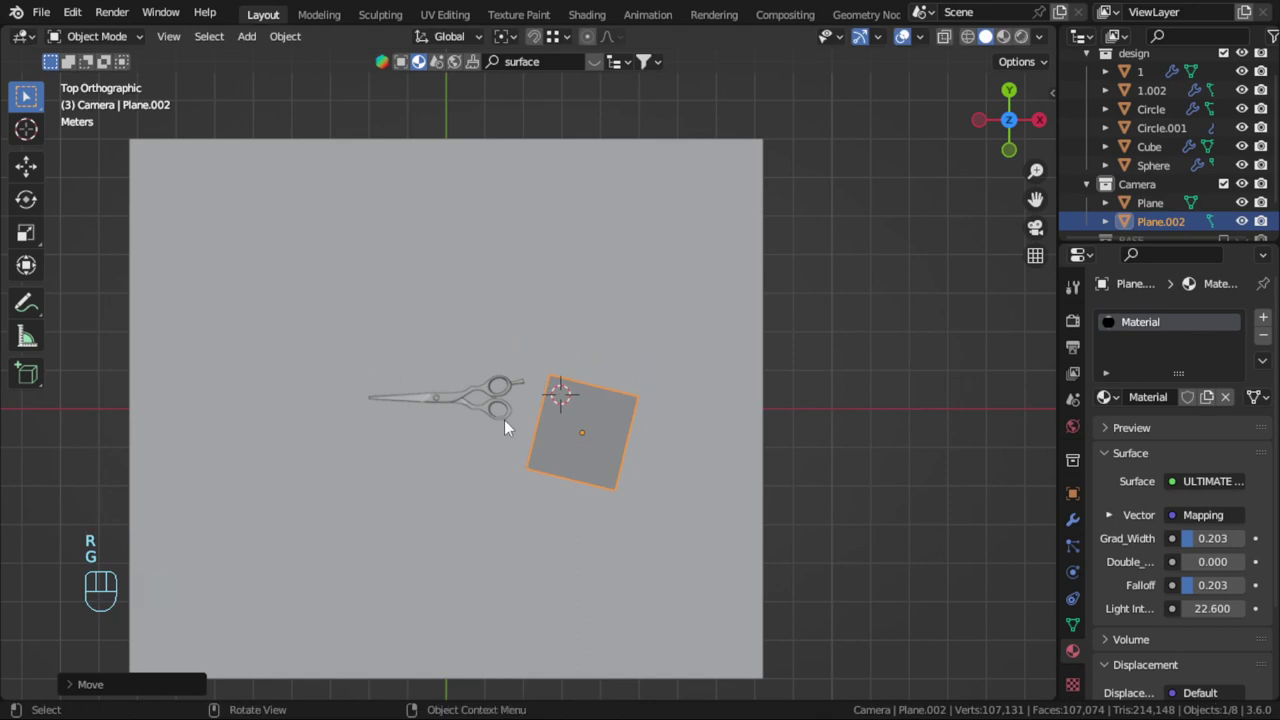
Duplicate the light plane, rotate the copy 45° into a diamond, and make its material single-user
key("shift+d")
key("r")
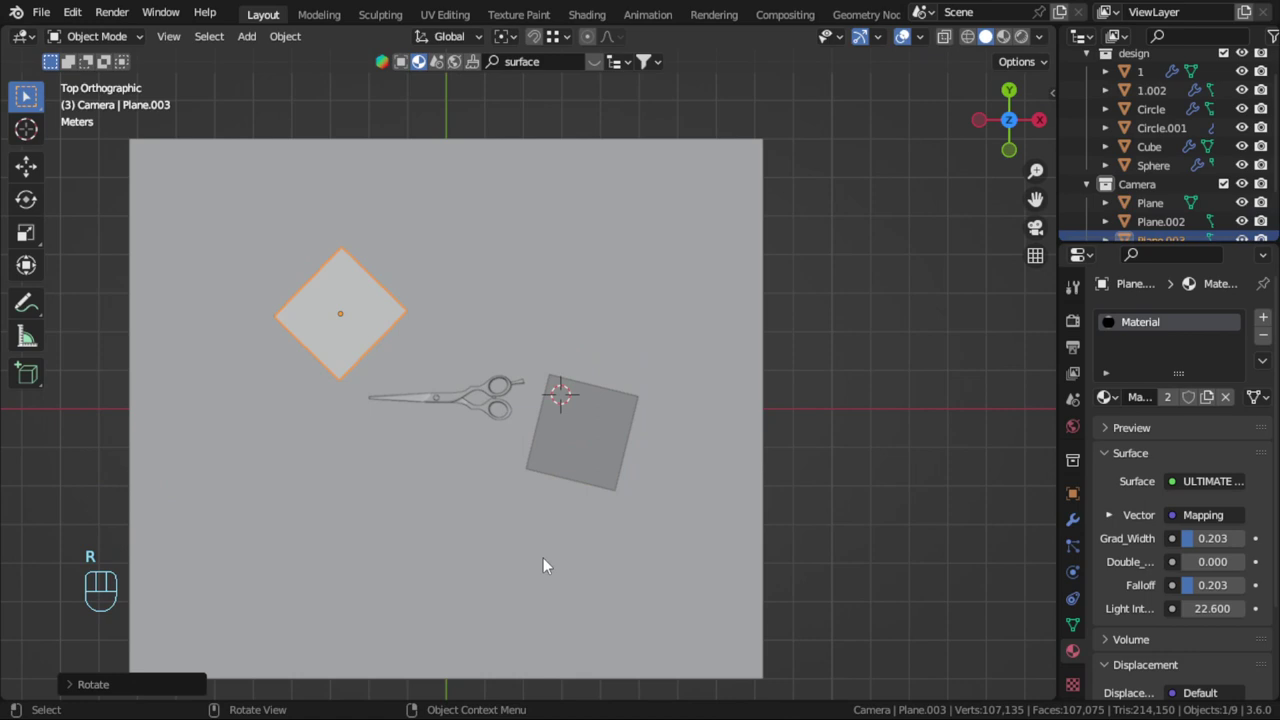
key("s")
left_click_drag(1171, 408, 66, 224)
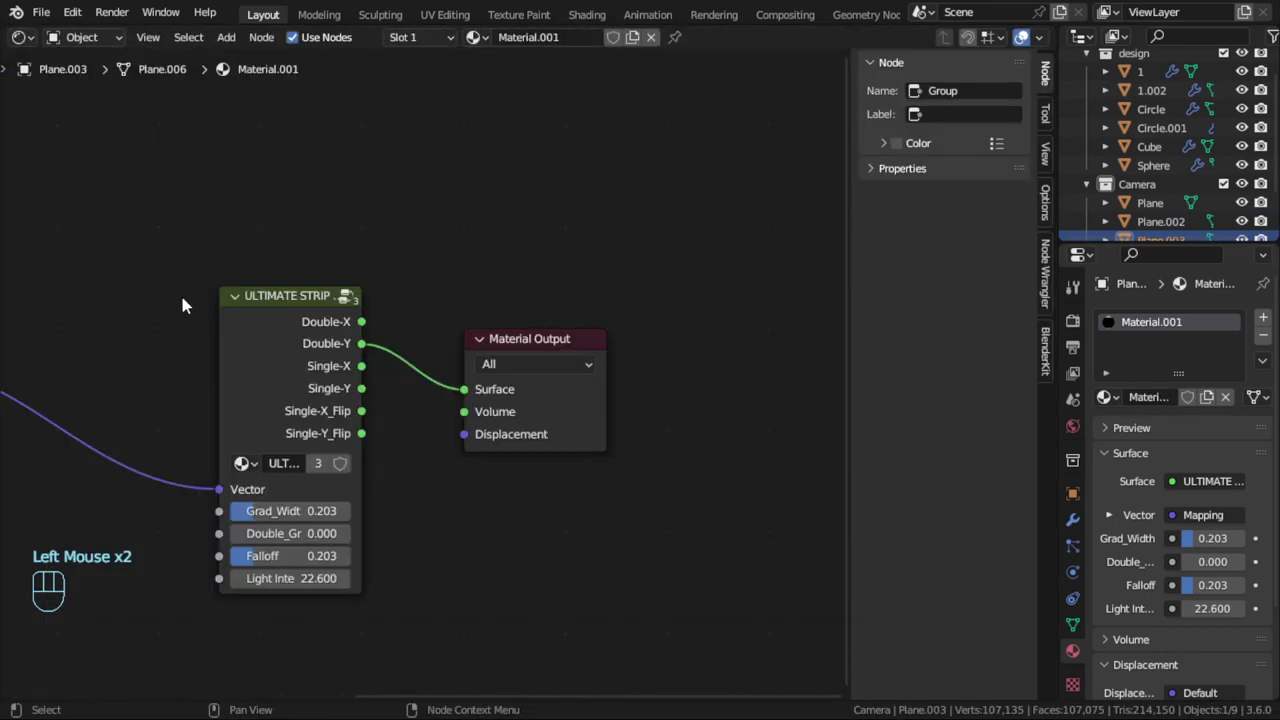
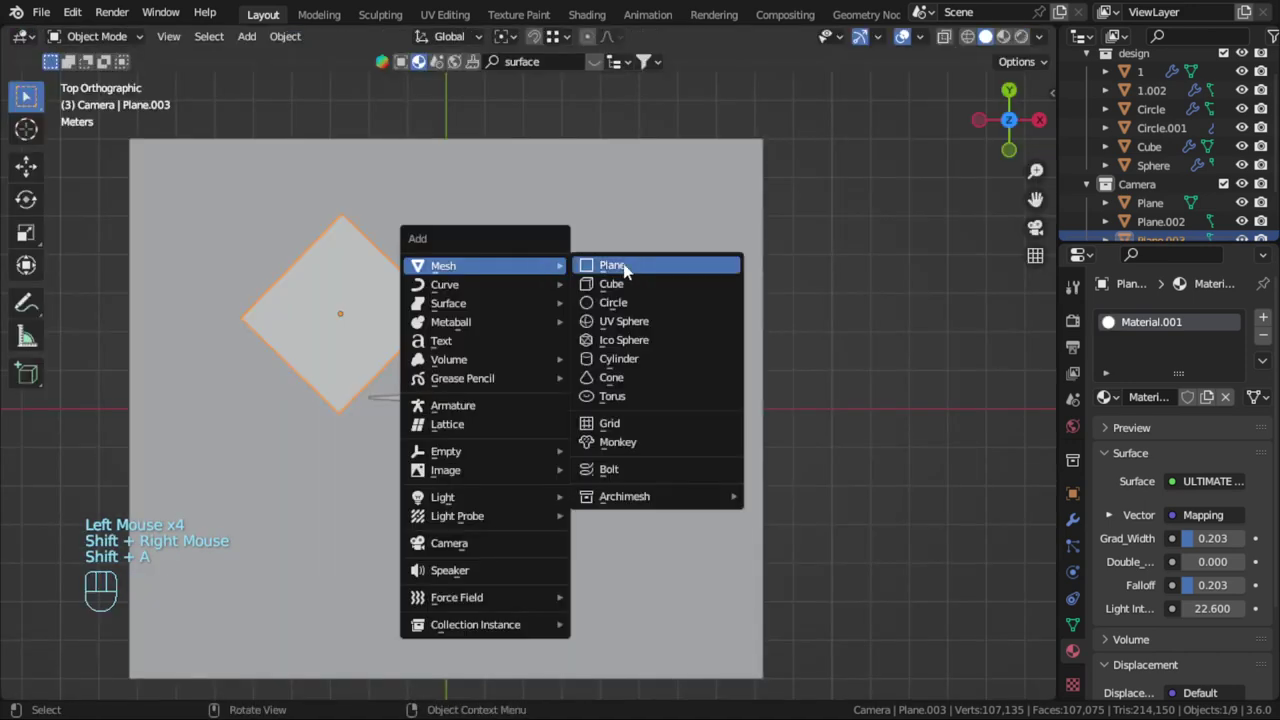
Add a third plane above the scissors with its own Material.002 strip-light copy, then scale and orbit to check it
key("r")
left_click(581, 430)
key("ctrl+l")
left_click_drag(568, 277, 592, 313)
key("s")
left_click_drag(1170, 403, 106, 227)
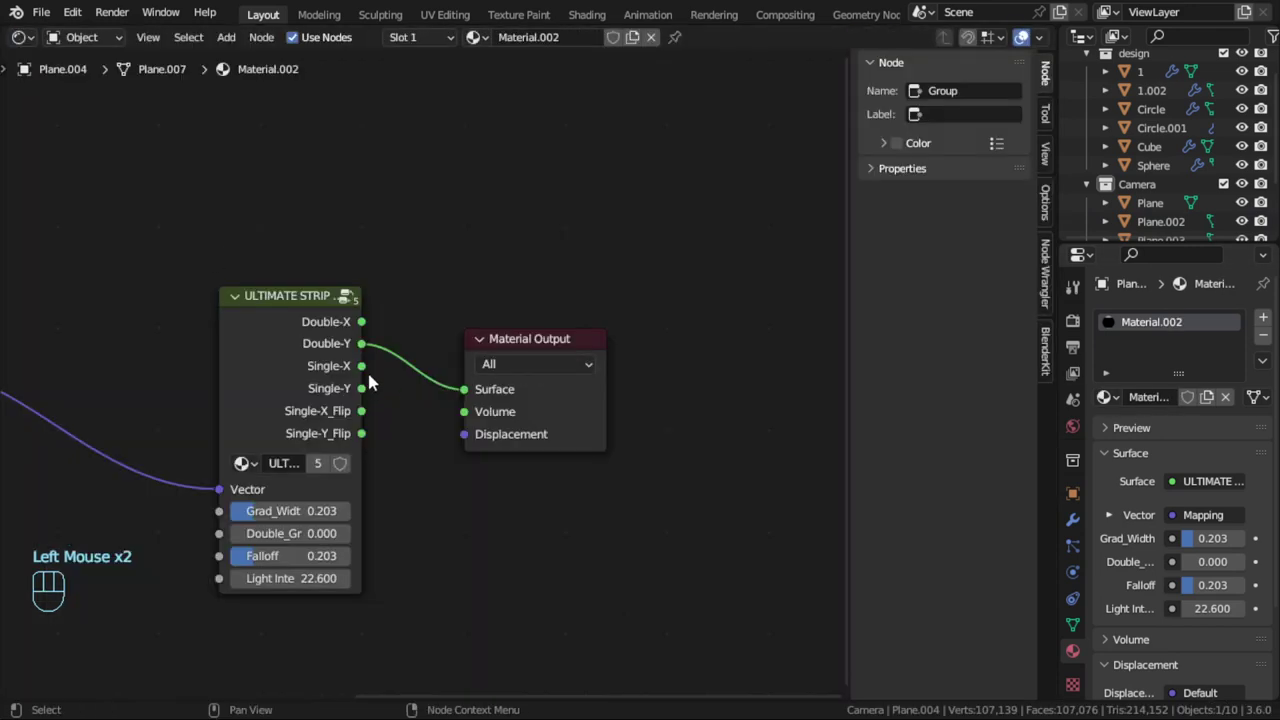
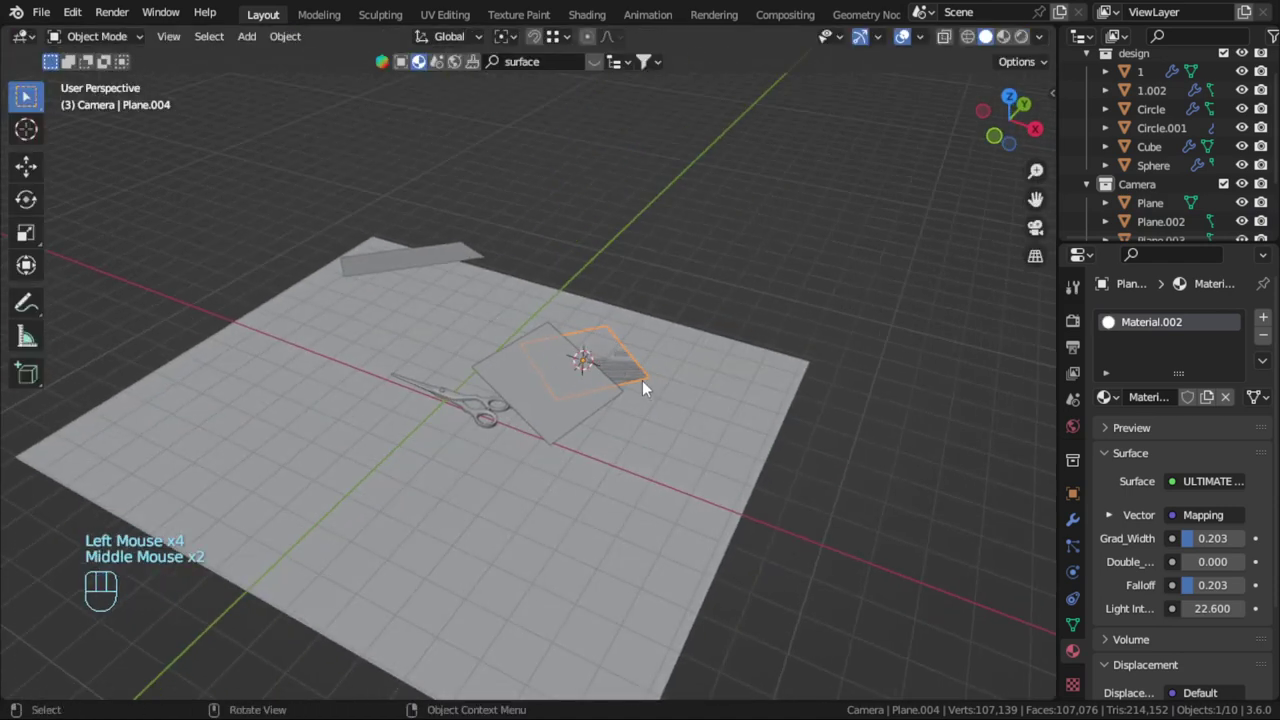
Raise lighting Plane.004 straight up along Z so it sits higher above the scissors
key("KP_1")
key("g")
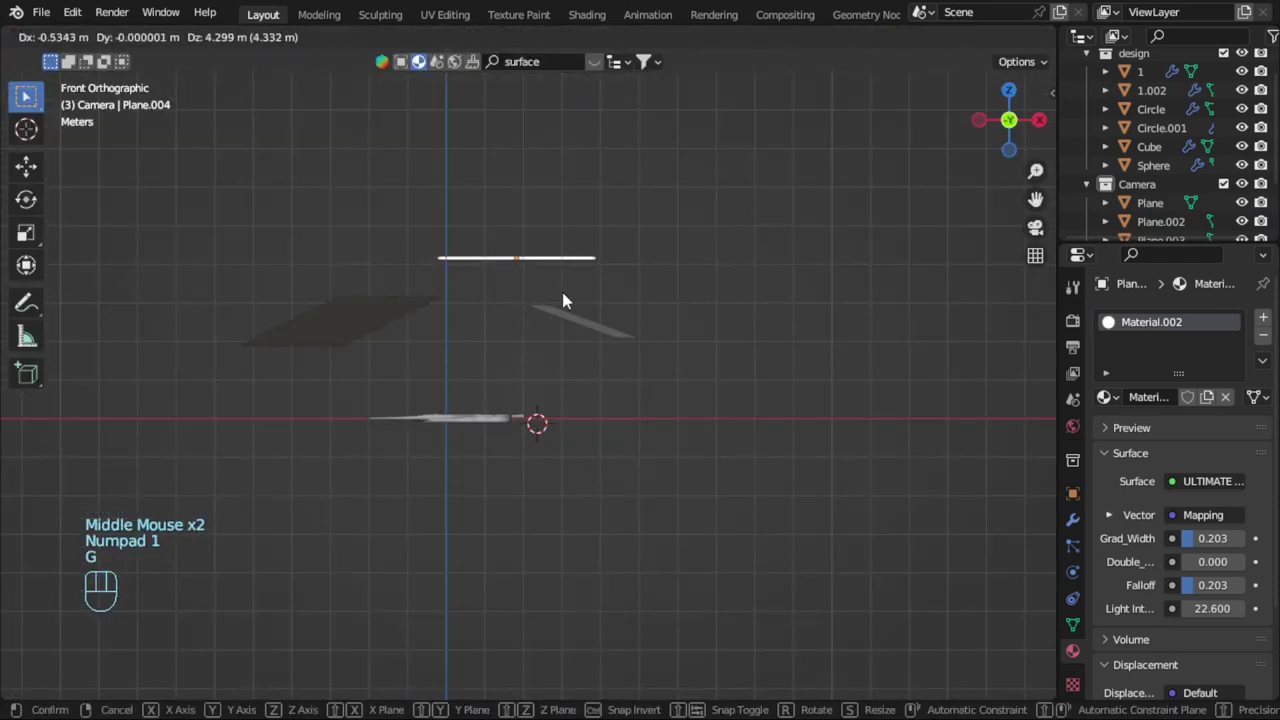
left_click(587, 348)
key("g")
left_click_drag(366, 335, 414, 345)
key("g")
left_click_drag(527, 327, 603, 372)
Align the scene camera to the current view and look through it at the scissors
scroll("up", 3)
middle_click(557, 402)
key("shift+a")
key("ctrl+alt+KP_0")
left_click_drag(1051, 187, 779, 374)
key("n")
Select the Camera and bring up its Object Data lens settings, framing the scissors closely
scroll("up", 3)
left_click_drag(531, 418, 652, 383)
middle_click(599, 388)
left_click_drag(612, 406, 611, 429)
left_click_drag(620, 398, 632, 373)
left_click_drag(673, 385, 657, 398)
middle_click(666, 389)
middle_click(672, 388)
left_click_drag(672, 384, 664, 402)
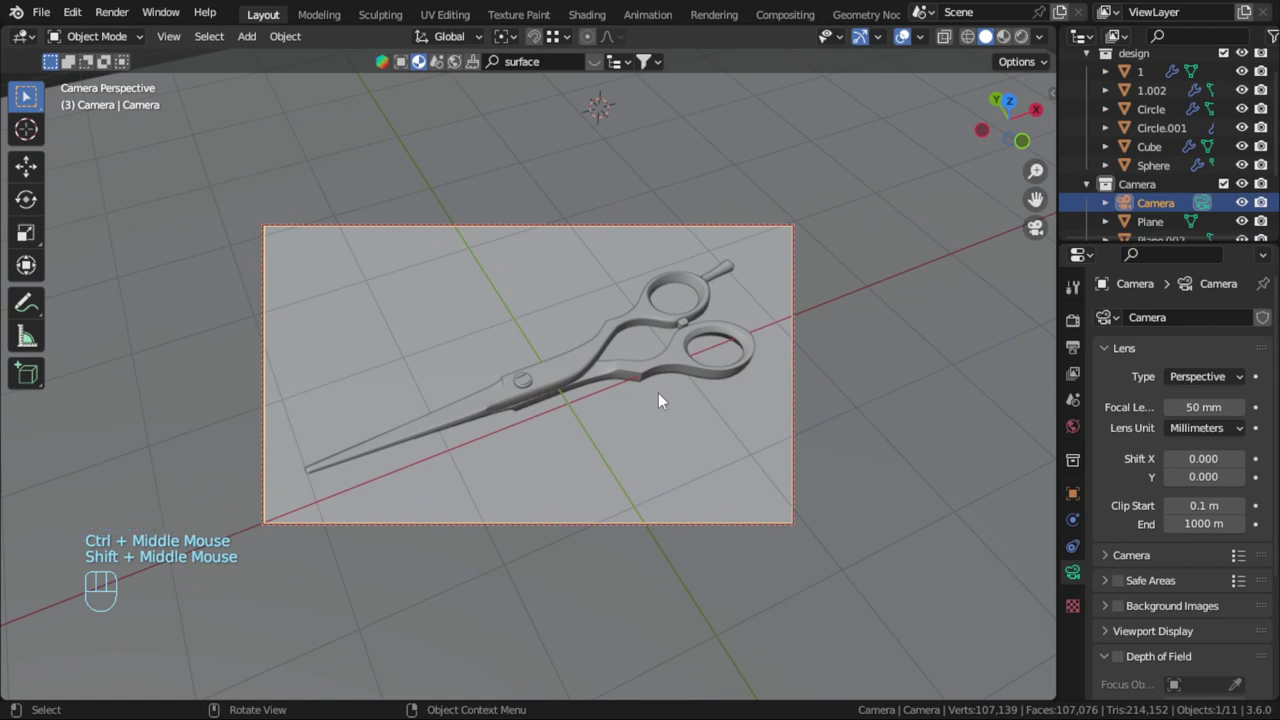
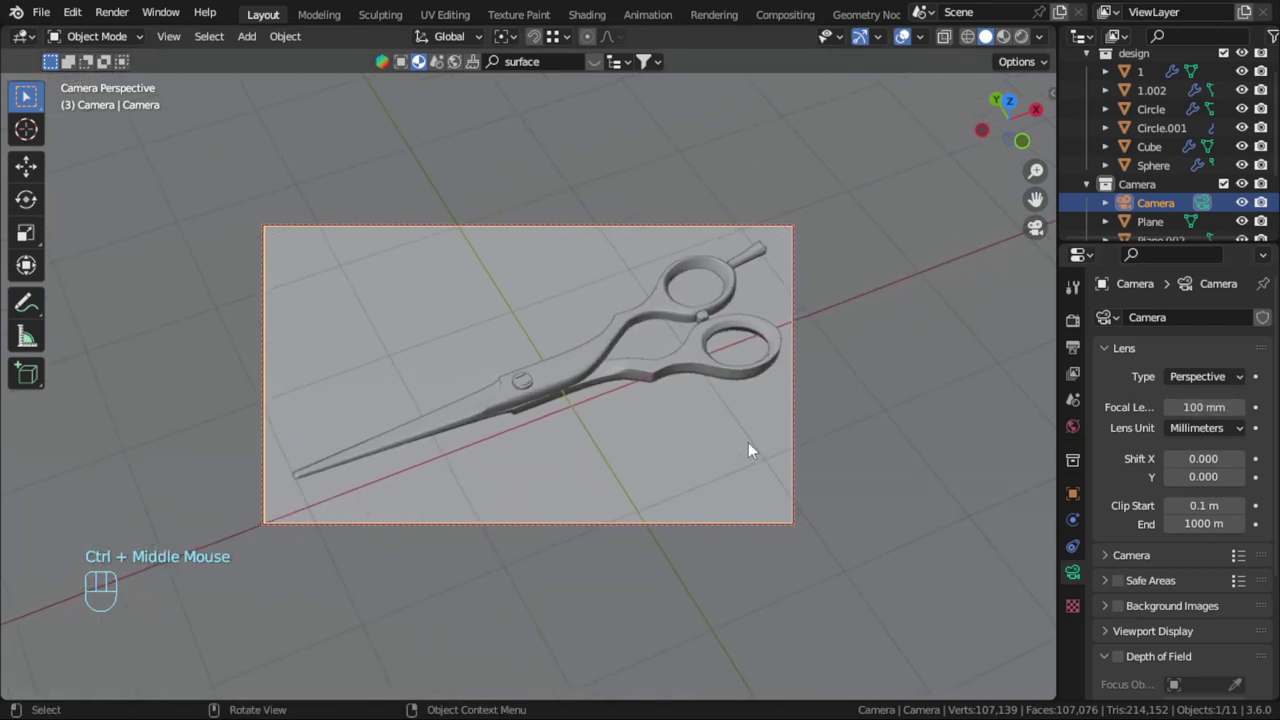
Set the camera's focal length to 100 mm and save Model.blend
middle_click(763, 437)
middle_click(748, 423)
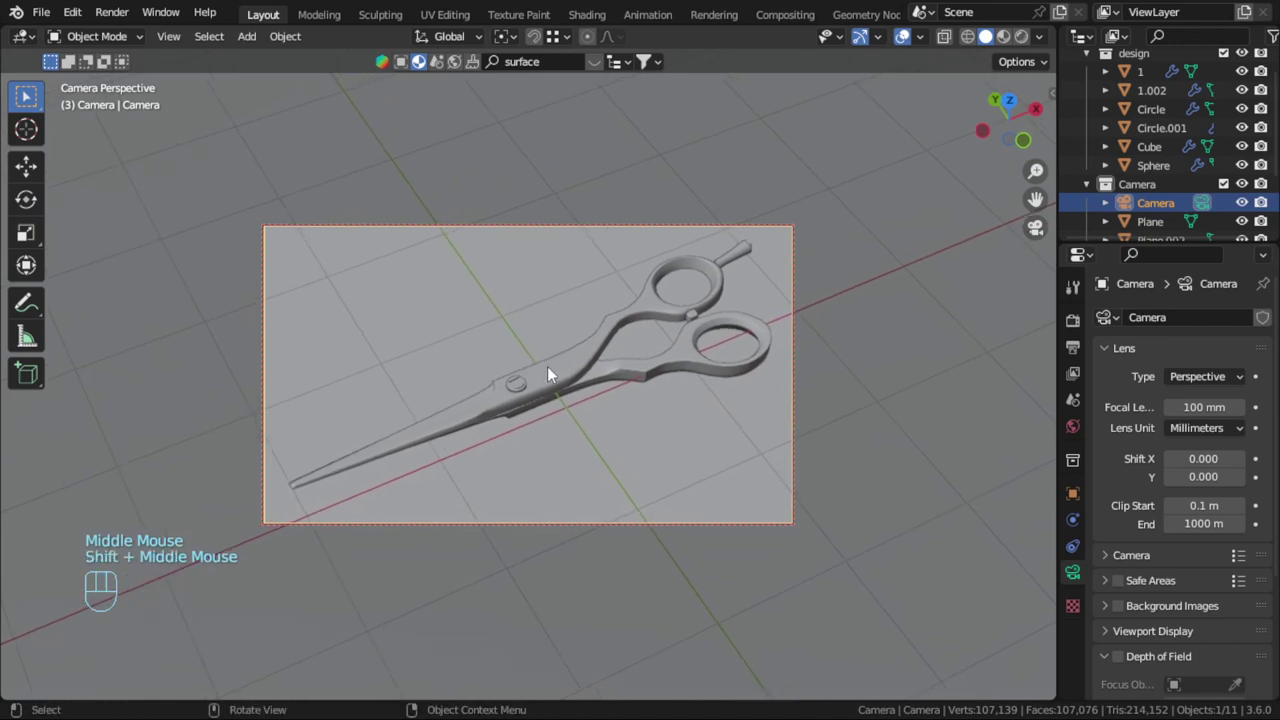
key("KP_7")
key("ctrl+s")
View through the camera in Rendered shading and save the project again
scroll("down", 3)
left_click_drag(605, 407, 626, 384)
key("KP_0")
key("ctrl+s")
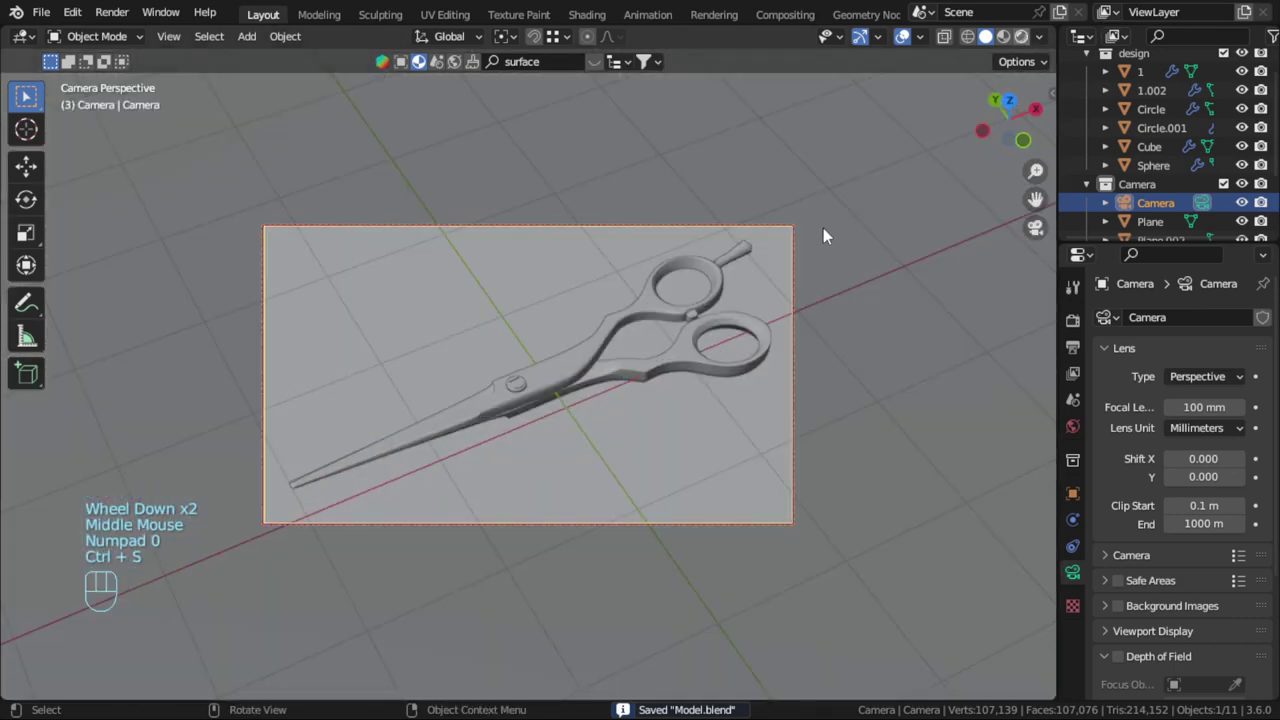
Select the wooden ground Plane and check its material Displacement scale of 0.130
left_click(828, 235)
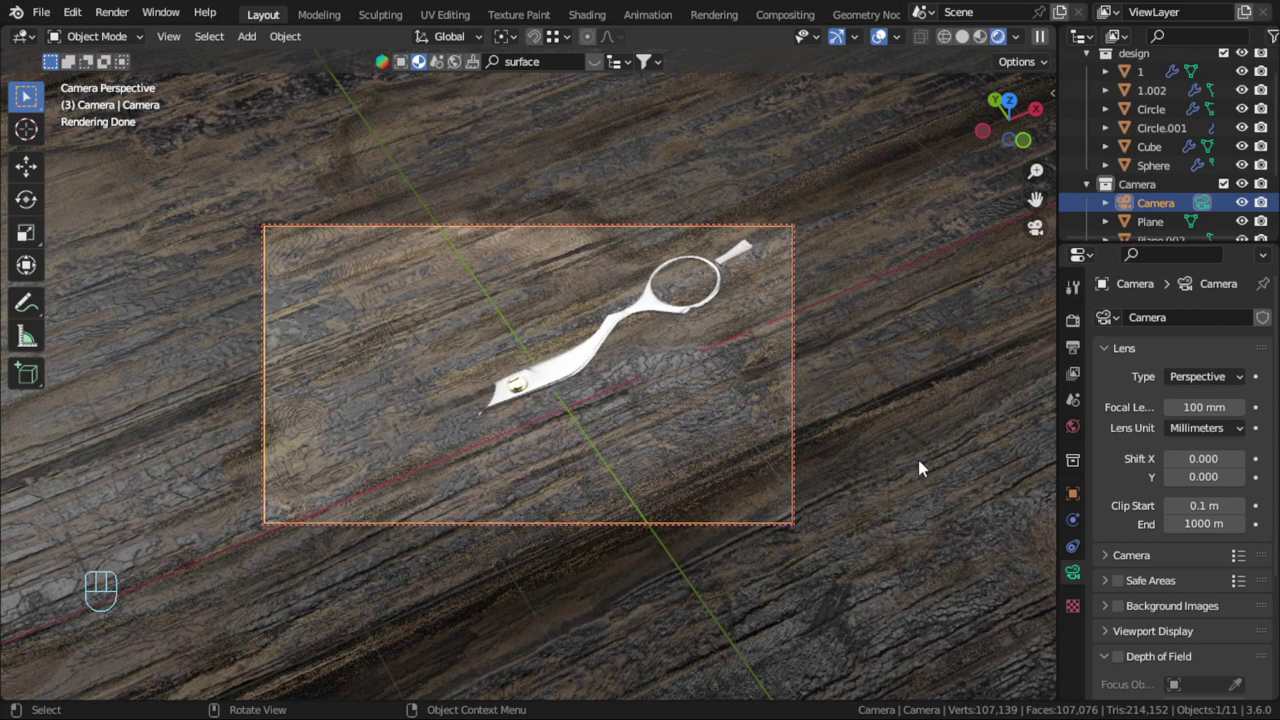
left_click_drag(924, 467, 1205, 632)
scroll("down", 3)
left_click(1162, 617)
scroll("down", 3)
left_click_drag(1216, 517, 1200, 574)
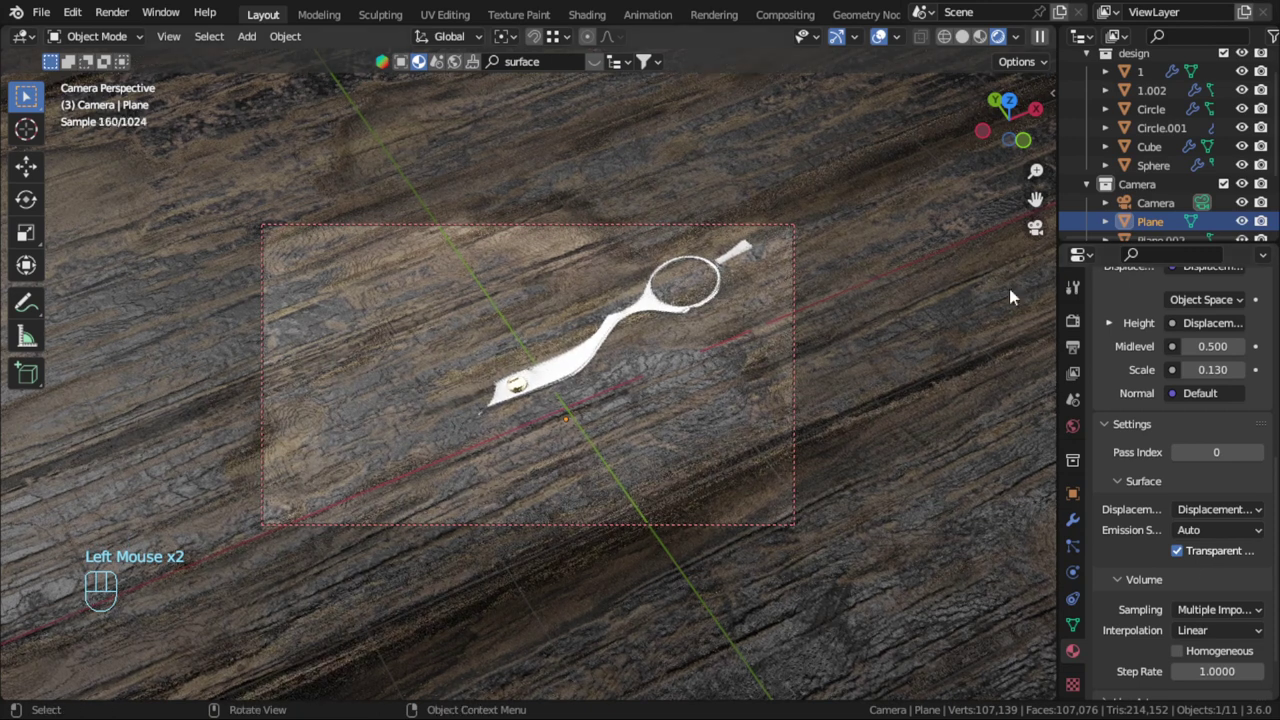
Bring up the right-click options for the design collection in the Outliner
scroll("up", 3)
left_click(1145, 86)
scroll("up", 3)
Select all design-collection objects and lift them about 0.5 m on Z in front view
left_click_drag(1144, 86, 792, 315)
key("KP_1")
scroll("up", 3)
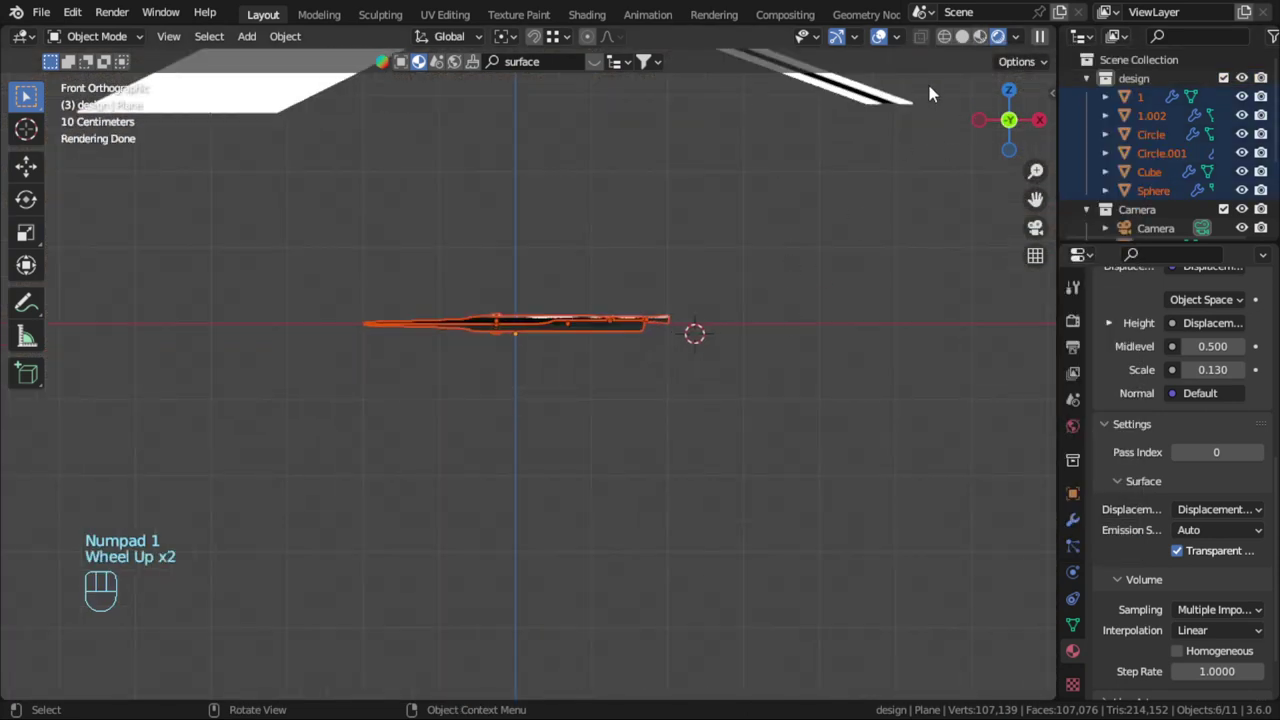
scroll("up", 3)
left_click(894, 112)
scroll("up", 3)
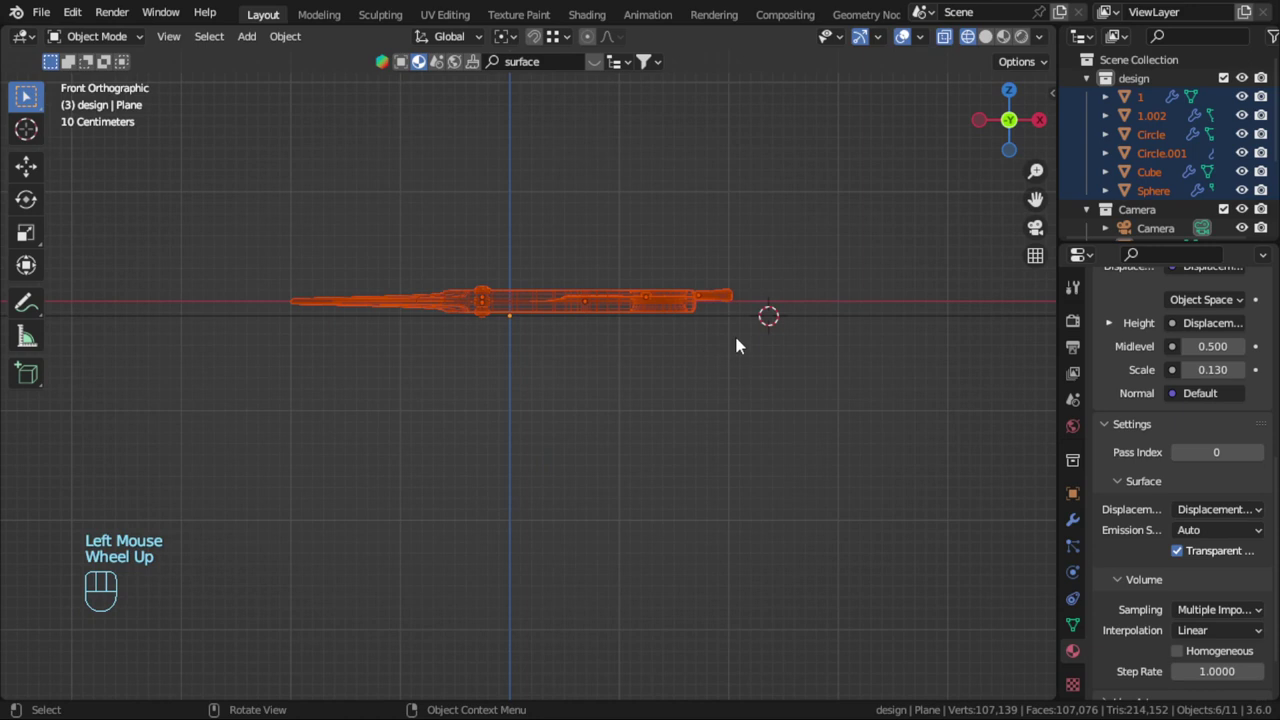
key("g")
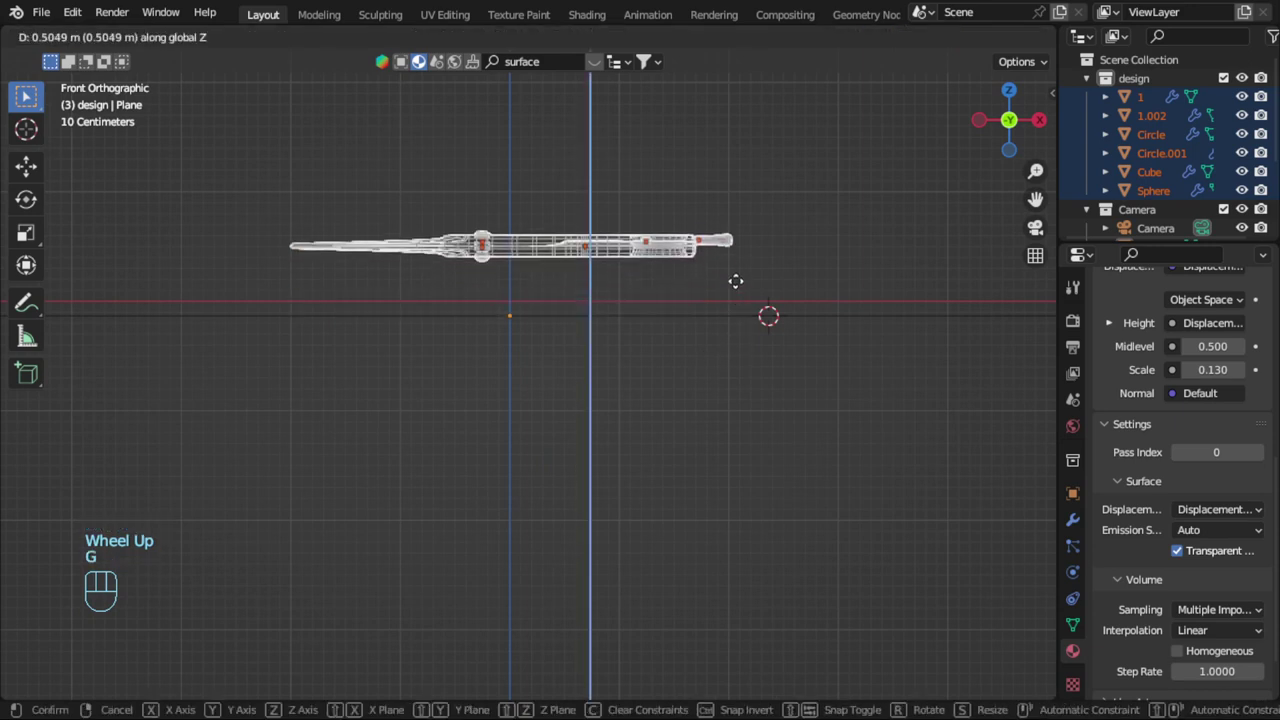
key("KP_0")
key("z")
left_click(769, 357)
Check the raised scissors through the camera in Rendered preview, then return to Solid shading
key("g")
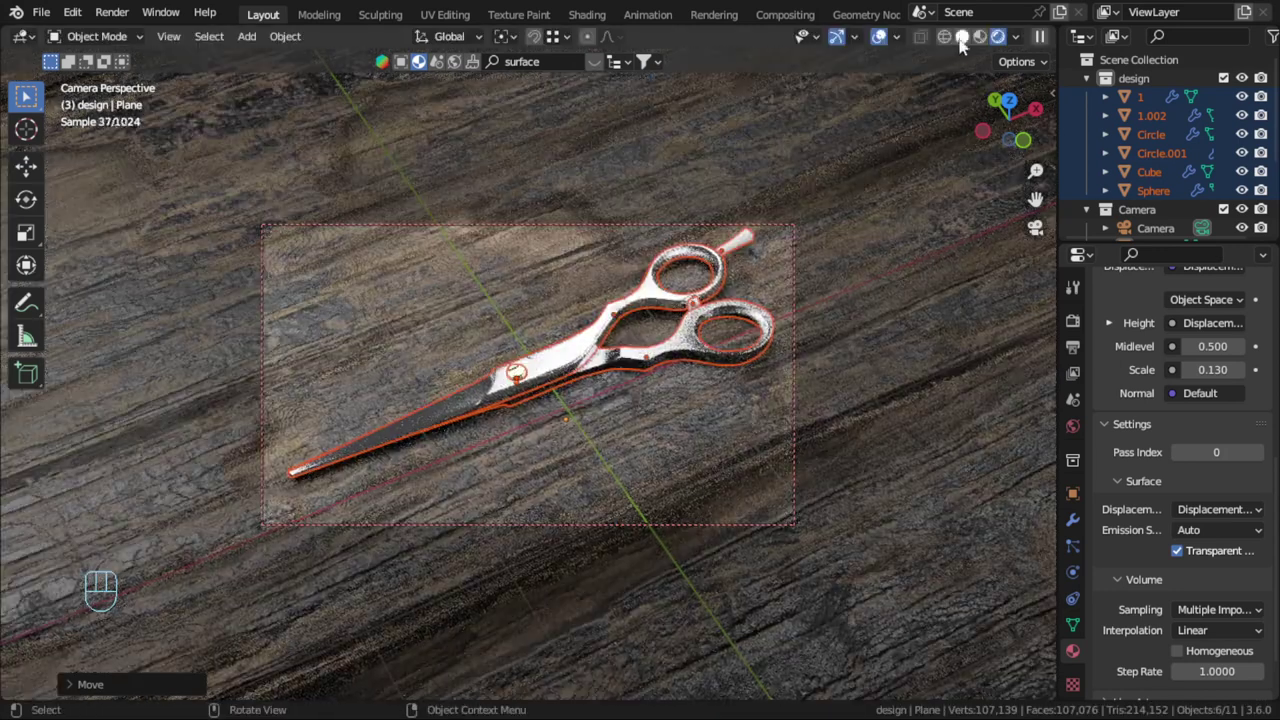
left_click(886, 325)
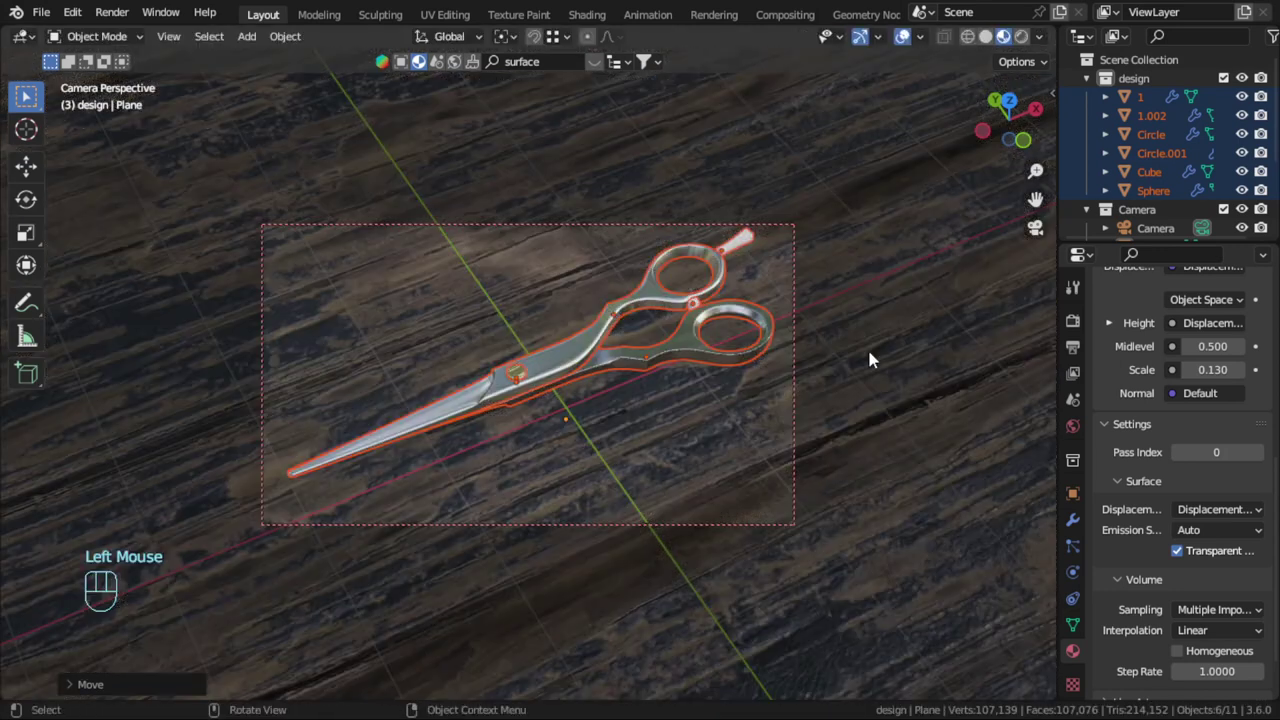
key("alt+a")
middle_click(796, 368)
left_click(827, 289)
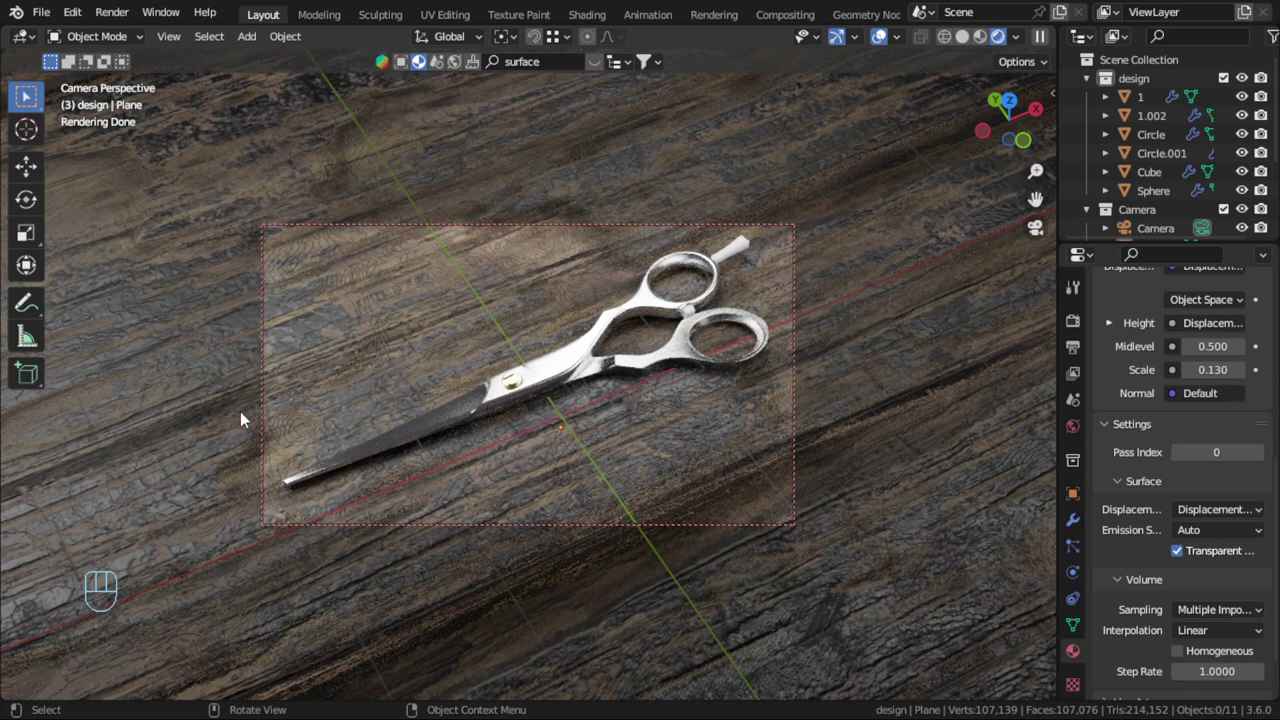
left_click(774, 217)
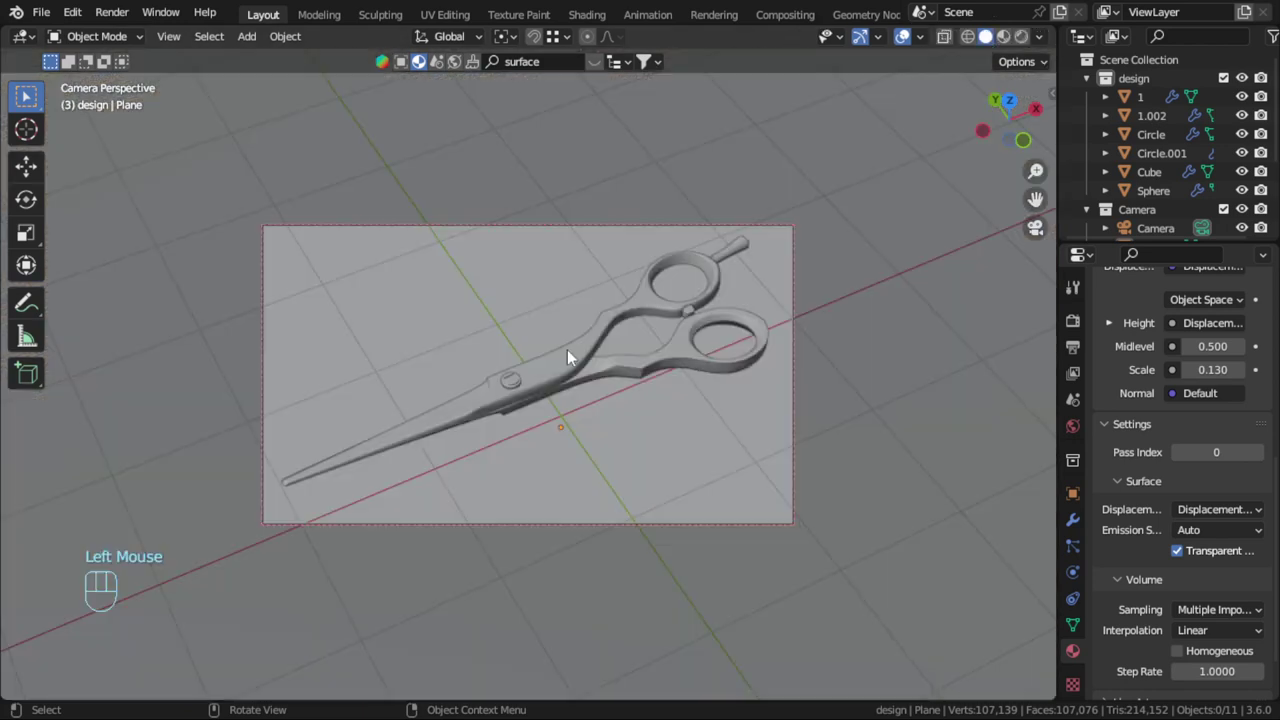
Add an Area light to the scene beside the scissors
key("KP_7")
scroll("down", 3)
left_click_drag(580, 404, 605, 361)
right_click(429, 439)
key("shift+a")
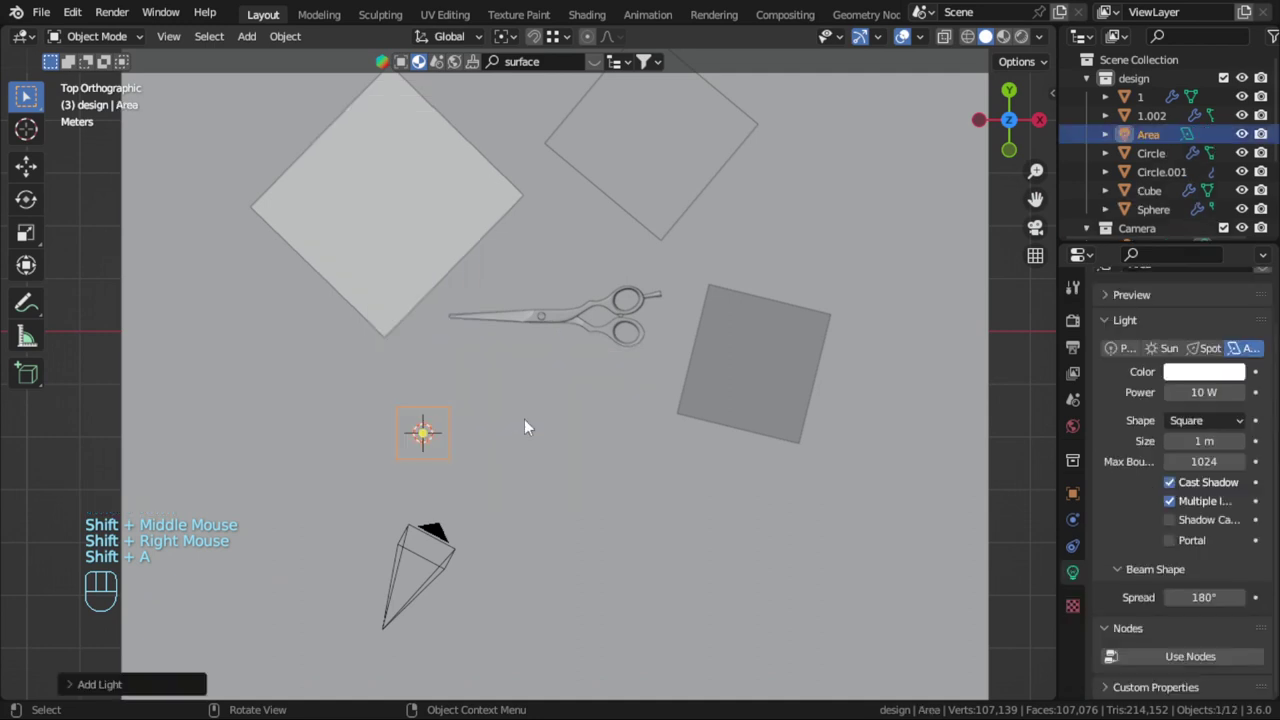
Tilt and position the area light toward the scissors in front and top views
key("KP_1")
key("g")
key("r")
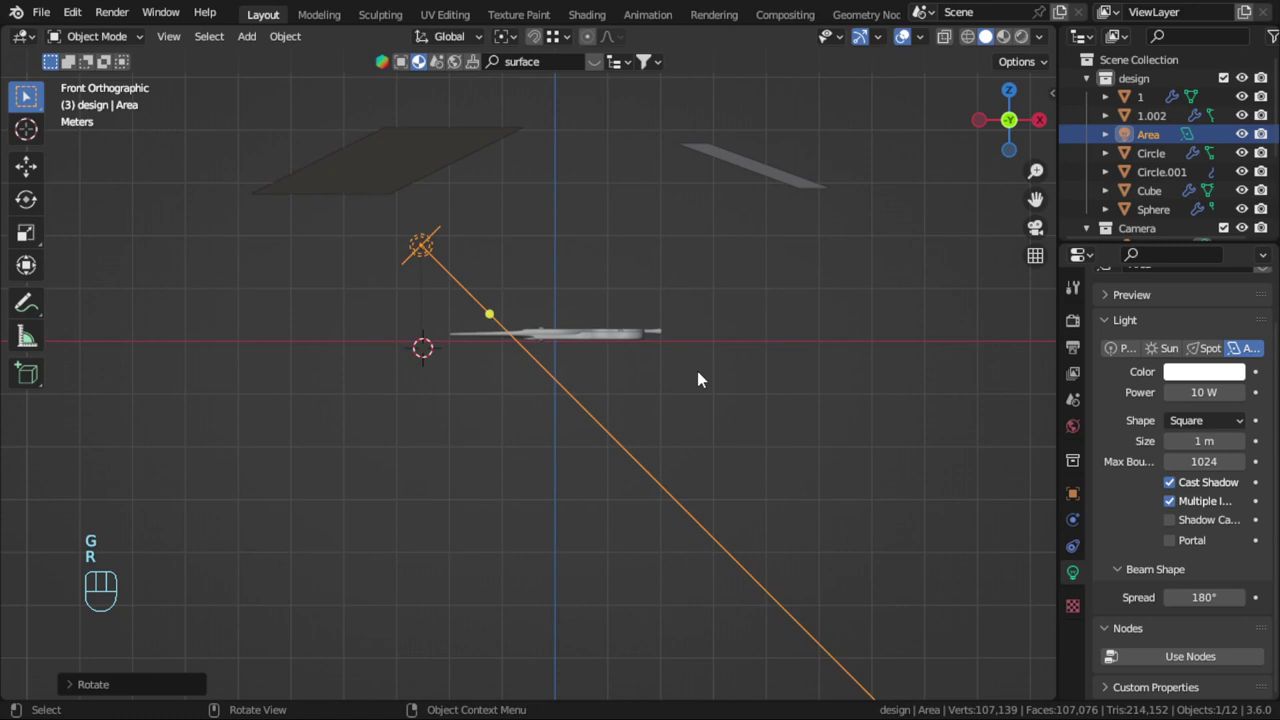
key("KP_7")
key("r")
key("g")
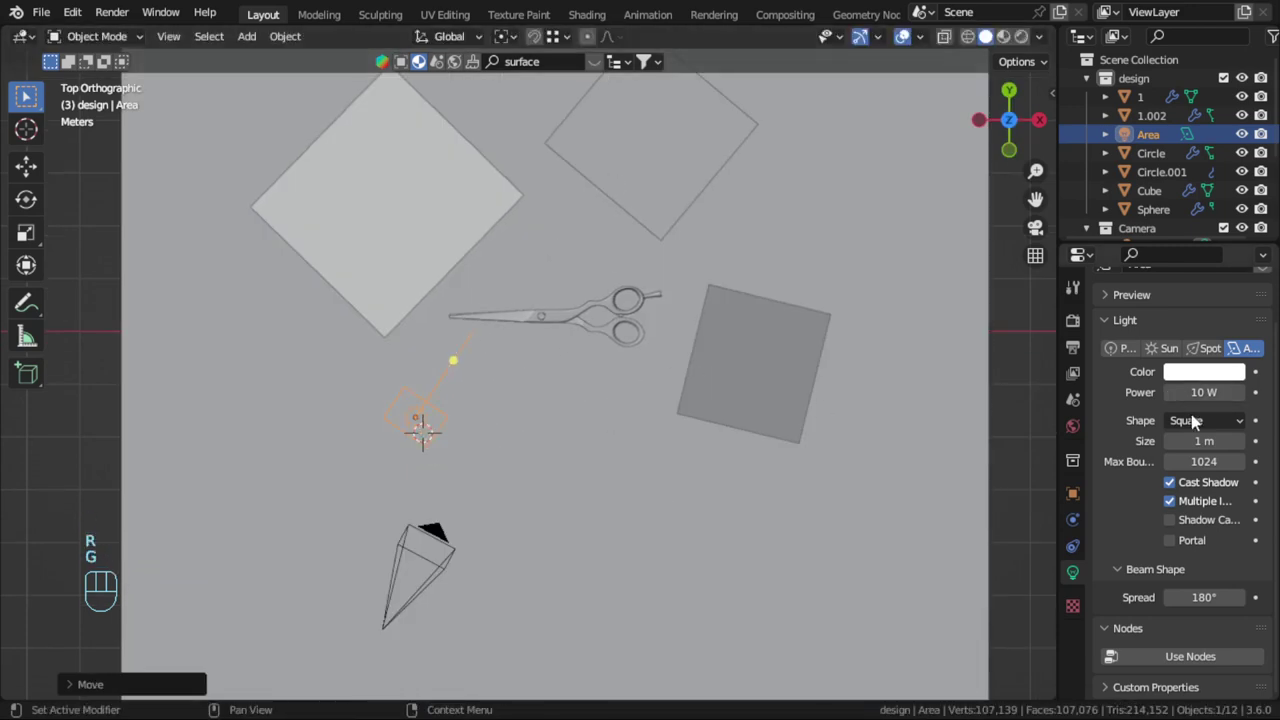
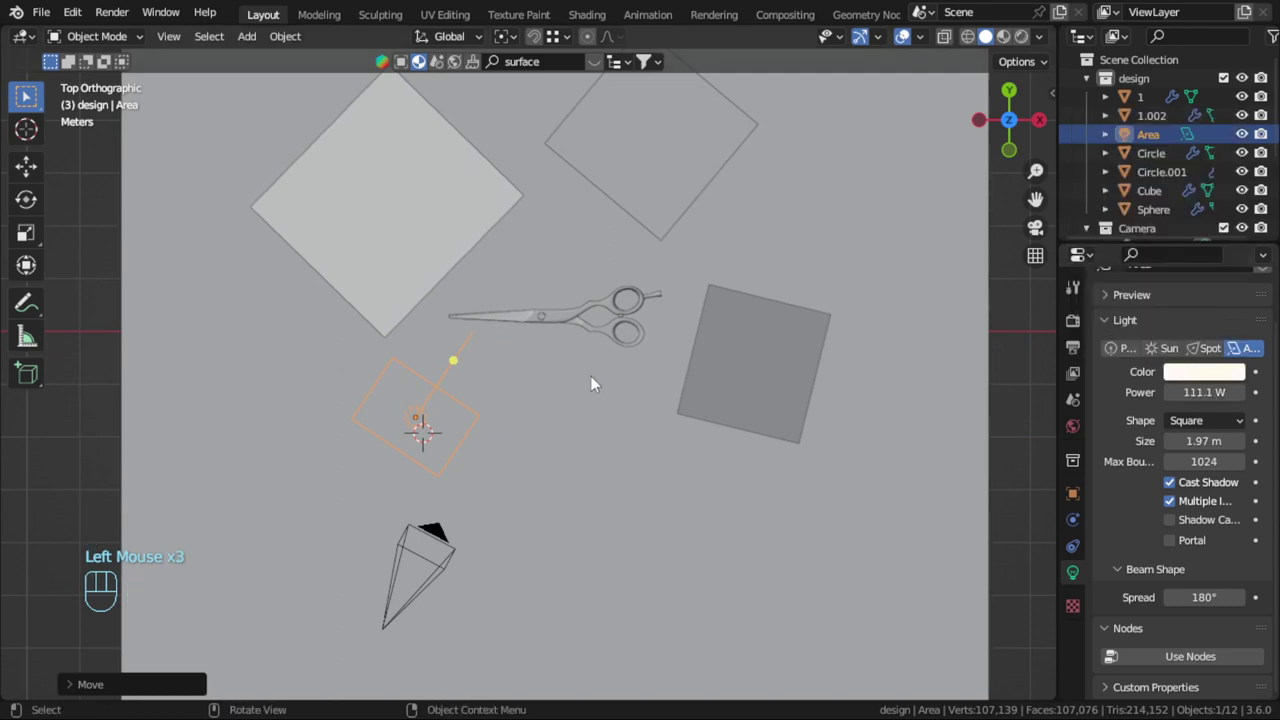
Give the light 111.1 W power, 1.97 m size and a red color, then view through the camera
key("r")
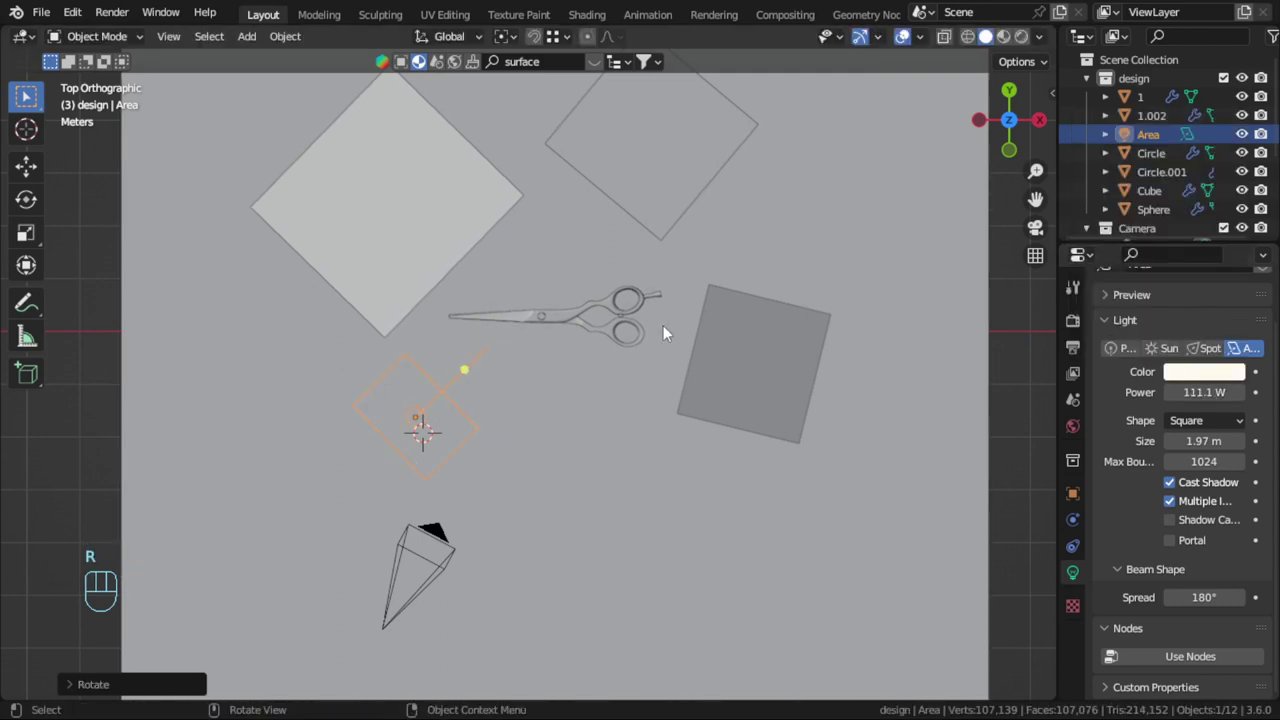
left_click_drag(1212, 376, 879, 255)
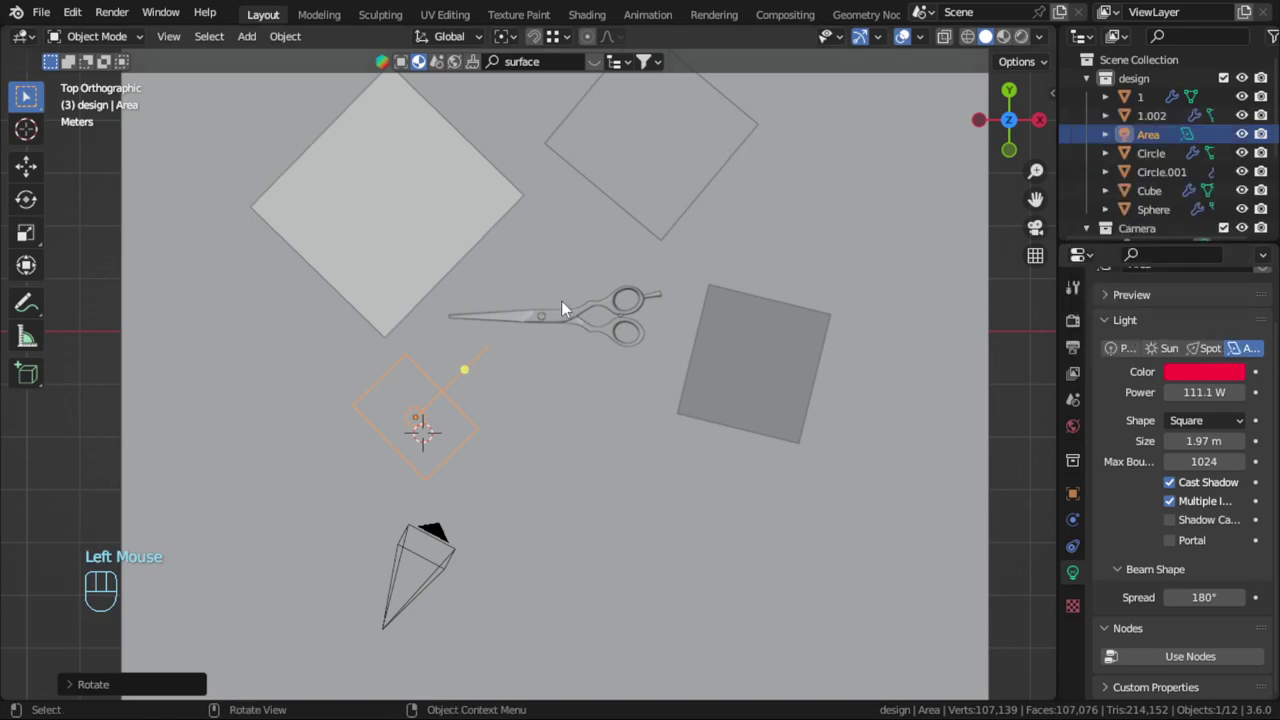
key("KP_0")
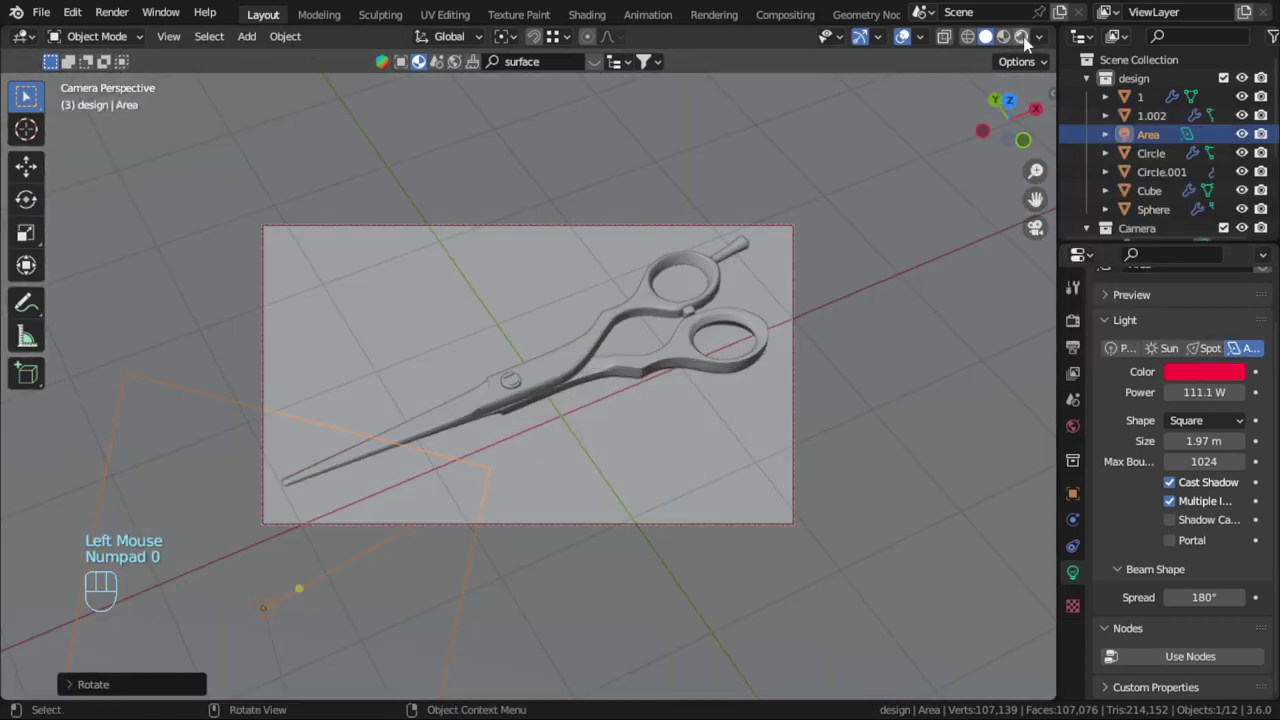
Preview the scene fully rendered and zoom toward the scissors handles
left_click(993, 63)
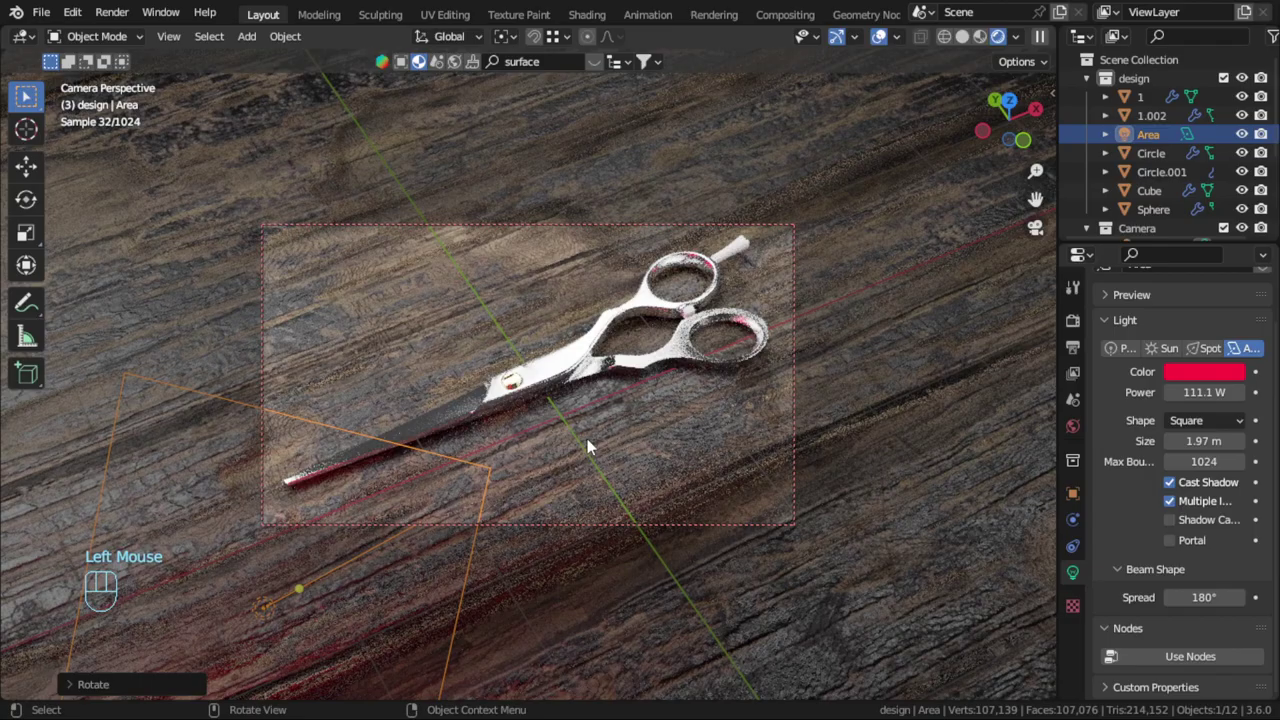
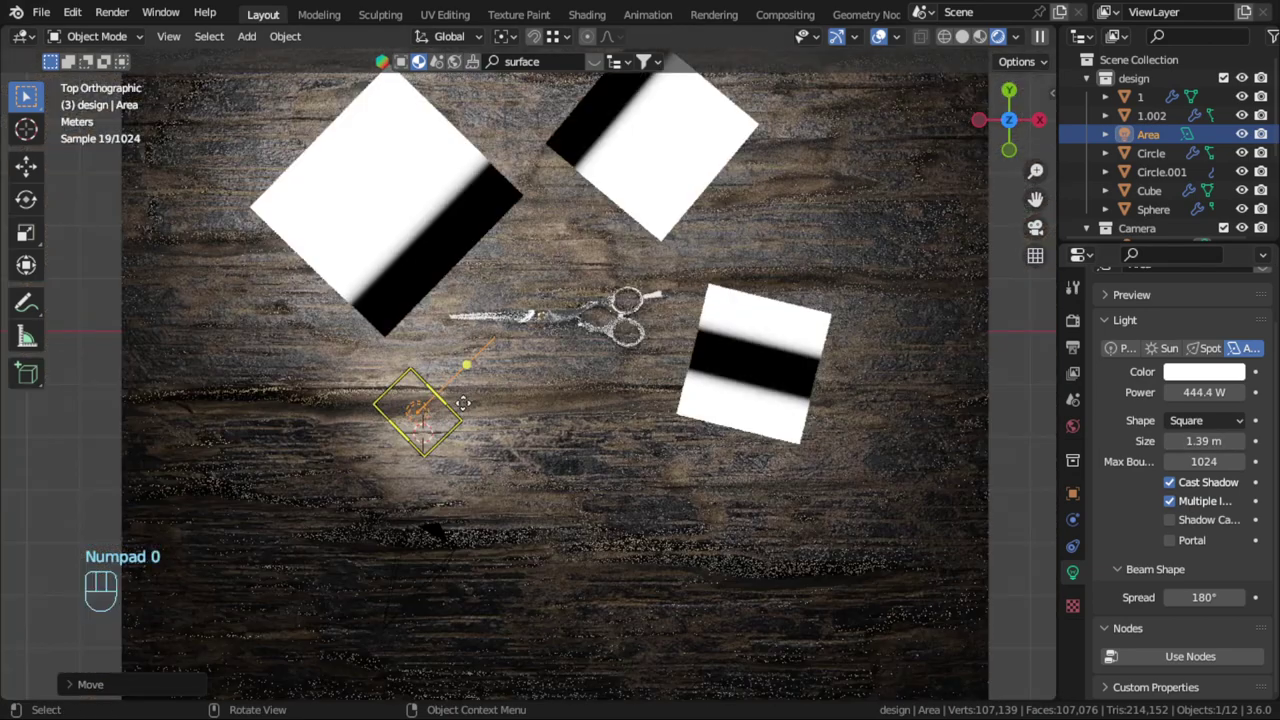
right_click(507, 316)
scroll("down", 3)
left_click_drag(514, 343, 512, 384)
scroll("up", 3)
left_click_drag(595, 273, 495, 324)
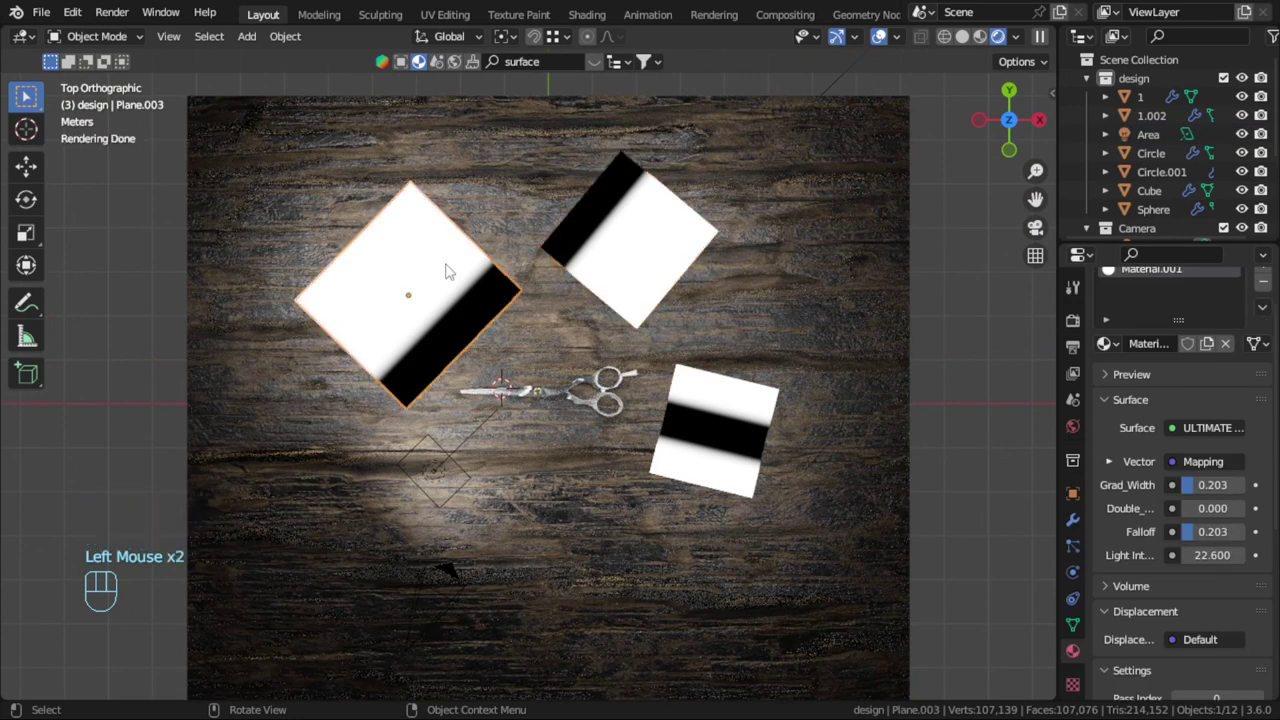
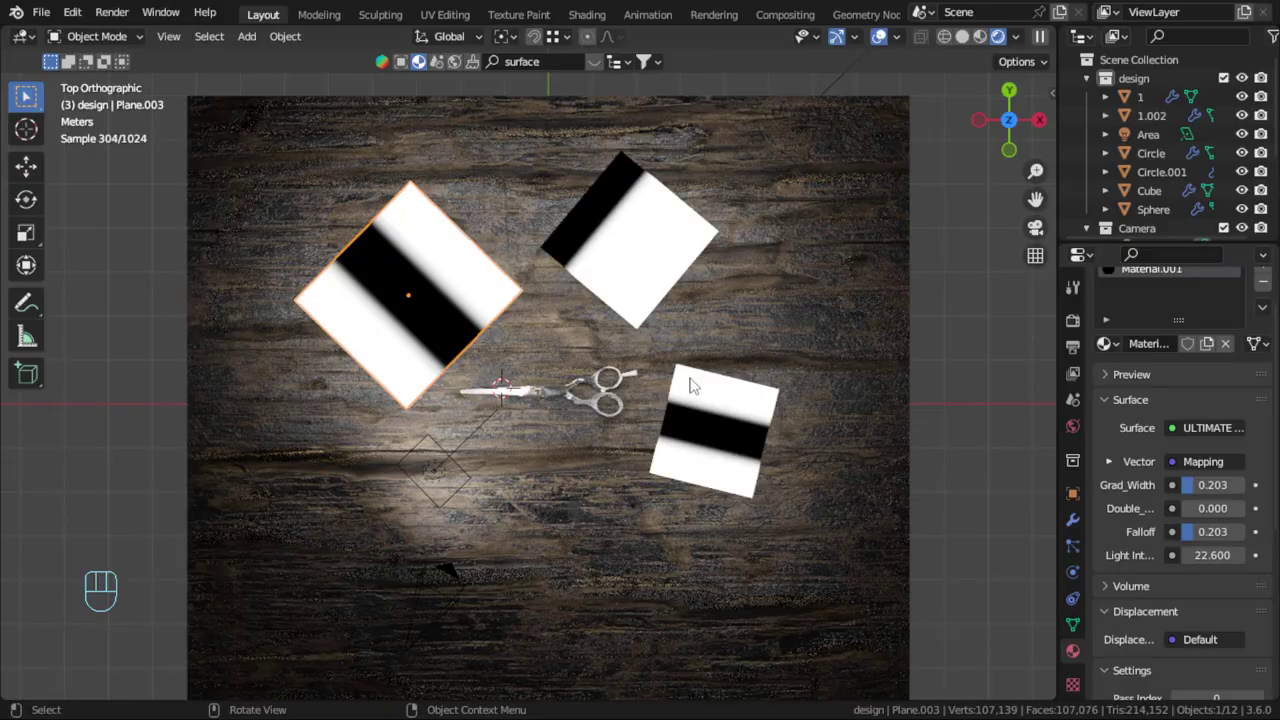
Rotate the upper light plane to about 64° in top view and return to the camera
key("KP_0")
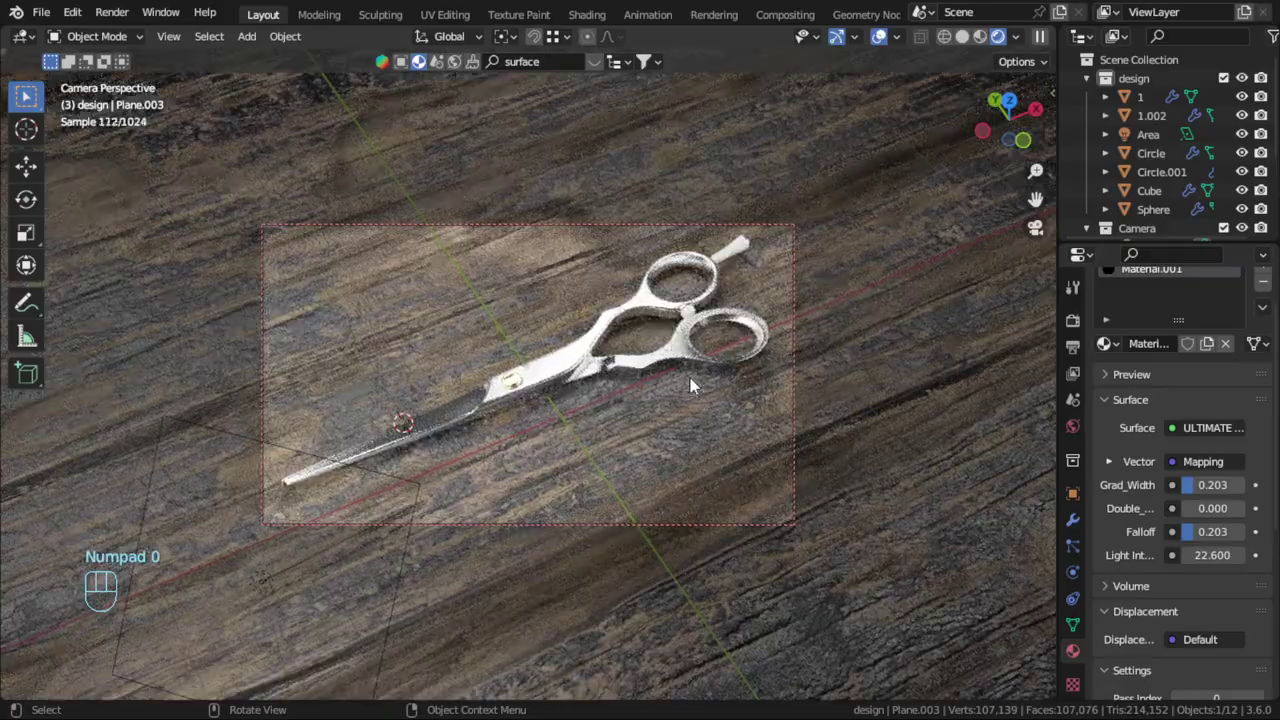
left_click_drag(693, 388, 691, 412)
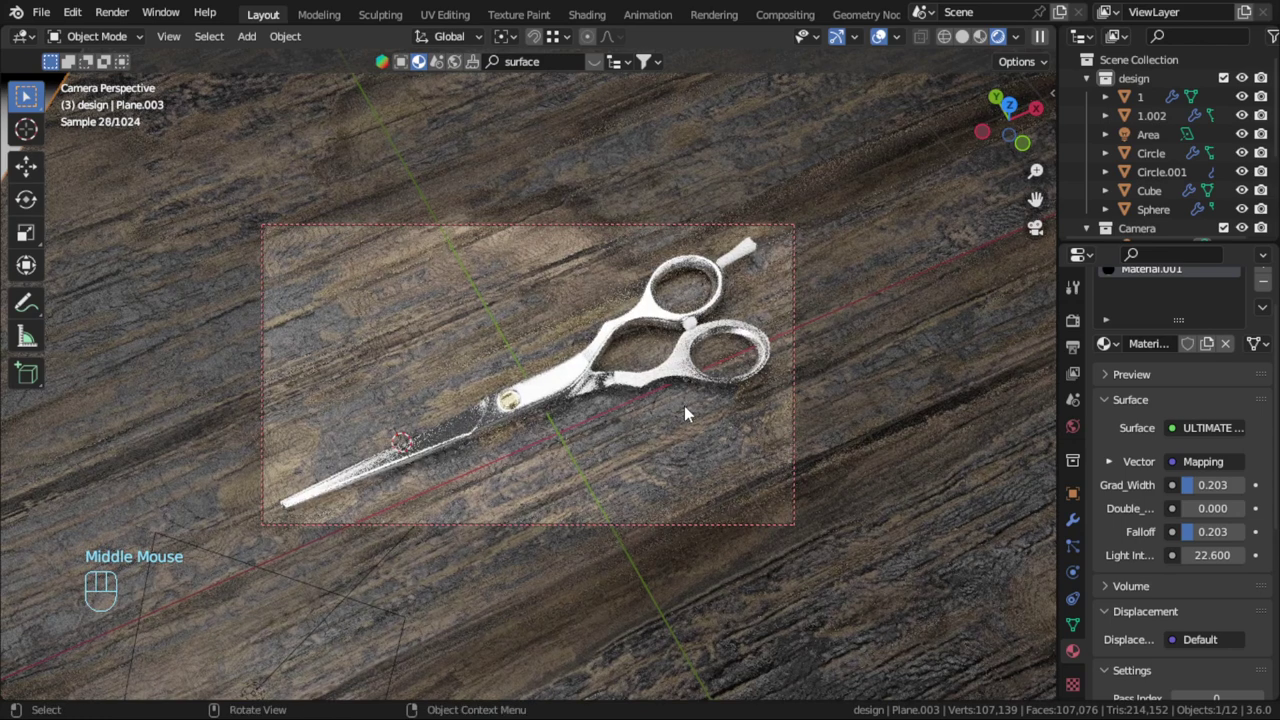
key("alt+a")
key("KP_7")
left_click_drag(634, 258, 840, 275)
scroll("down", 3)
key("r")
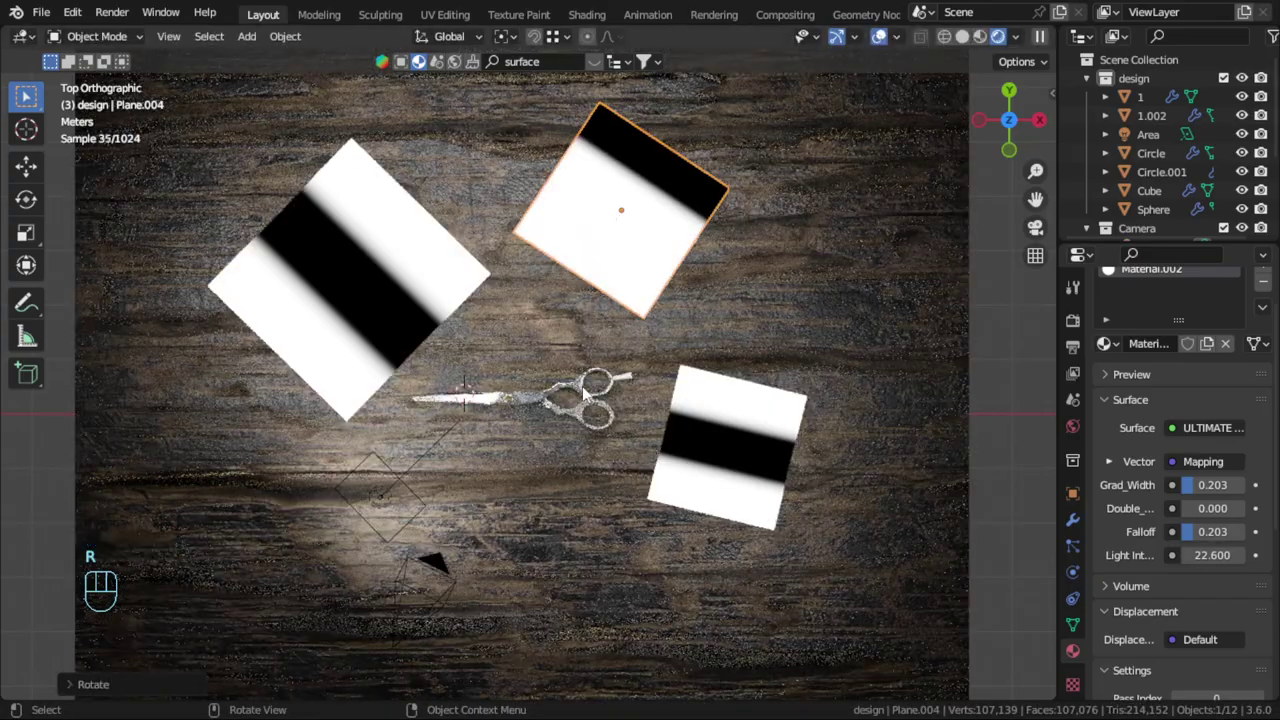
key("KP_0")
key("KP_0")
Zoom close on the handles in the rendered view and select upper blade object '1'
key("alt+a")
scroll("up", 3)
left_click_drag(614, 397, 586, 322)
scroll("up", 3)
left_click(674, 405)
scroll("up", 3)
left_click_drag(628, 414, 538, 427)
scroll("up", 3)
Select blade '1', select its whole mesh in Edit Mode and Unwrap its UVs, then pick the lower blade
left_click(798, 273)
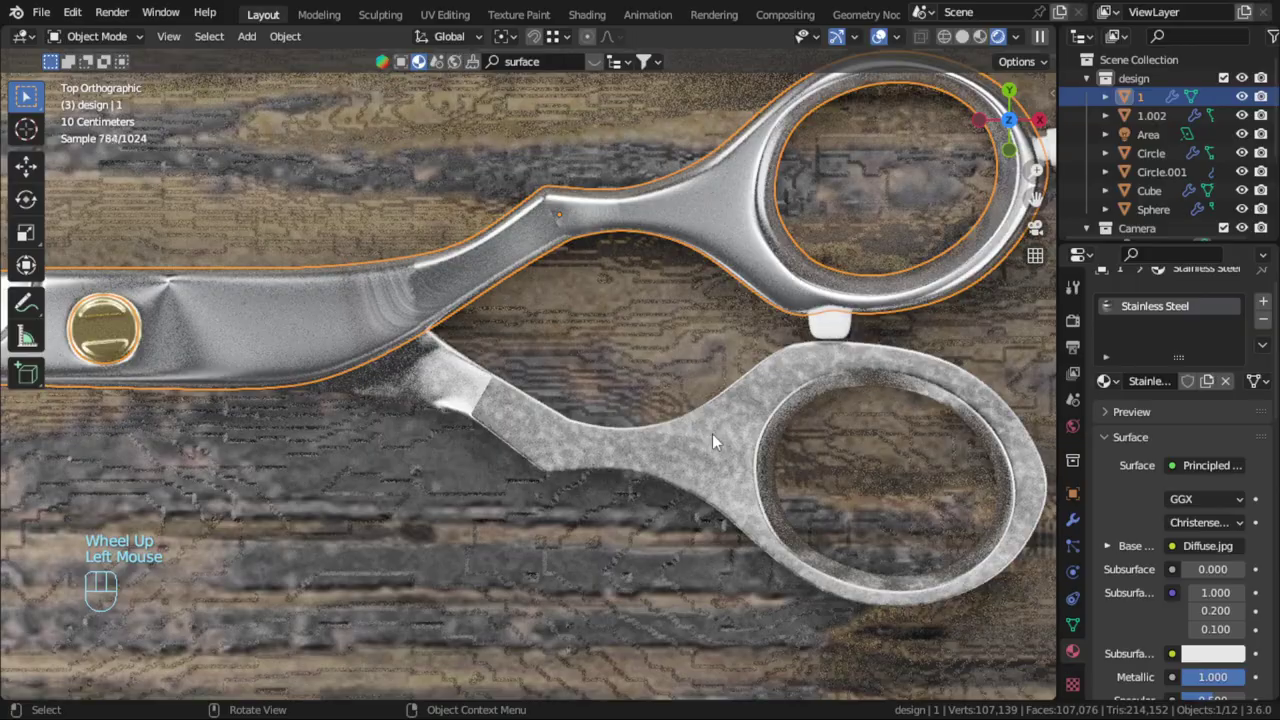
key("Tab")
key("a")
key("shift+n")
key("Tab")
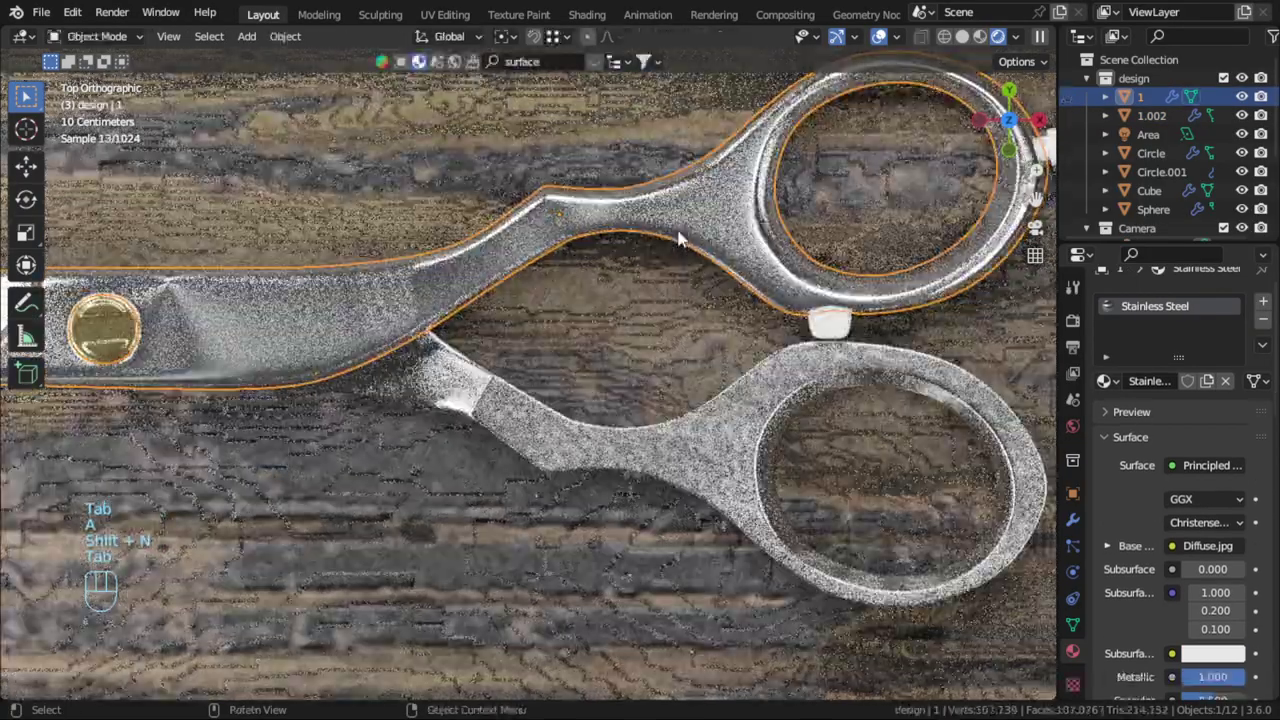
key("Tab")
key("a")
key("u")
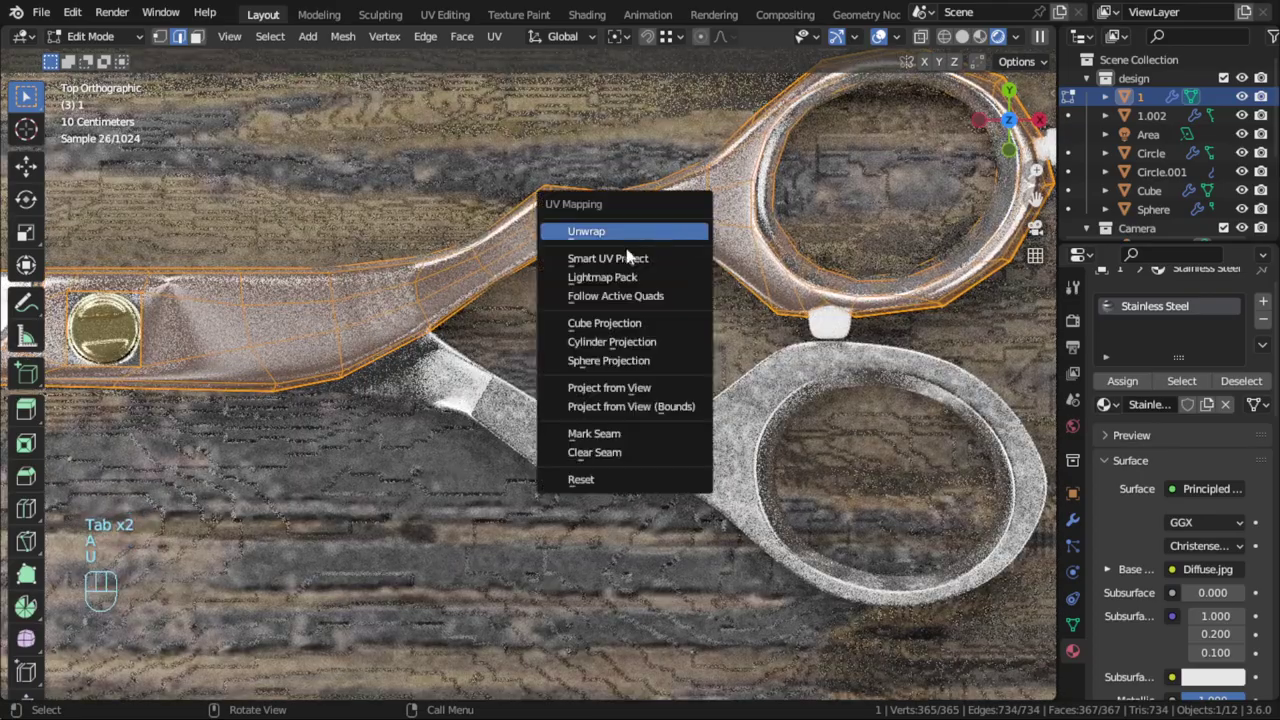
key("Tab")
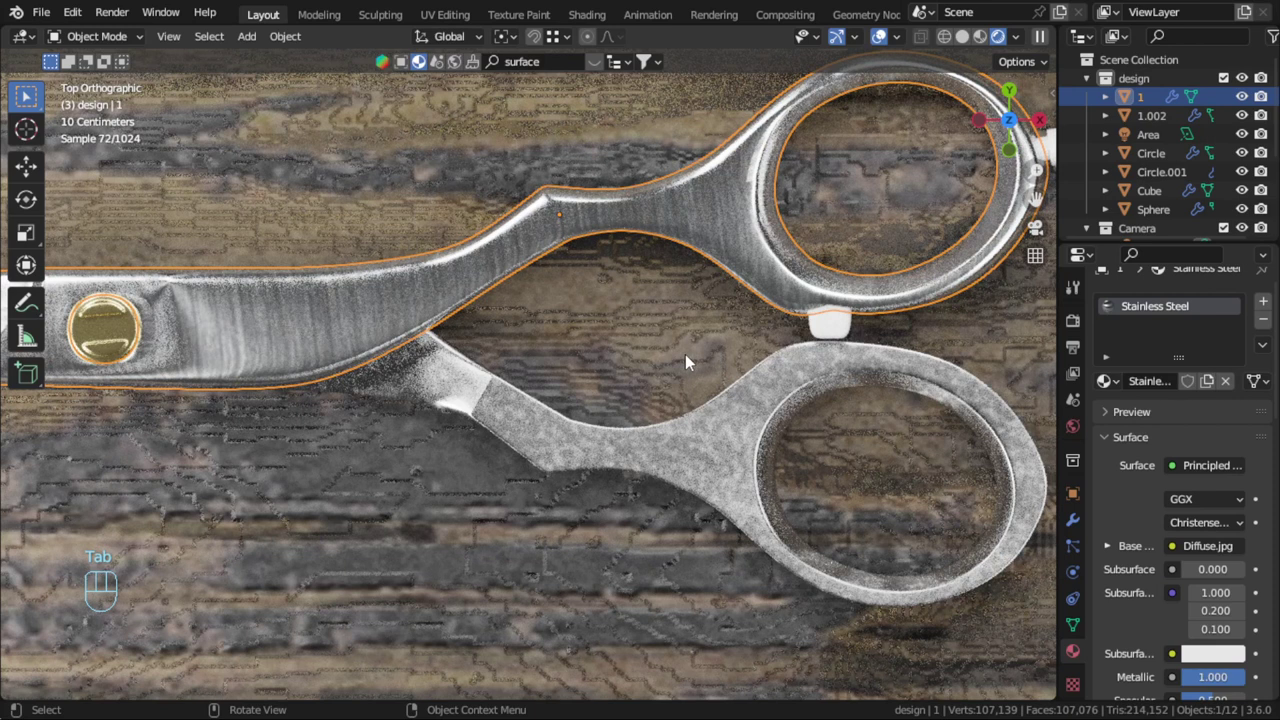
left_click(732, 433)
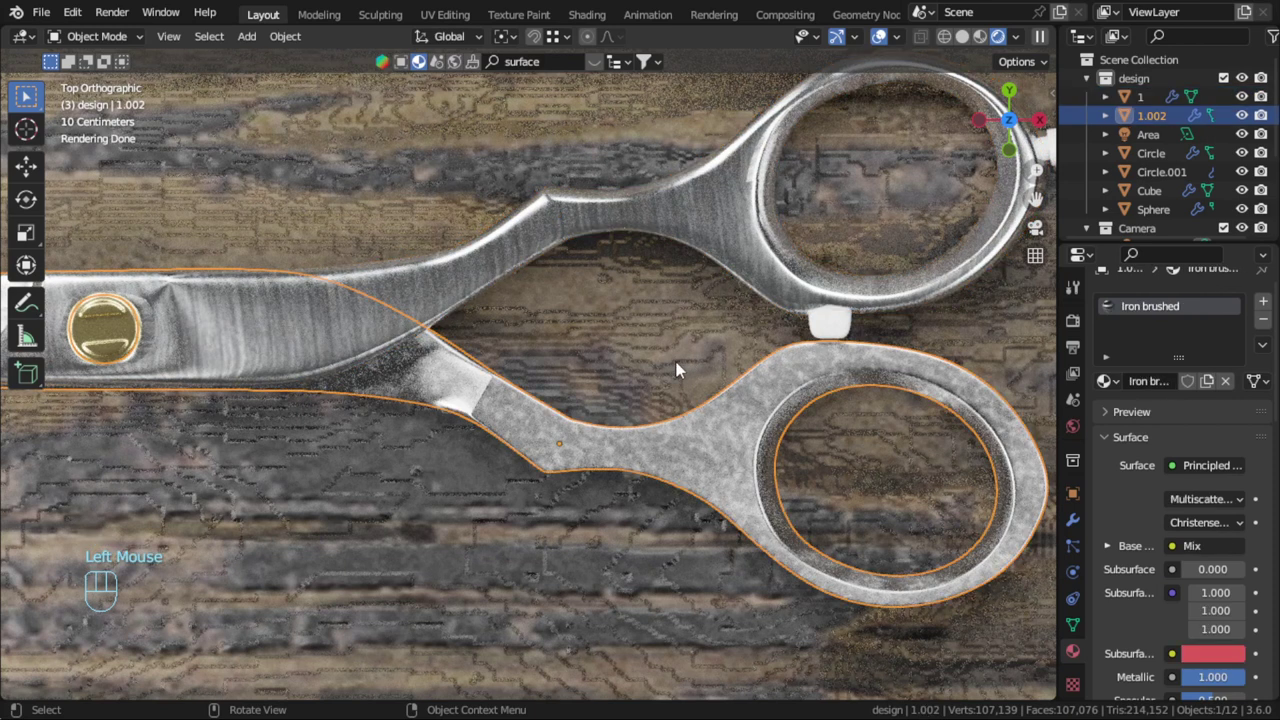
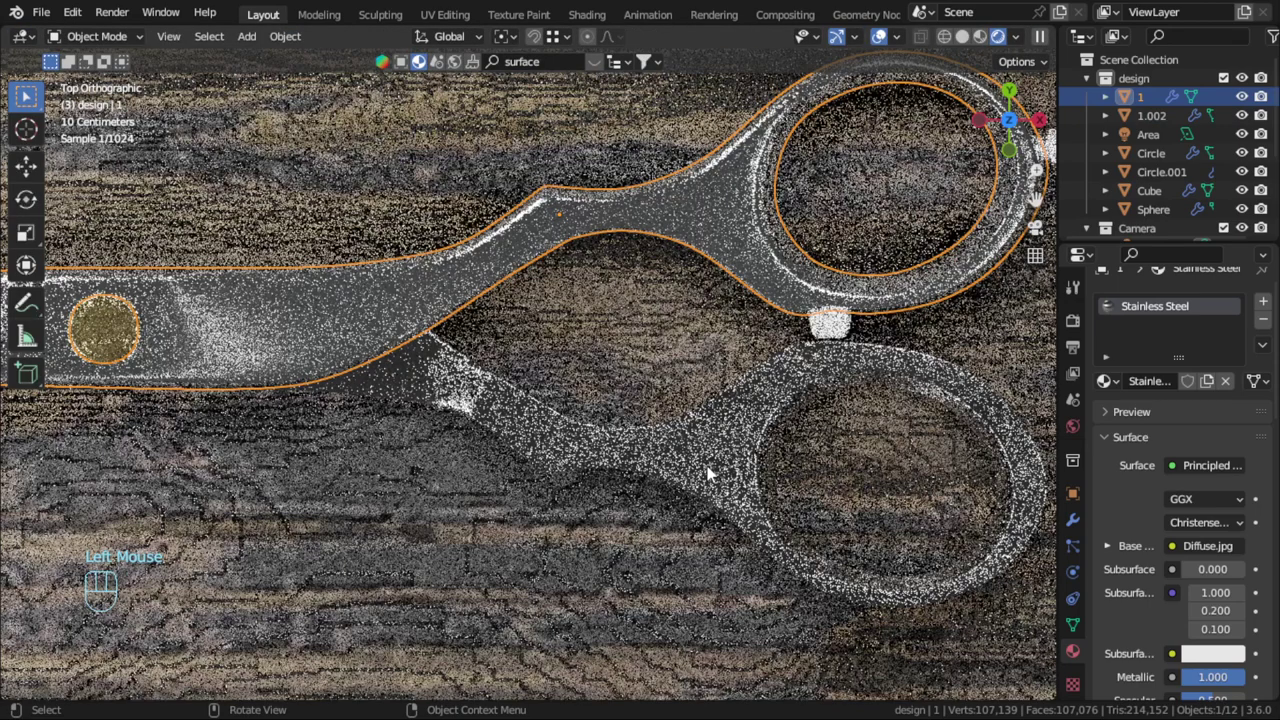
Run Smart UV Project on the whole mesh of blade 1.002 in Edit Mode
key("alt+a")
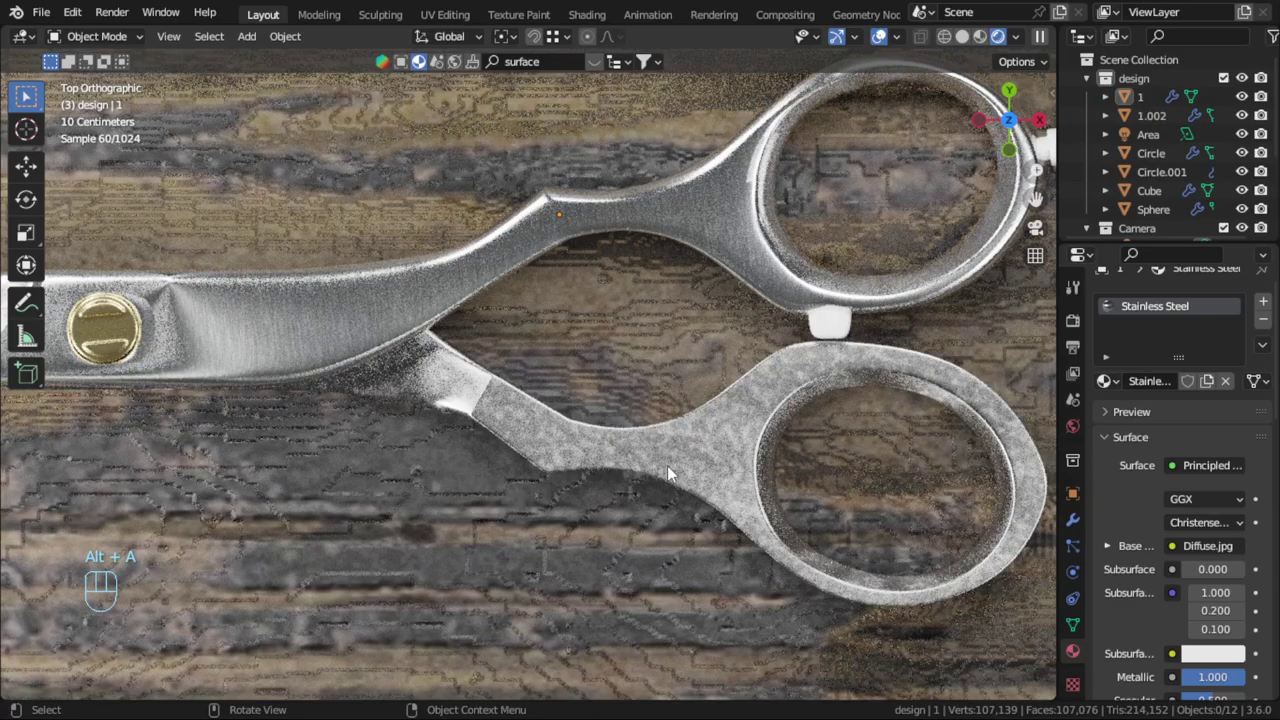
left_click_drag(662, 468, 757, 306)
left_click(753, 272)
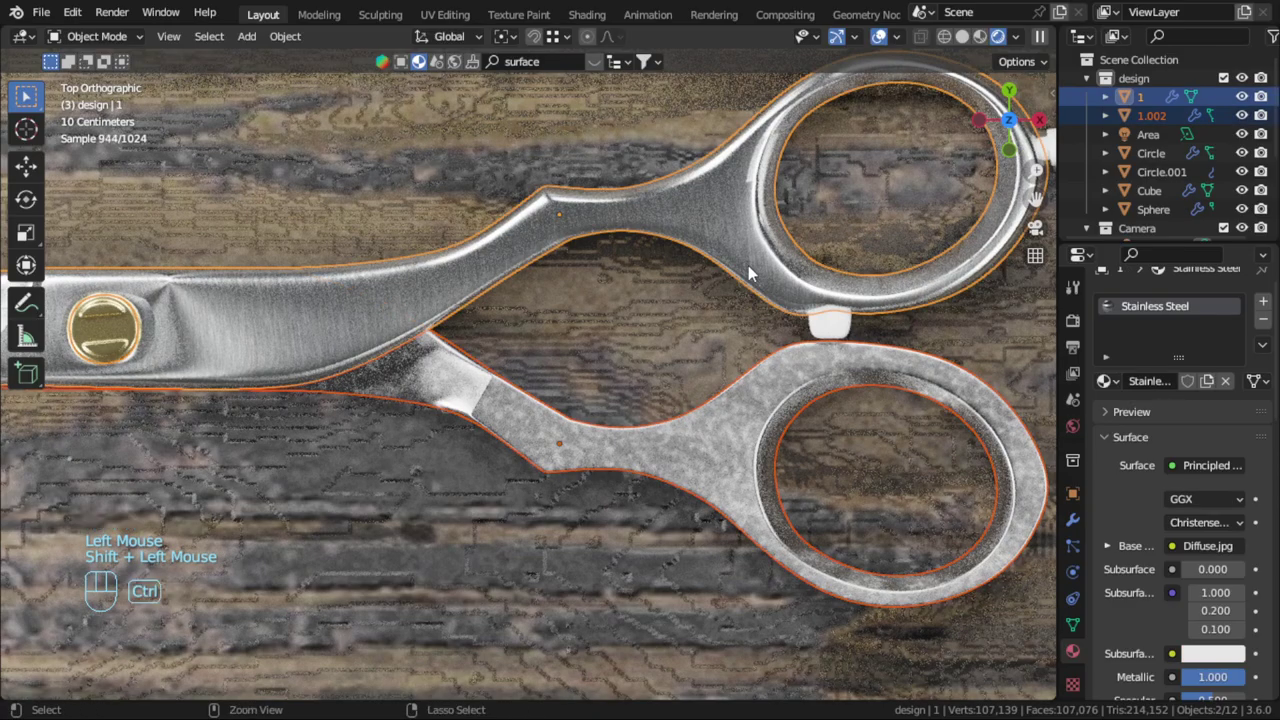
key("ctrl+l")
key("alt+a")
left_click(752, 424)
key("Tab")
key("a")
key("u")
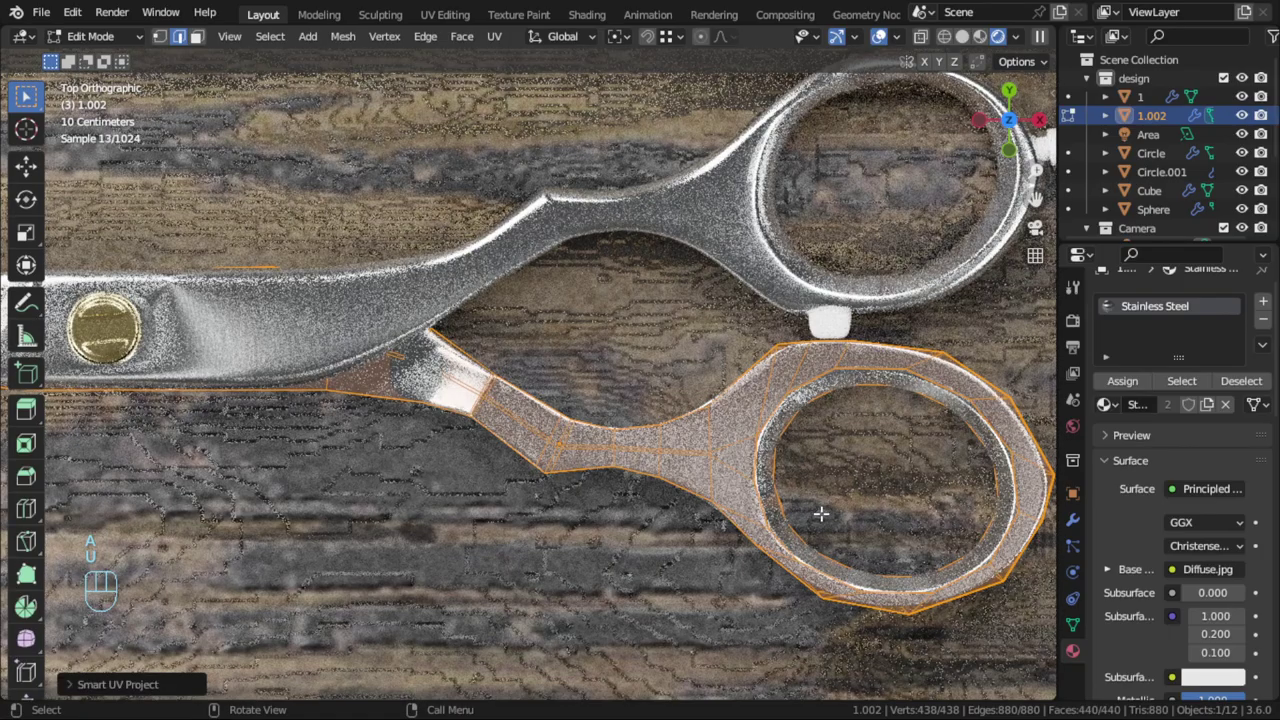
key("Tab")
Run Smart UV Project on the whole mesh of upper blade 1 as well
key("alt+a")
left_click(425, 285)
key("Tab")
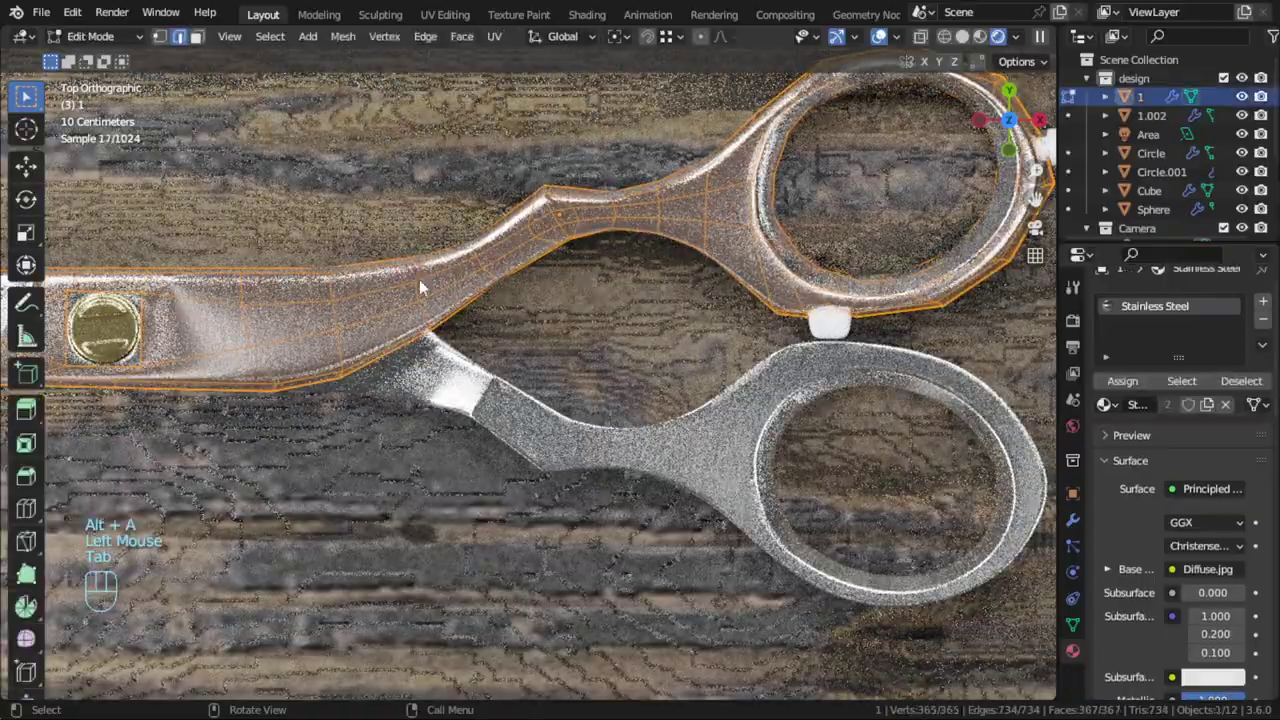
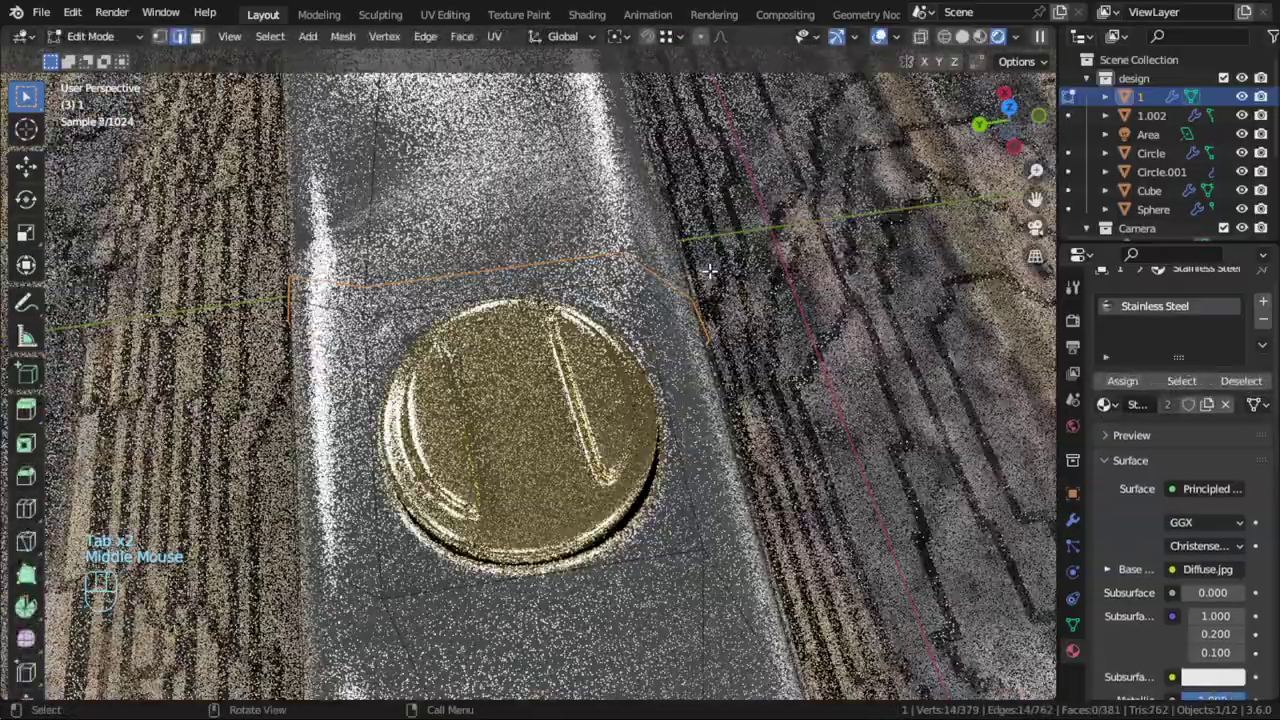
key("a")
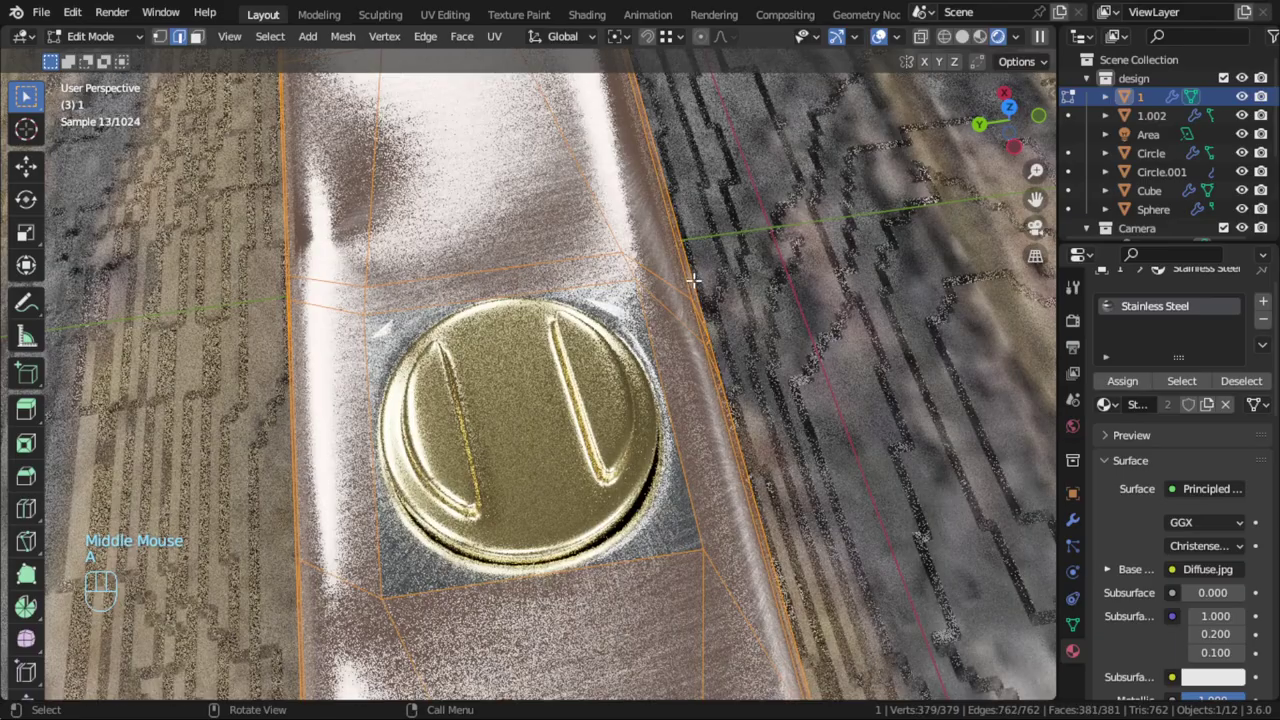
key("shift+n")
key("u")
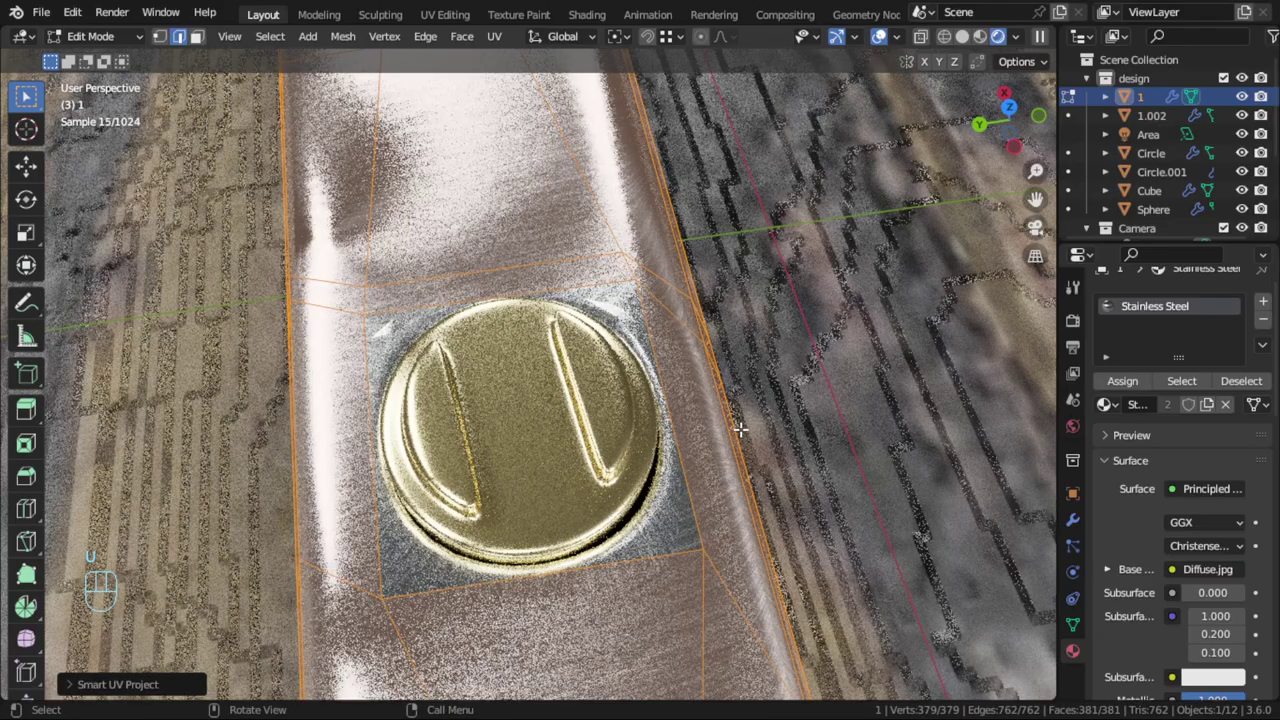
key("KP_7")
key("Tab")
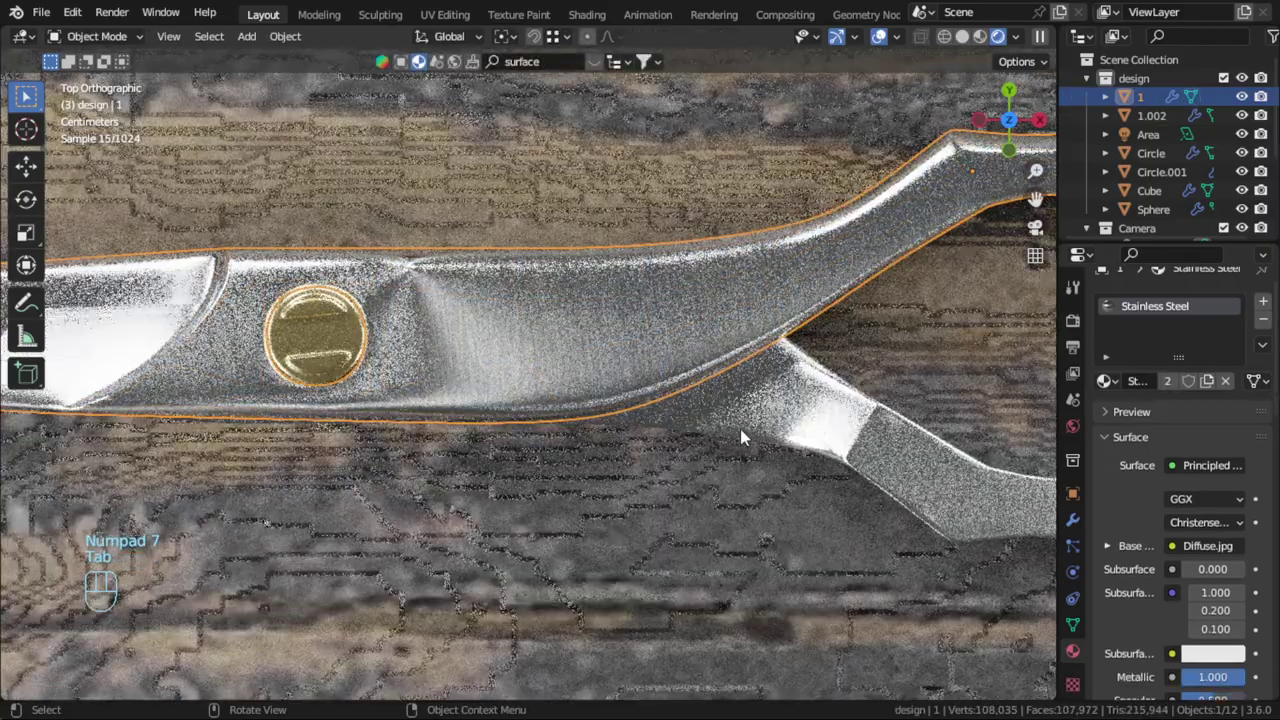
Fit the scissors into view and switch the viewport to Solid shading
scroll("down", 3)
key("alt+a")
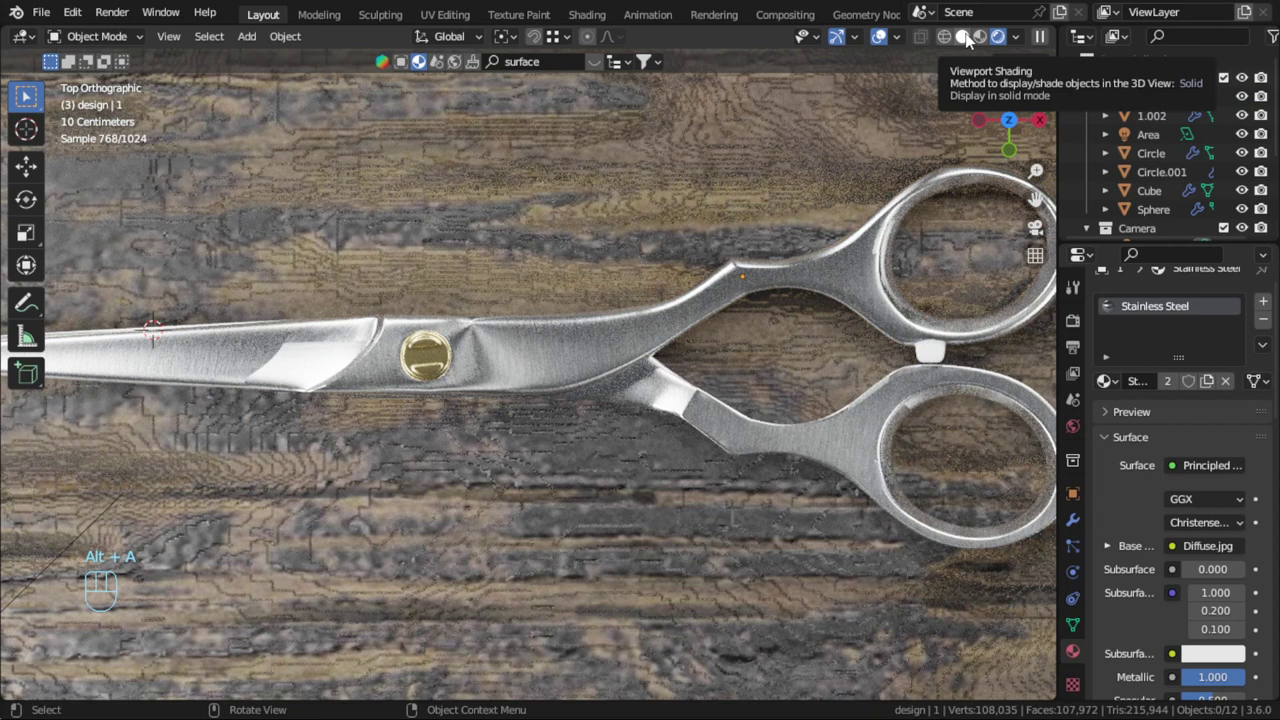
left_click(893, 115)
scroll("up", 3)
left_click(509, 353)
key("Tab")
key("Tab")
scroll("down", 3)
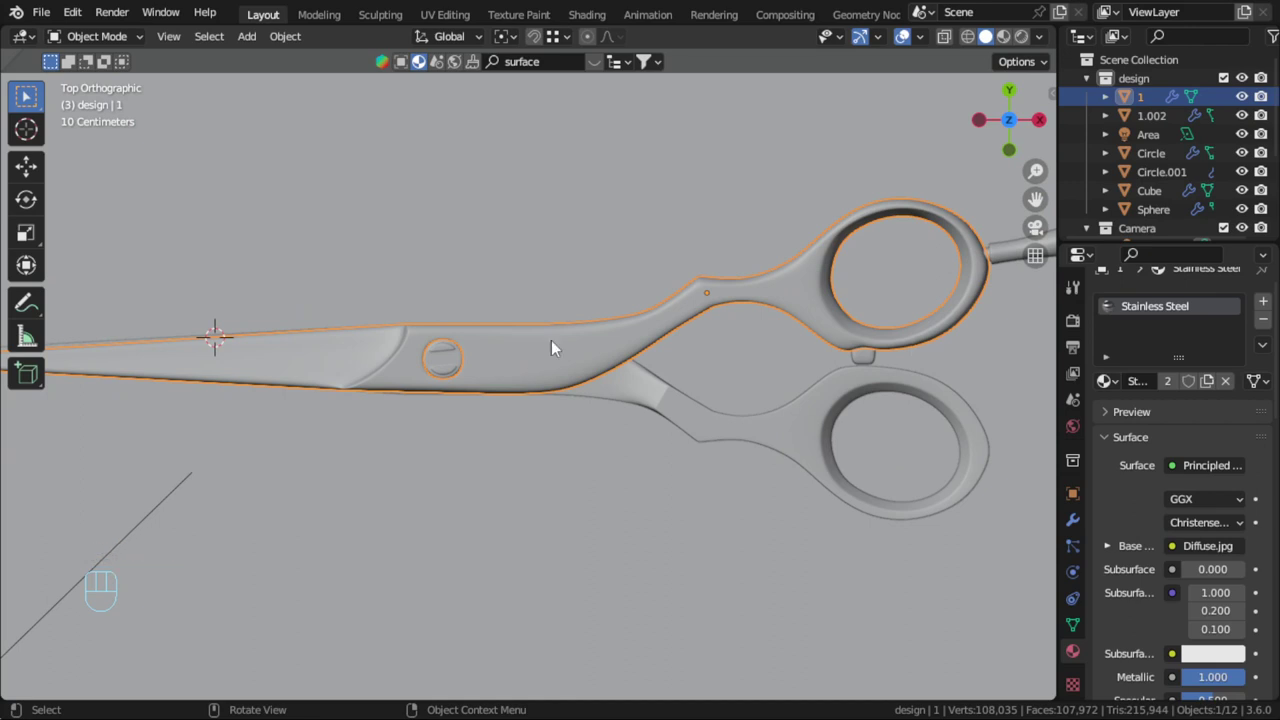
Change an editor's type and, in Edit Mode on blade '1', pick the faces right of the screw
key("F9")
left_click(615, 360)
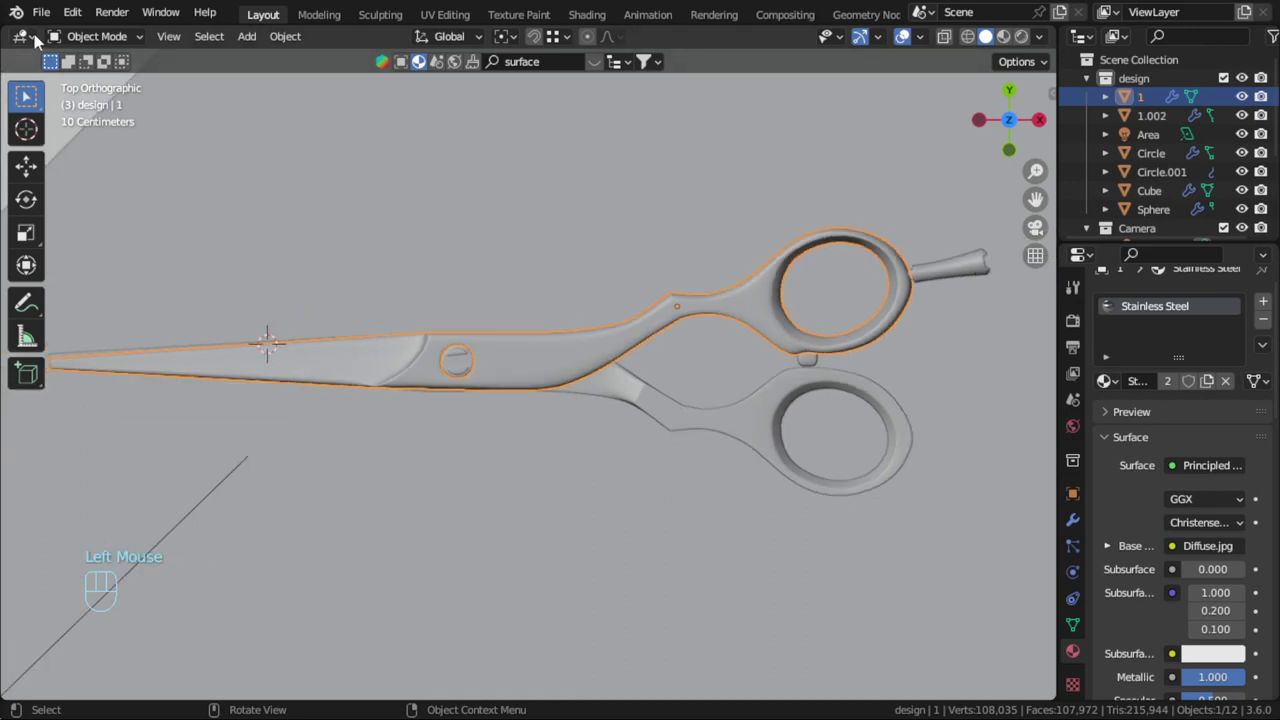
left_click_drag(35, 42, 86, 237)
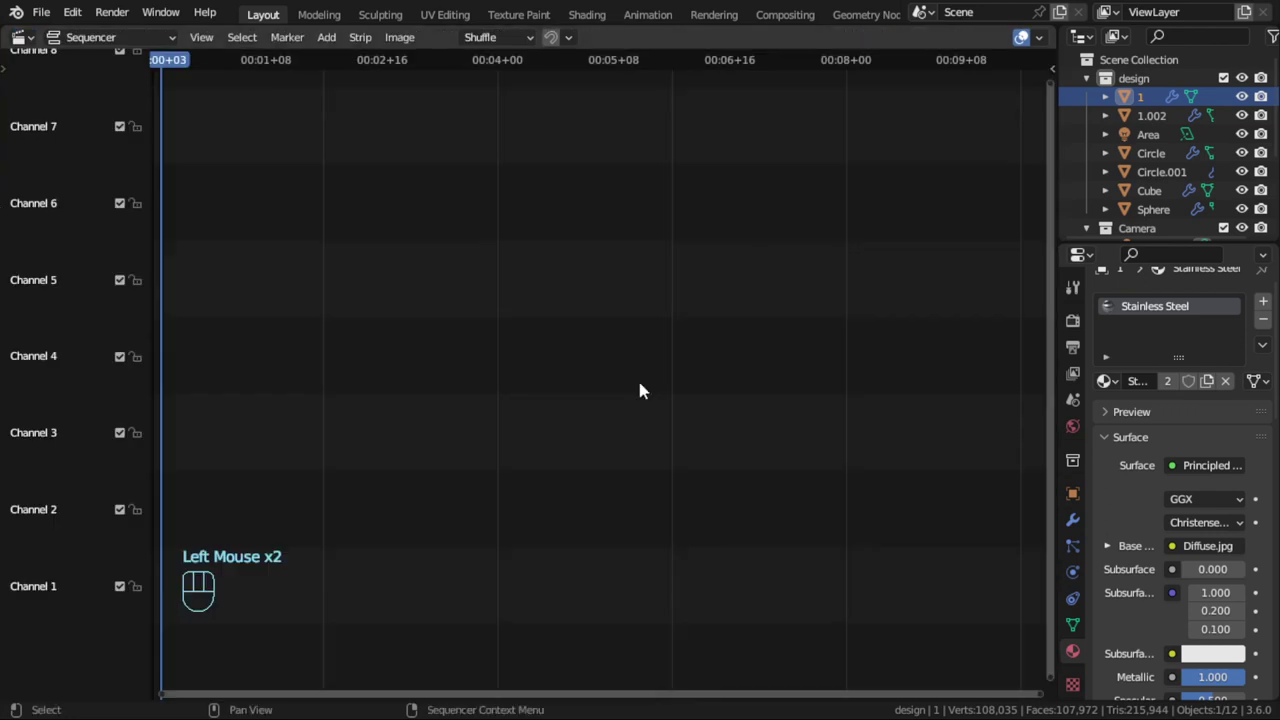
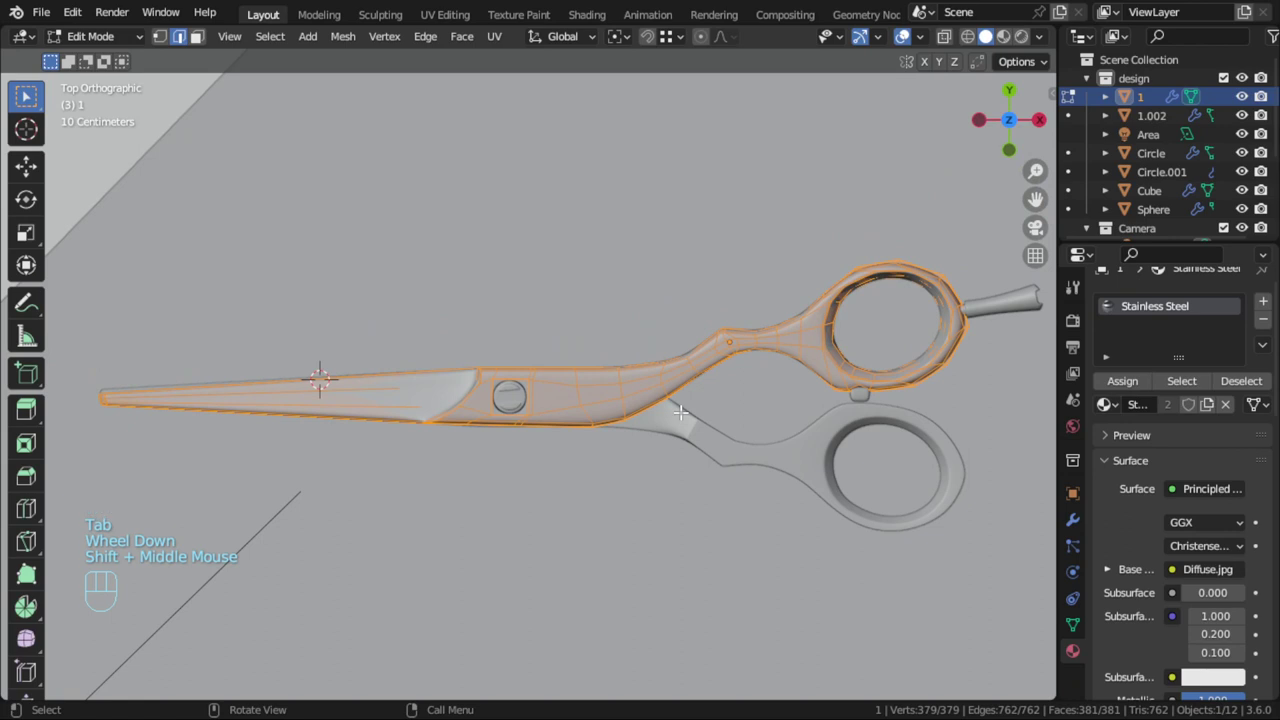
key("u")
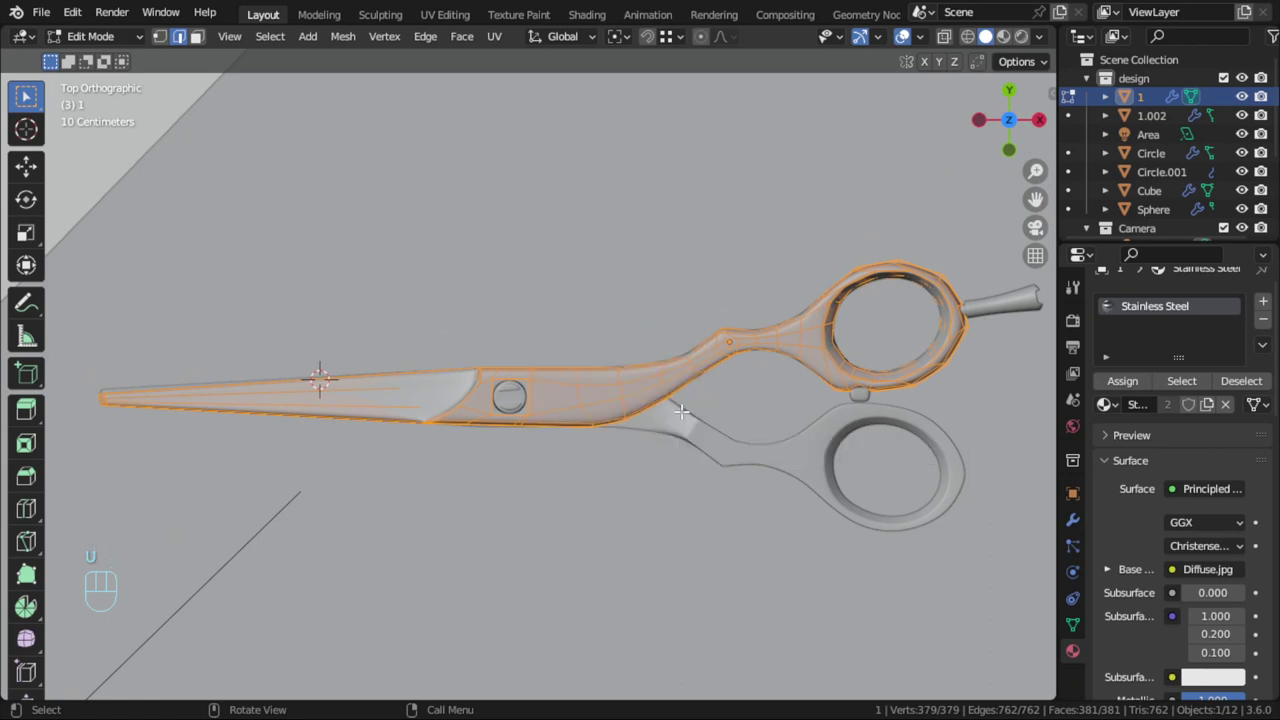
scroll("up", 3)
scroll("down", 3)
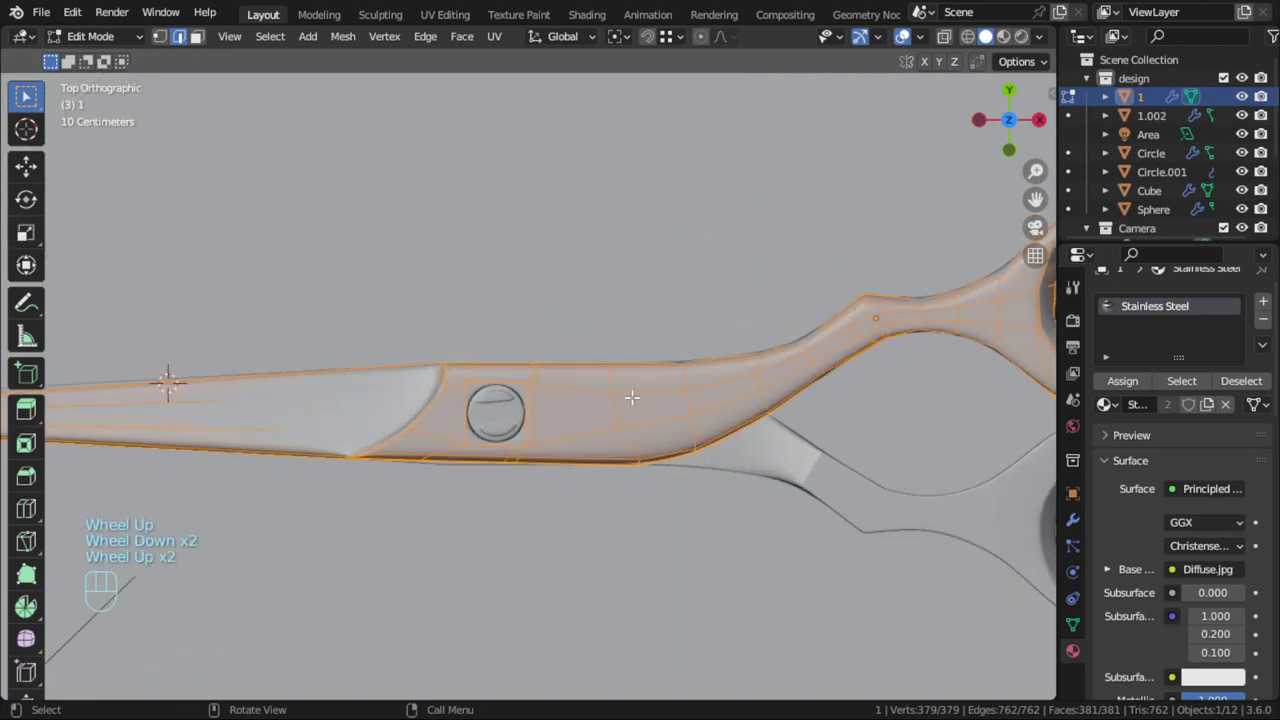
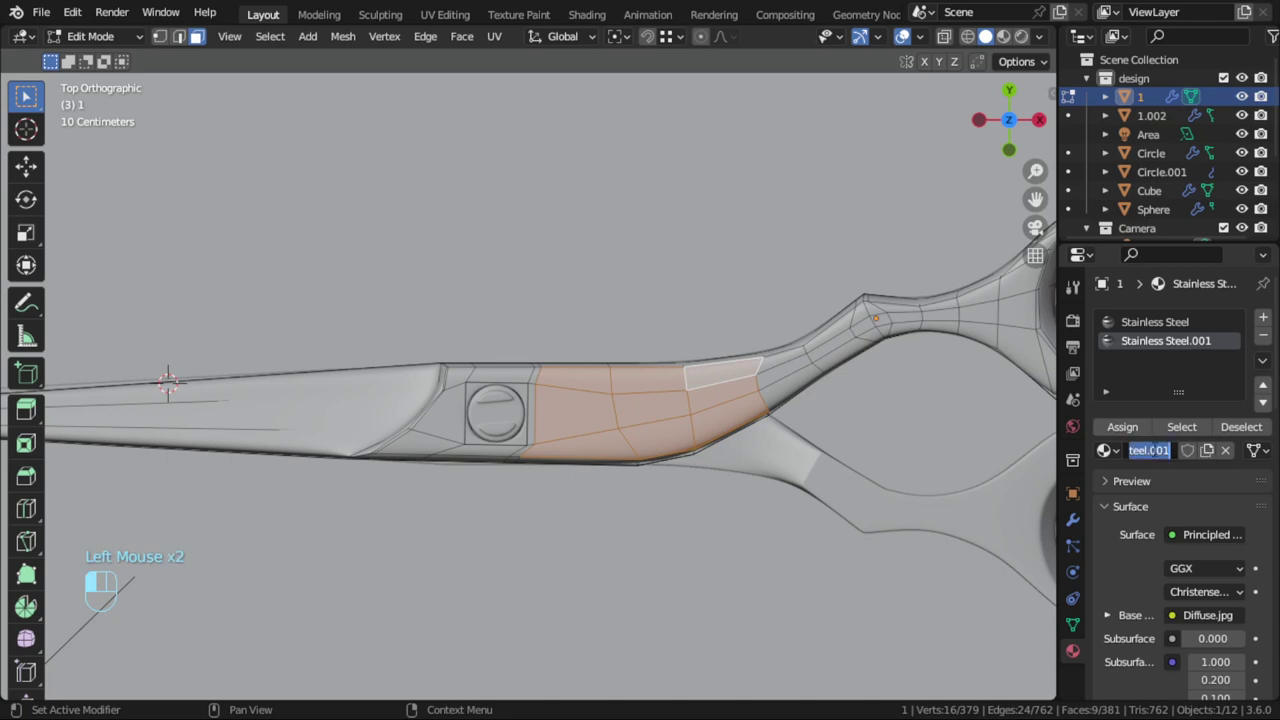
Rename the upper blade's new second material to 'logo'
key("BackSpace")
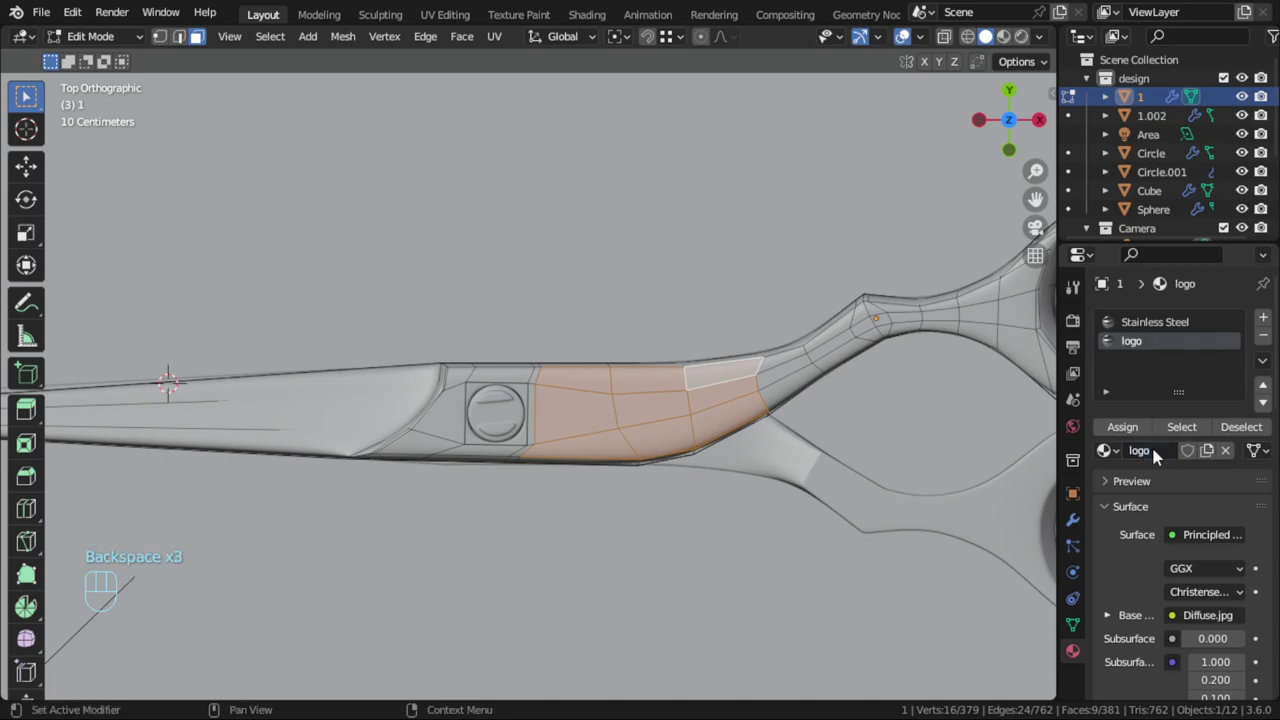
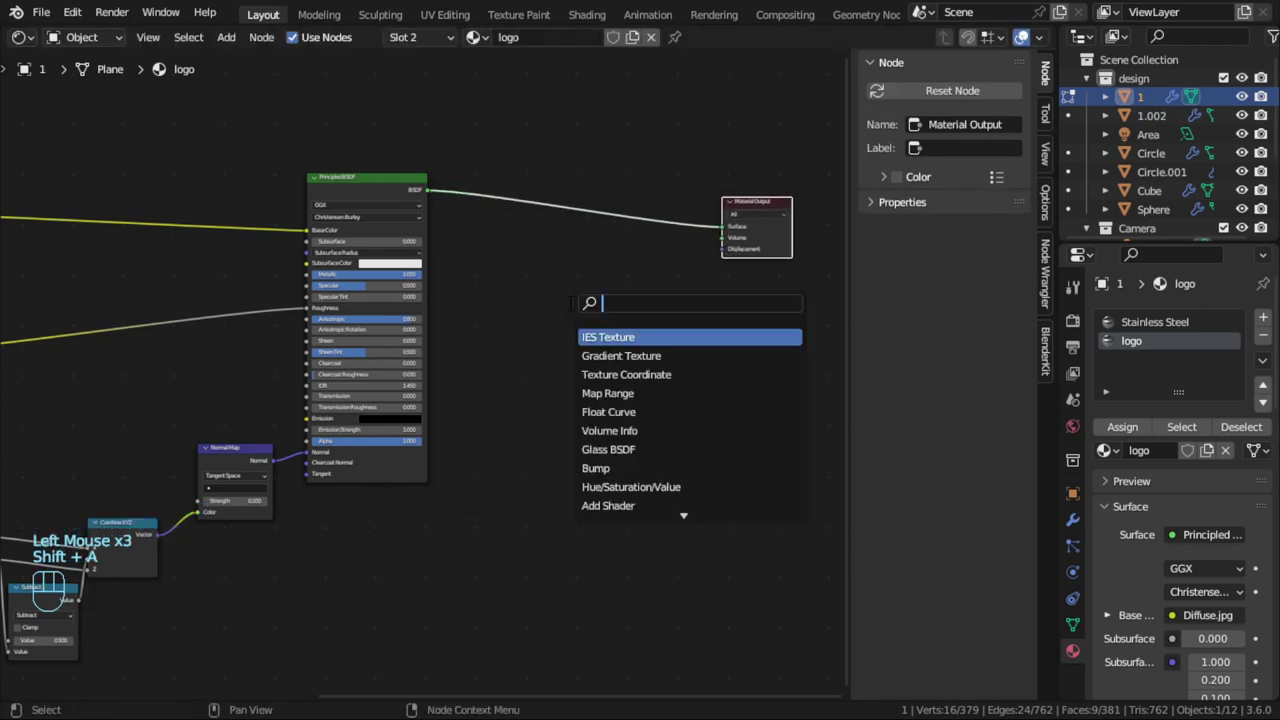
Add an Image Texture node with logo.png and wire its Alpha to the Mix Shader factor
key("shift+a")
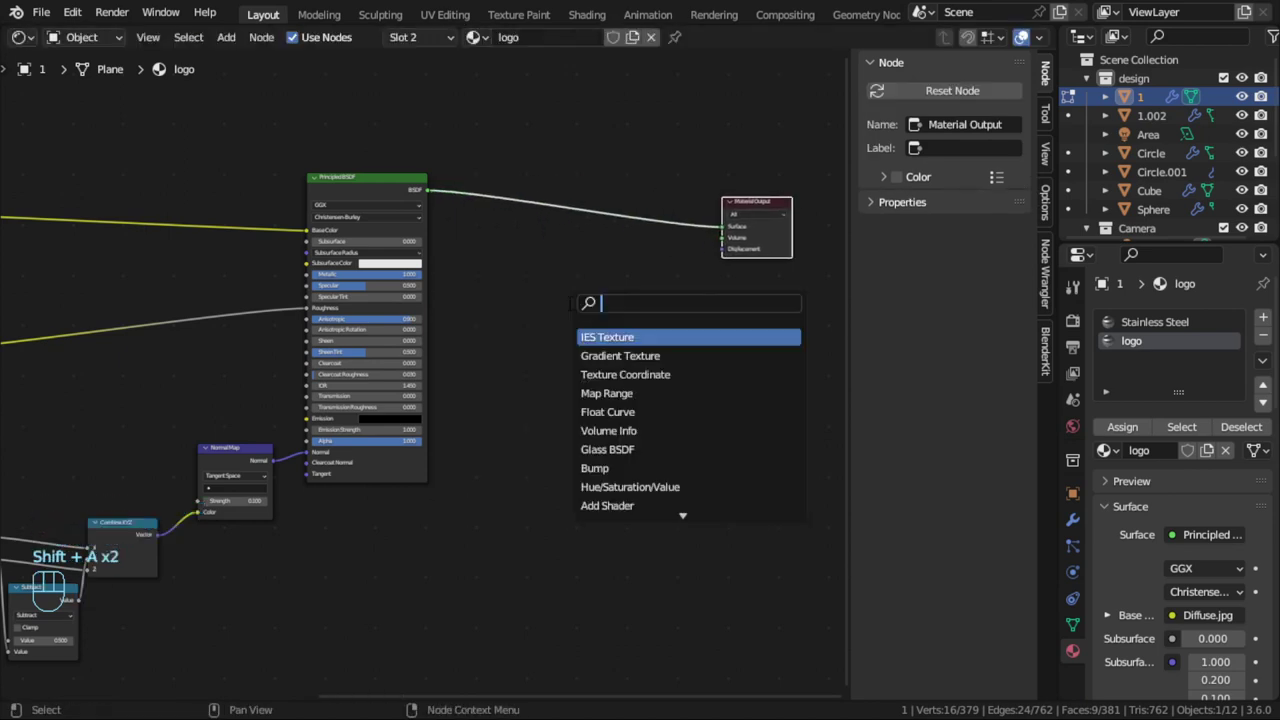
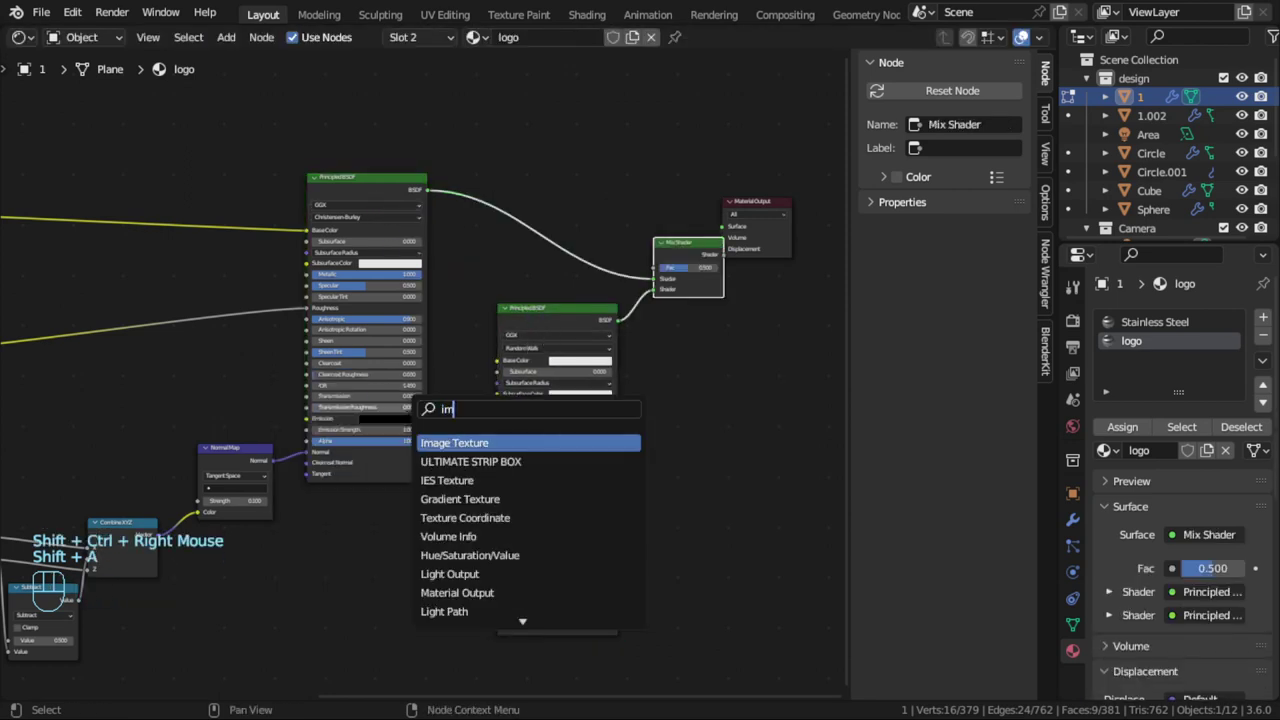
left_click_drag(430, 549, 443, 119)
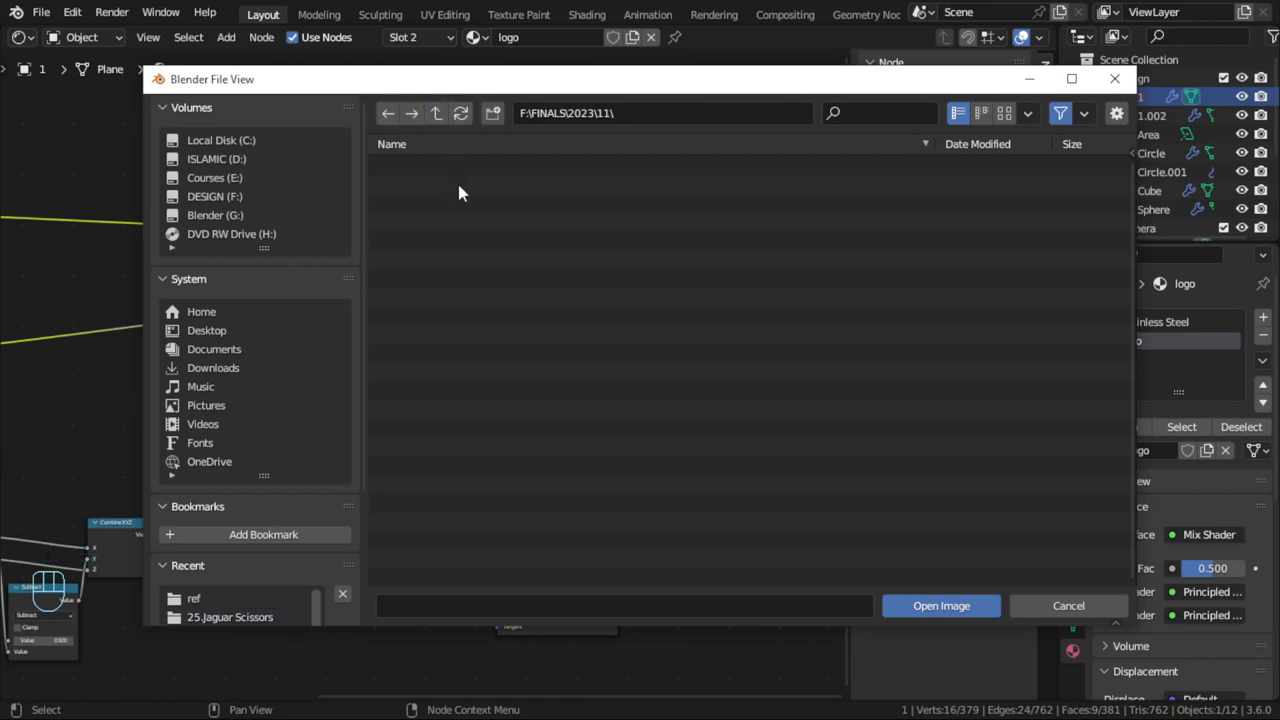
left_click_drag(429, 554, 440, 312)
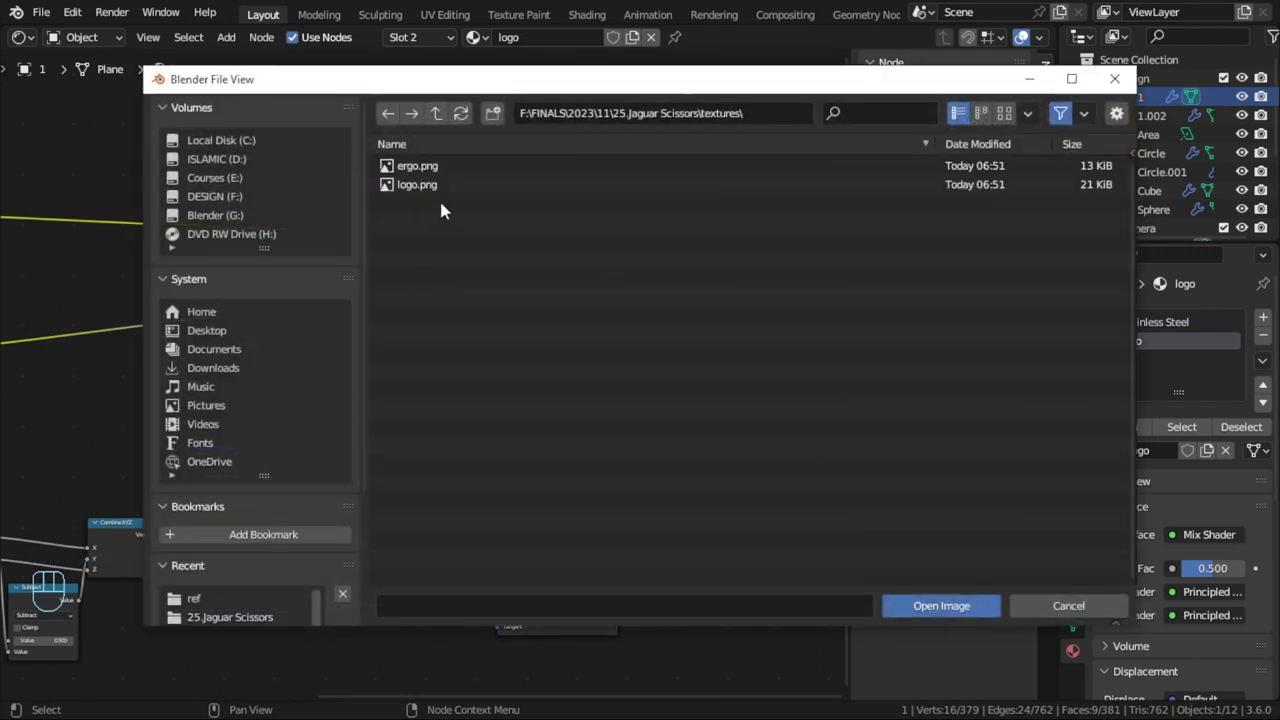
scroll("up", 3)
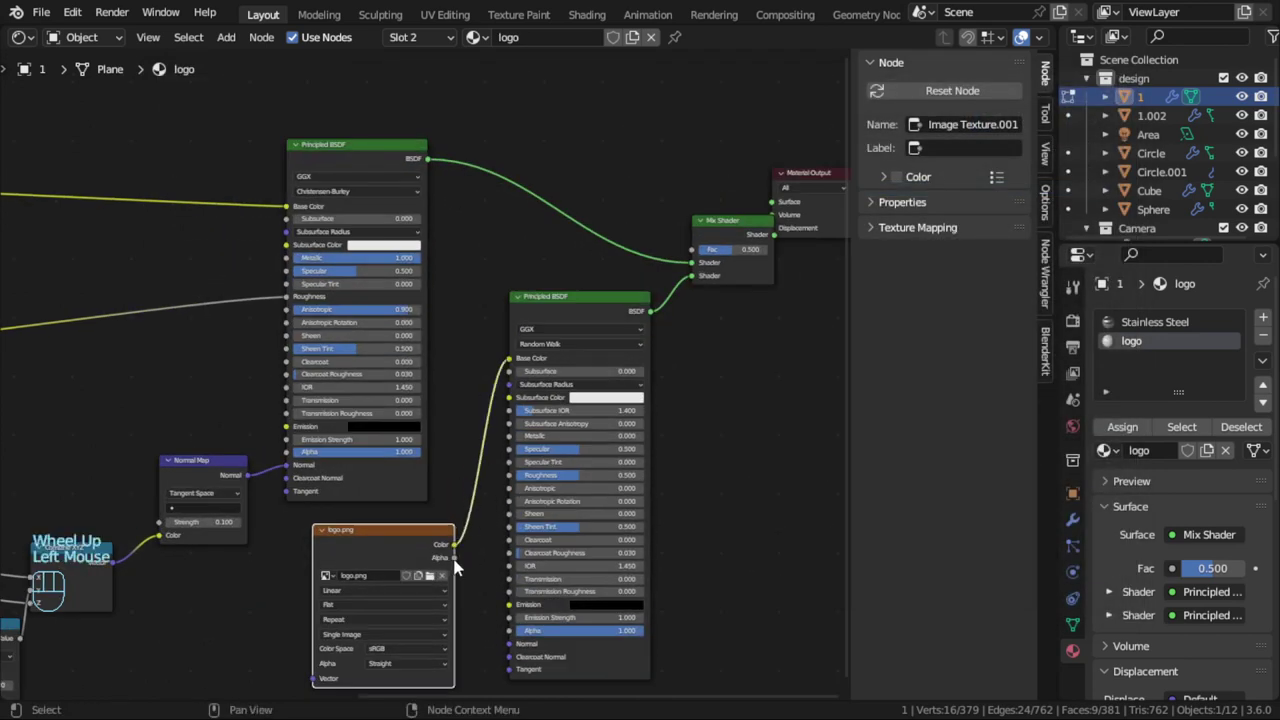
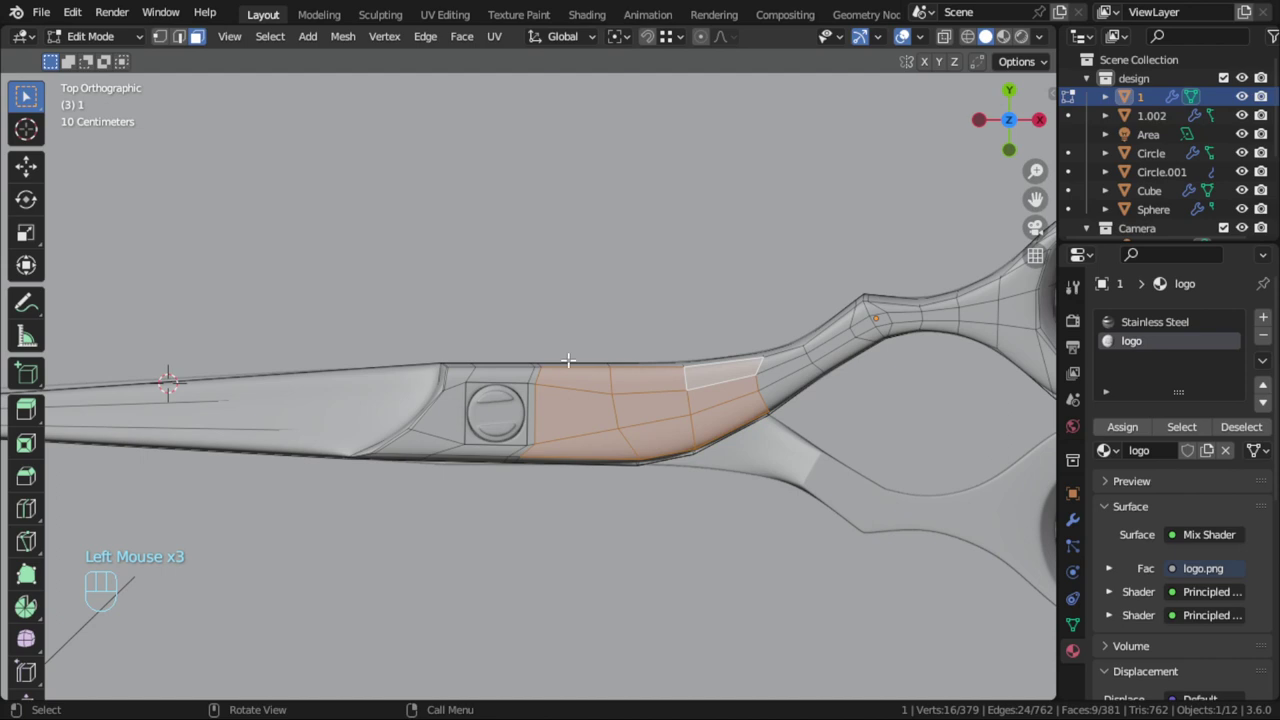
Unwrap the selected handle faces with Project from View into the UV Editor
key("u")
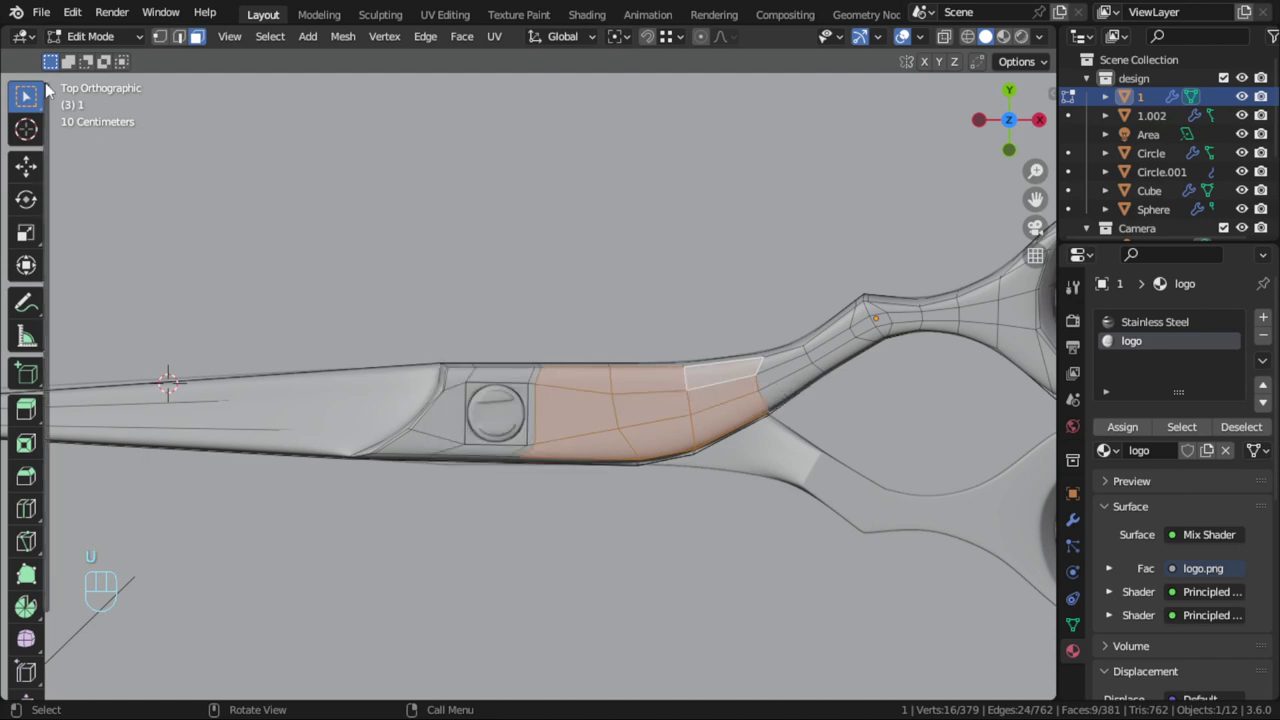
left_click_drag(20, 43, 373, 279)
scroll("down", 3)
scroll("up", 3)
Rotate and fit the UV faces over the JAGUAR logo, then leave Edit Mode to see the decal
key("a")
key("g")
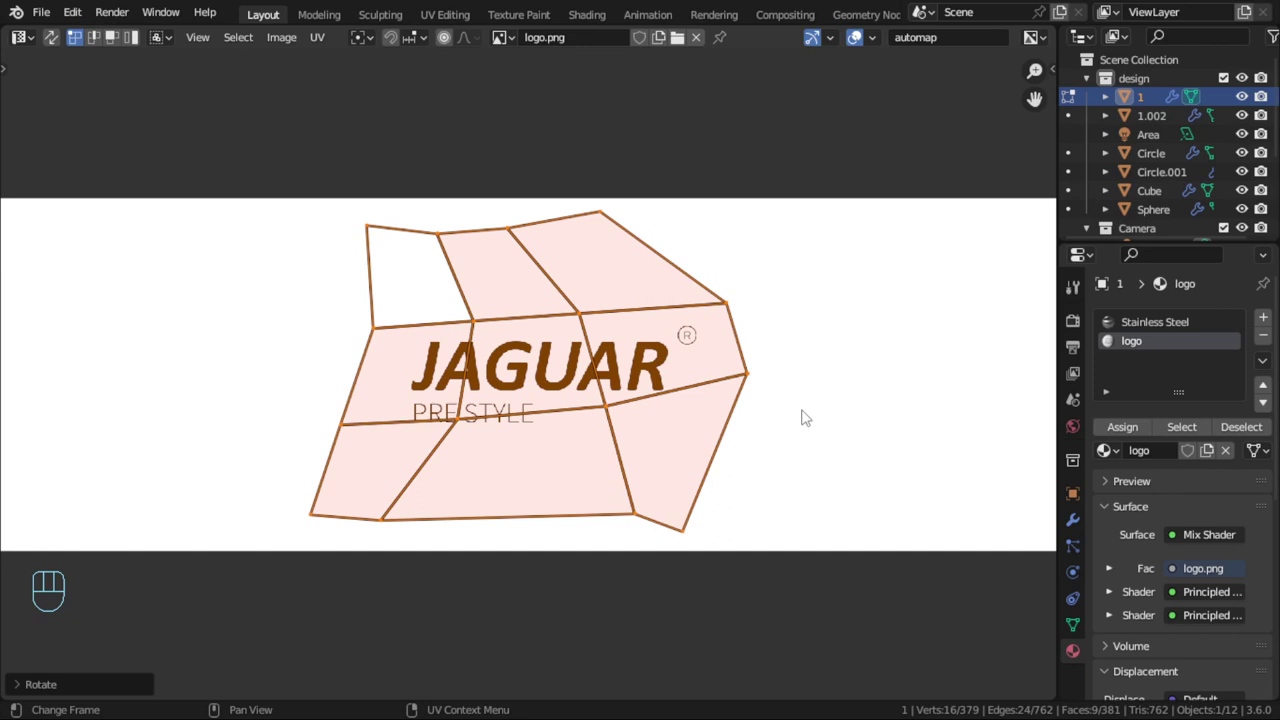
left_click_drag(22, 40, 741, 367)
scroll("up", 3)
left_click(708, 319)
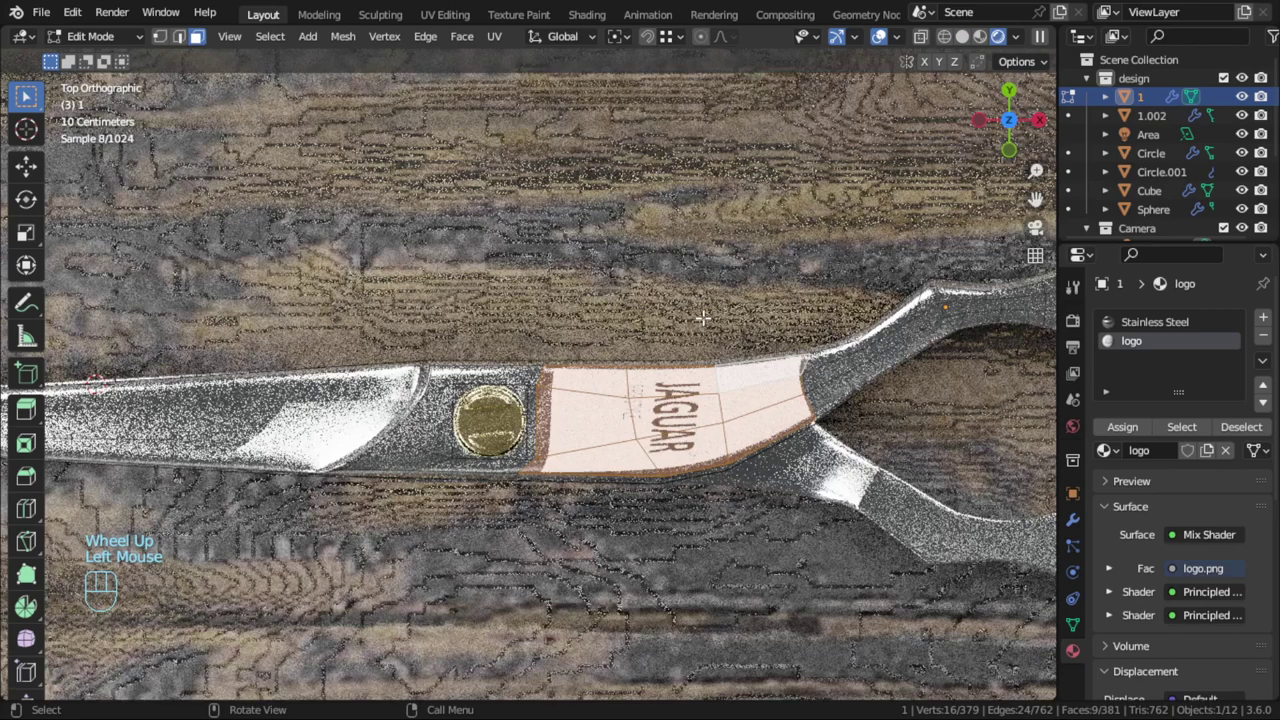
key("Tab")
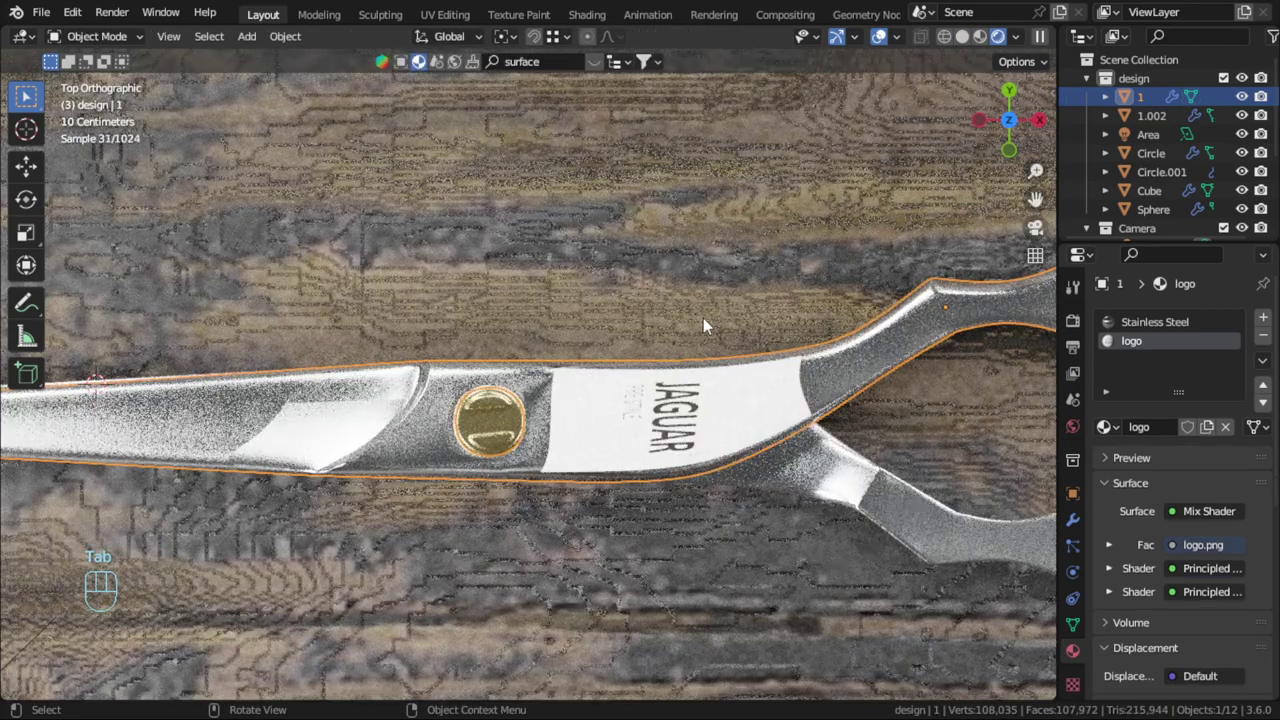
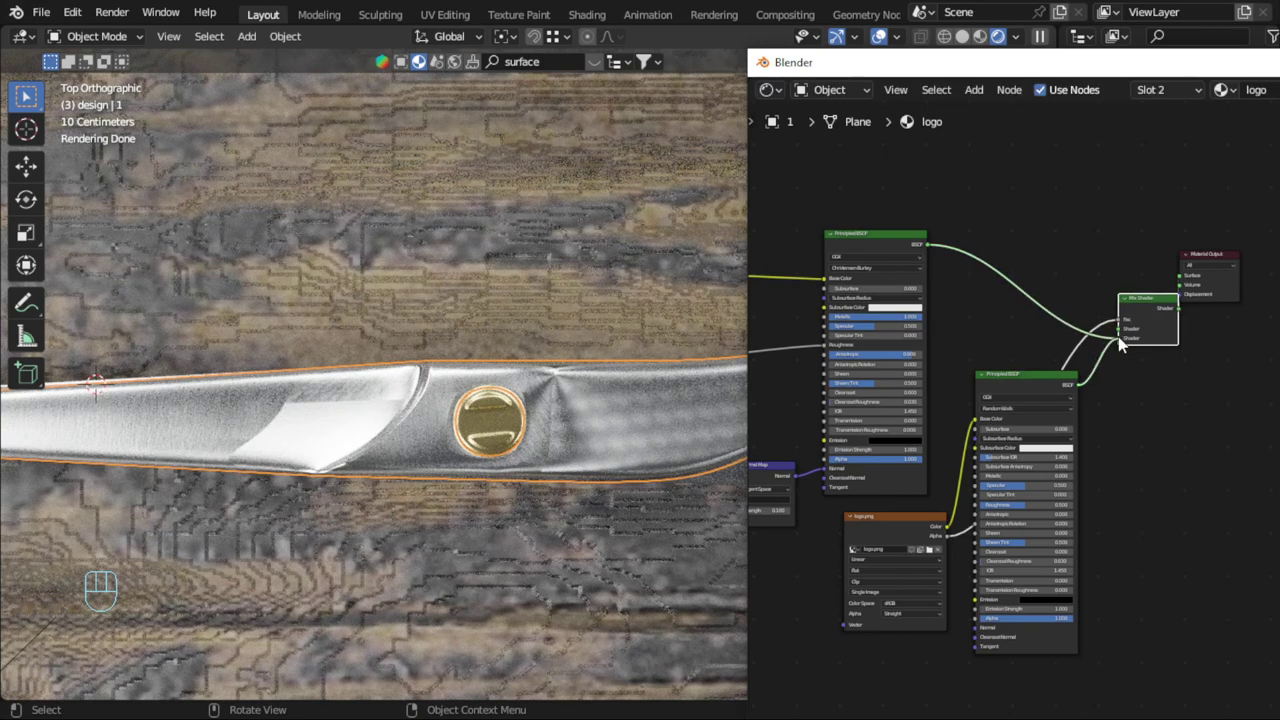
Select the blade faces for the second decal in Edit Mode and start unwrapping them
scroll("down", 3)
left_click_drag(625, 463, 566, 470)
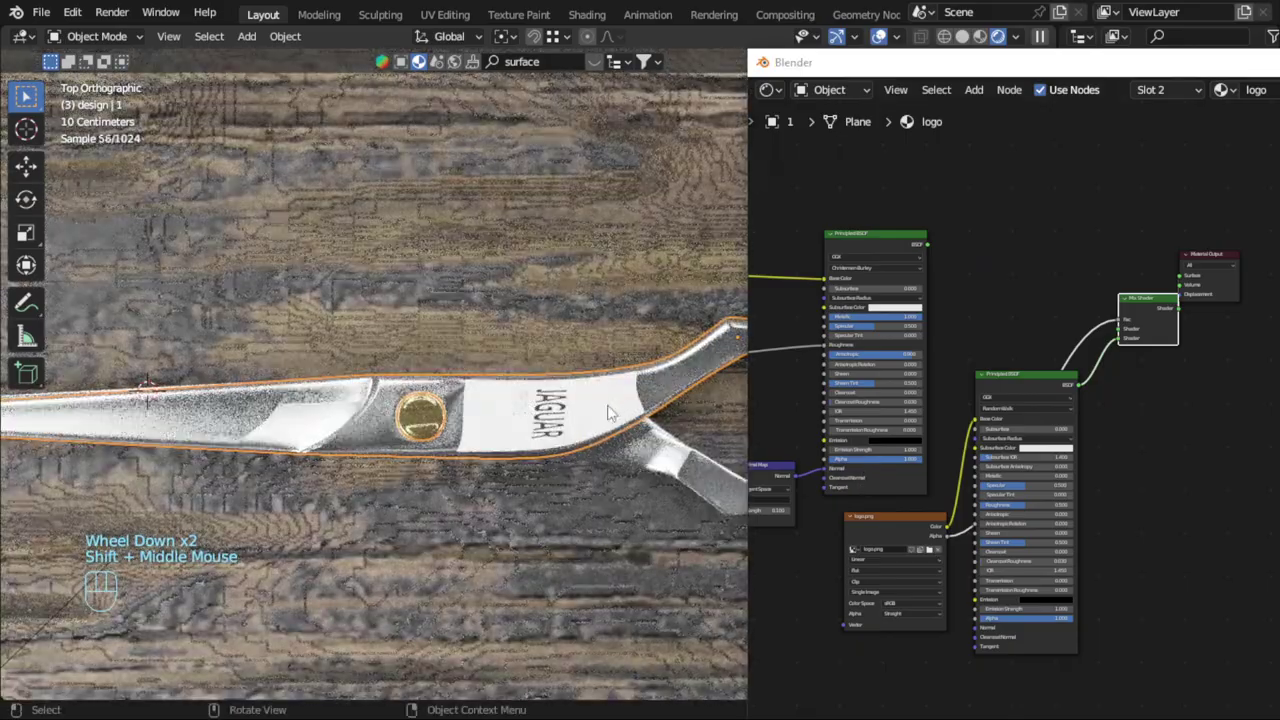
key("Tab")
left_click(602, 427)
left_click(564, 439)
double_click(611, 423)
left_click_drag(619, 420, 595, 430)
left_click_drag(594, 431, 589, 432)
left_click(589, 432)
left_click_drag(541, 442, 570, 437)
key("u")
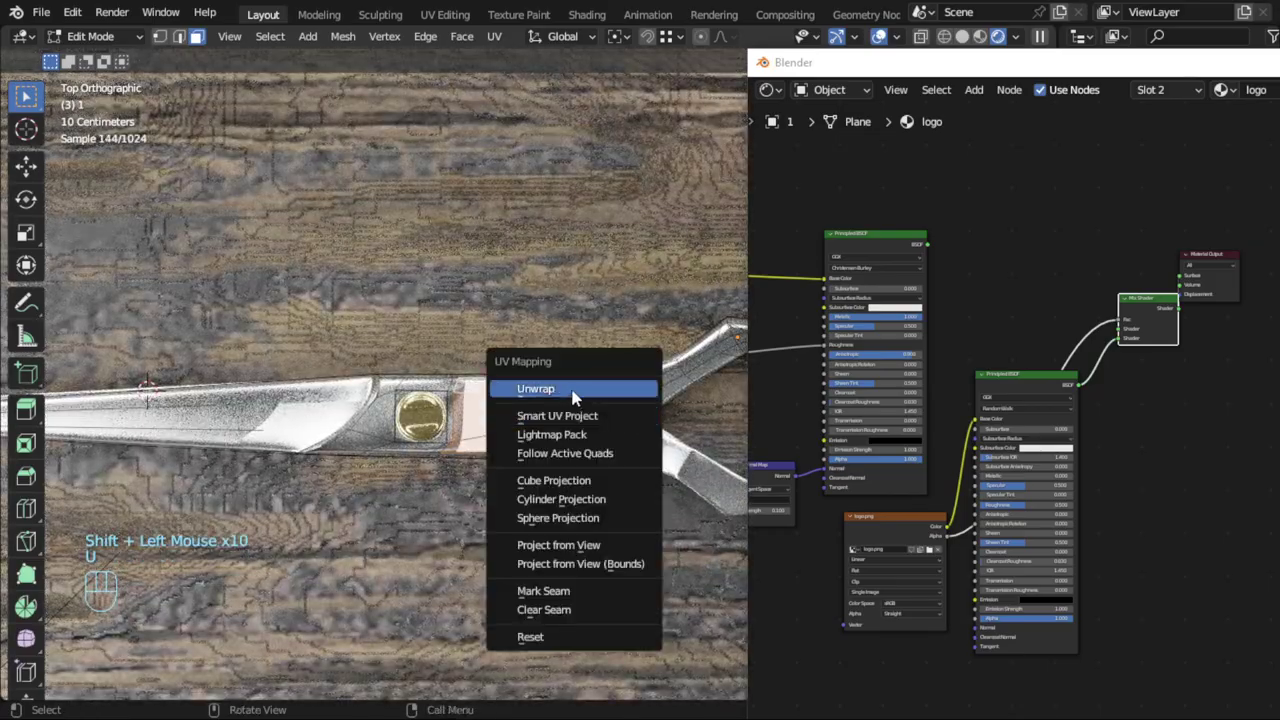
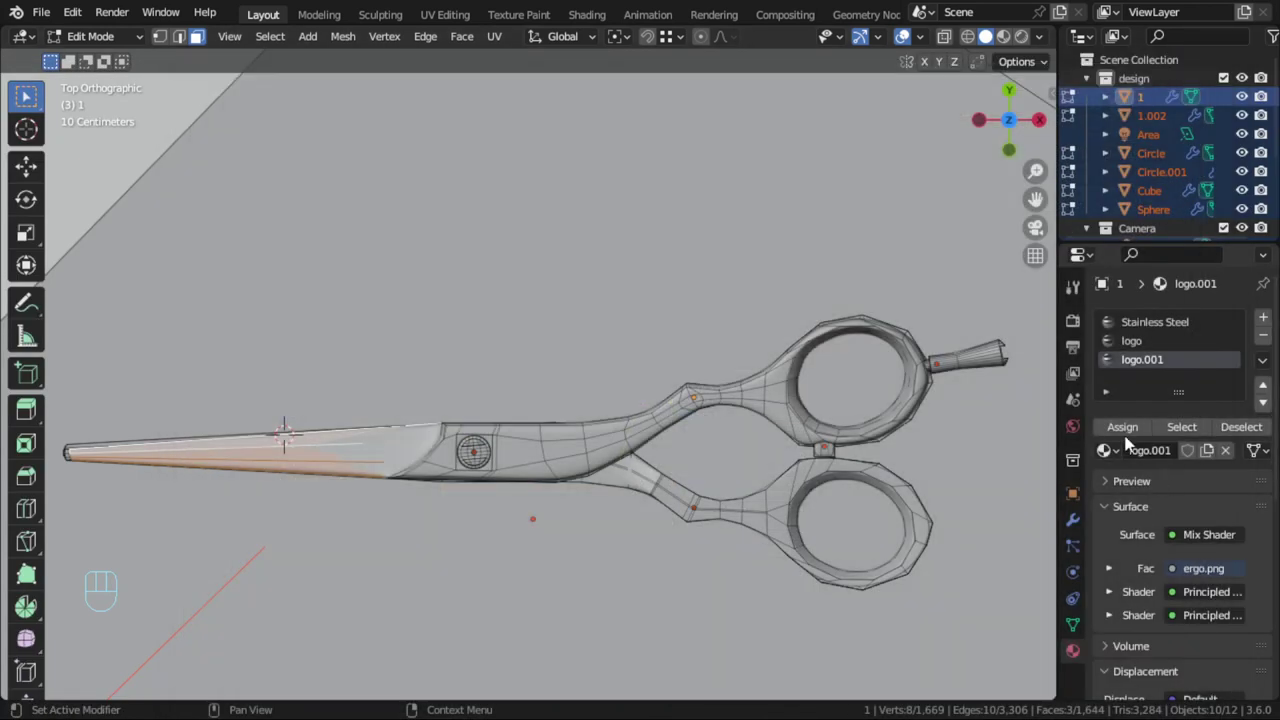
Assign logo.001 to the blade faces and project them from view toward the ERGO SLICE text
left_click(1130, 434)
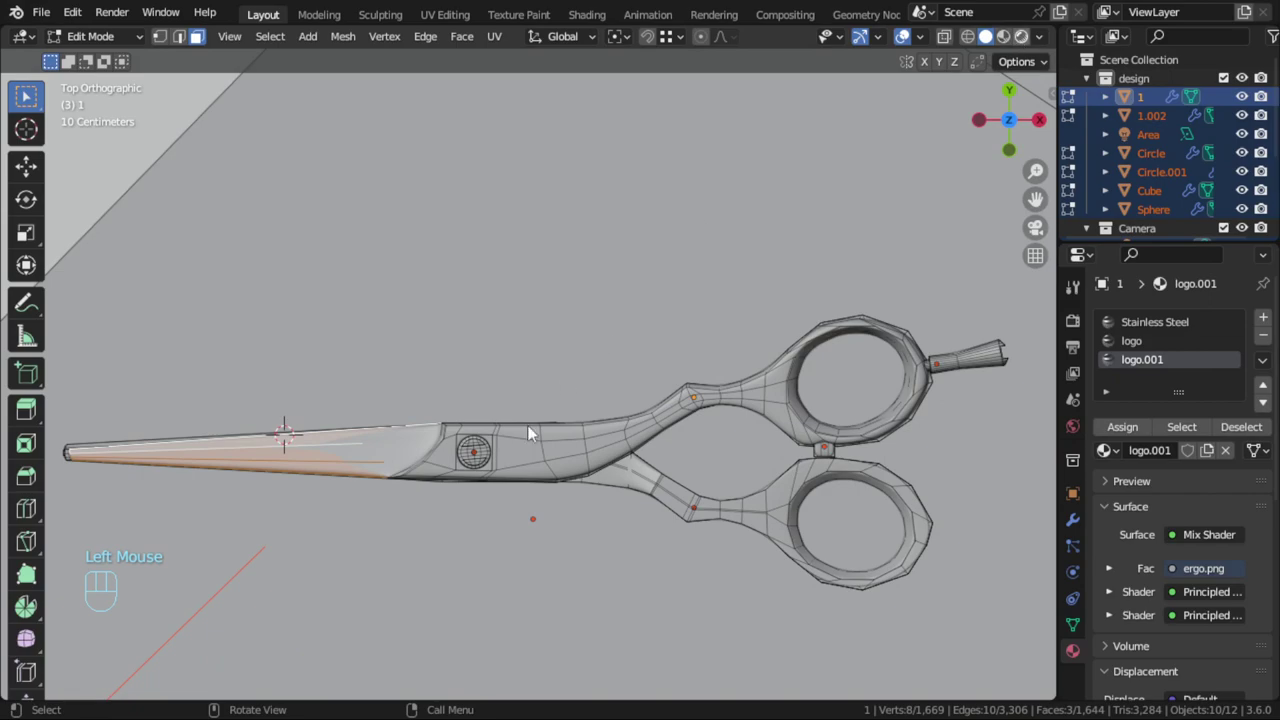
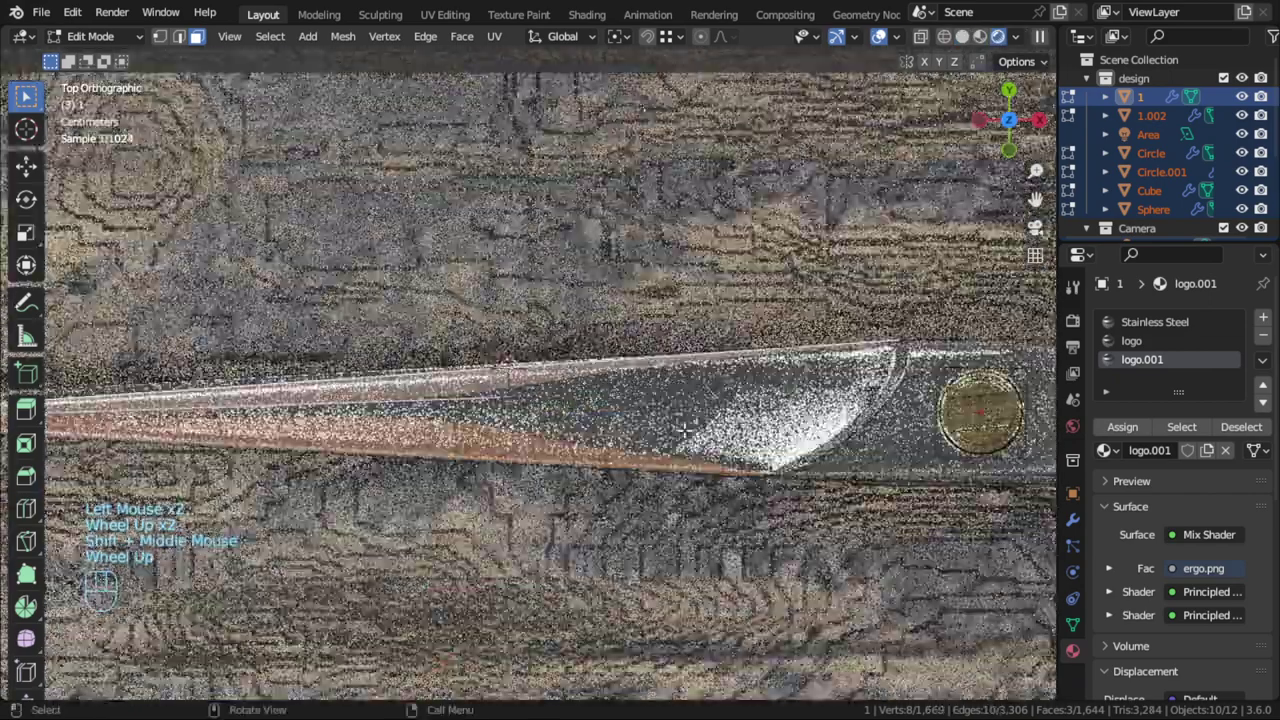
left_click_drag(35, 44, 465, 323)
key("a")
key("r")
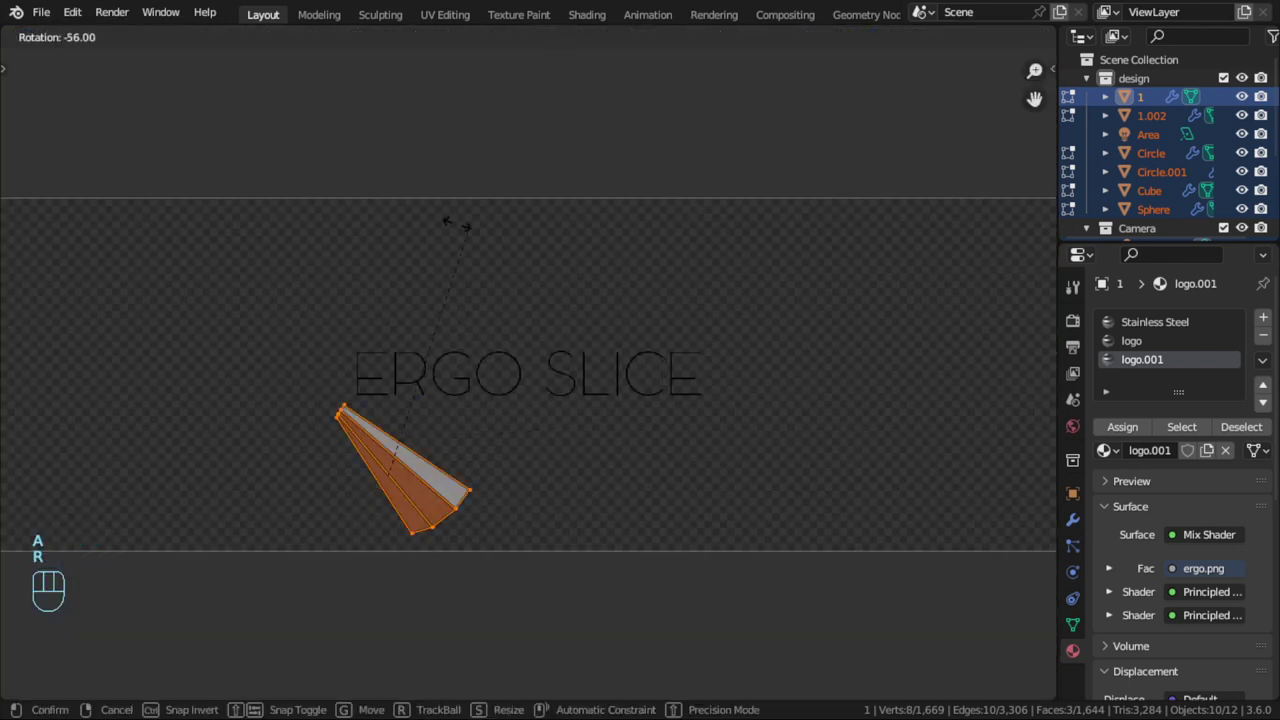
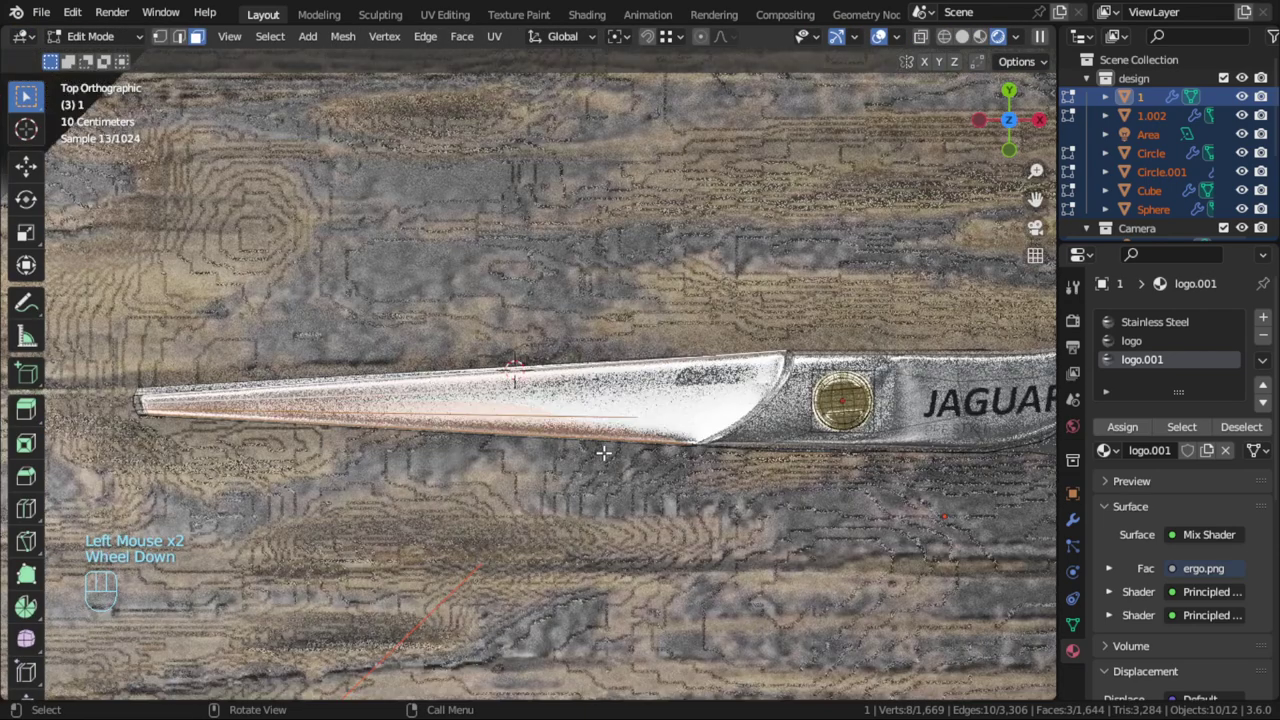
key("u")
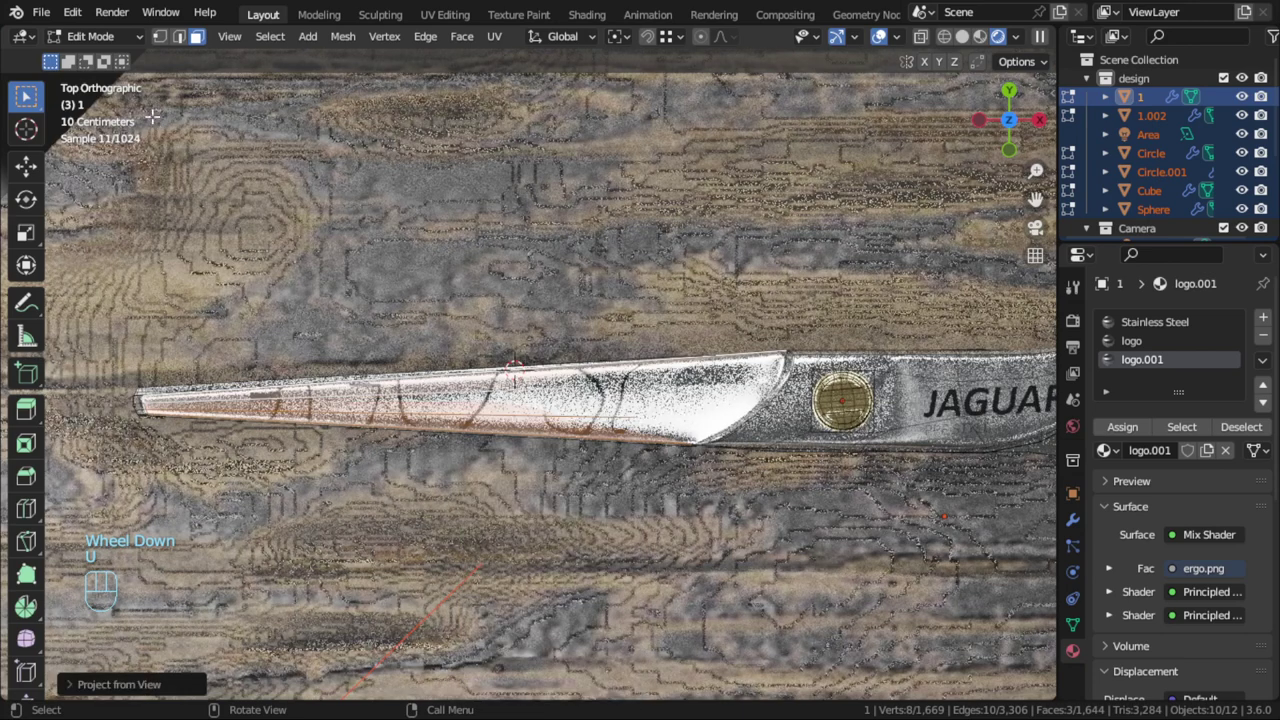
left_click_drag(30, 38, 391, 229)
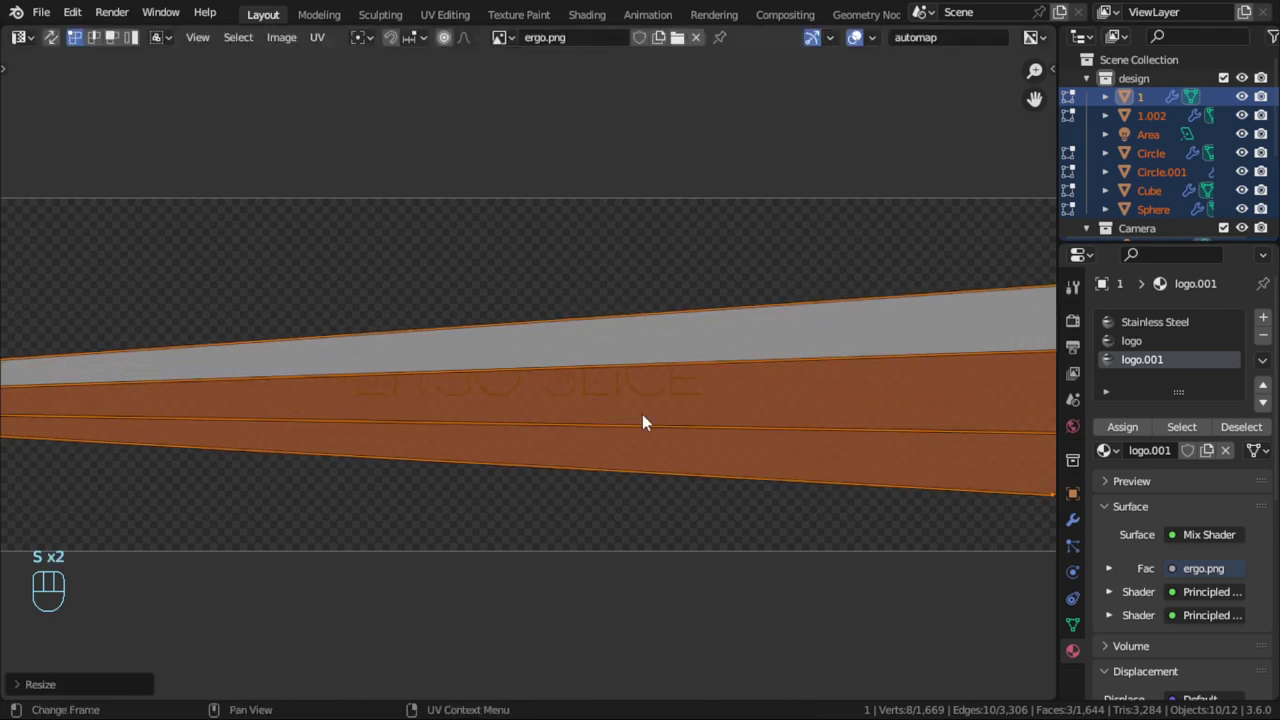
Scale and move the blade UV faces to fit over the ERGO SLICE text
key("s")
scroll("down", 3)
key("g")
scroll("down", 3)
key("s")
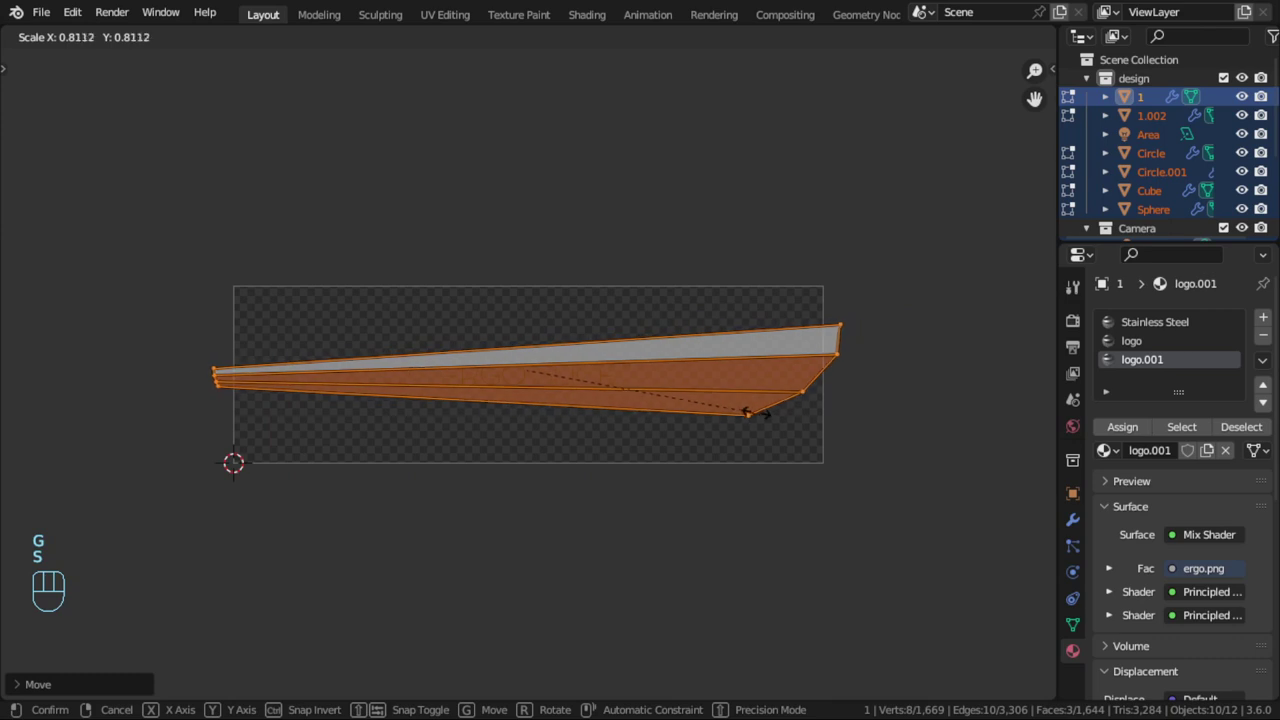
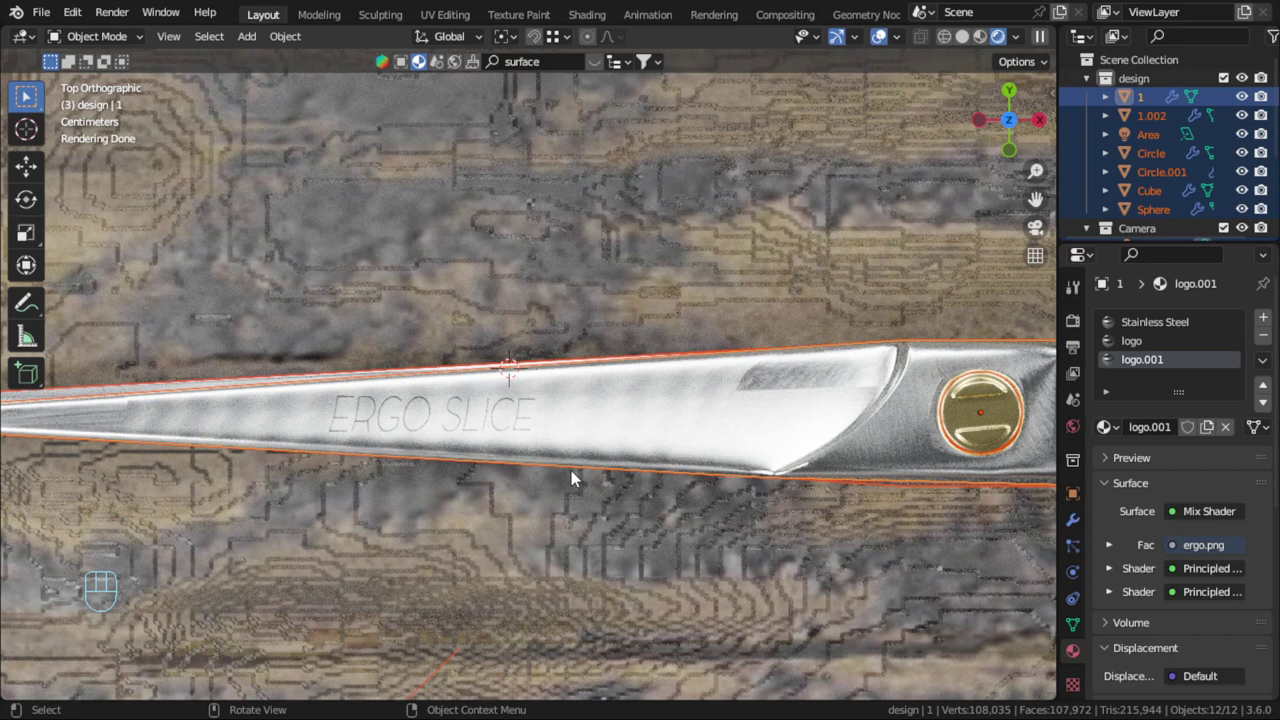
key("Tab")
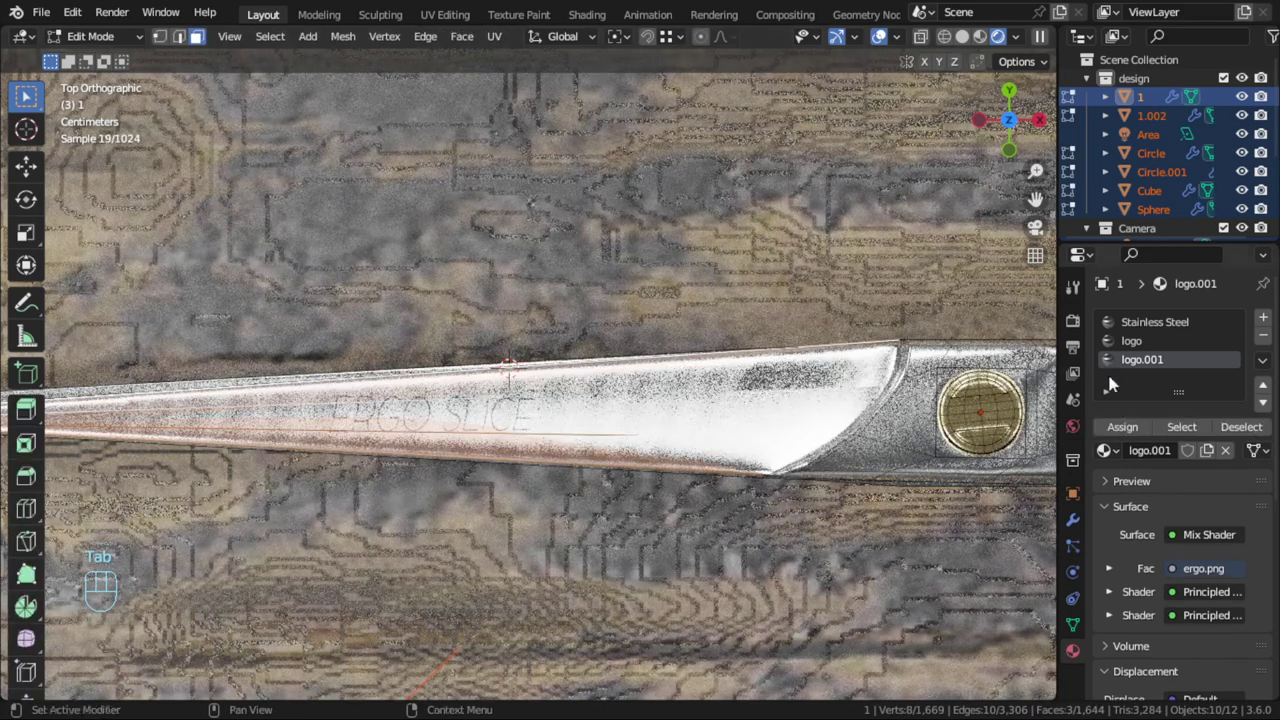
Cut a new edge loop across the blade, leave Edit Mode and check the decals through the camera
left_click_drag(26, 48, 62, 227)
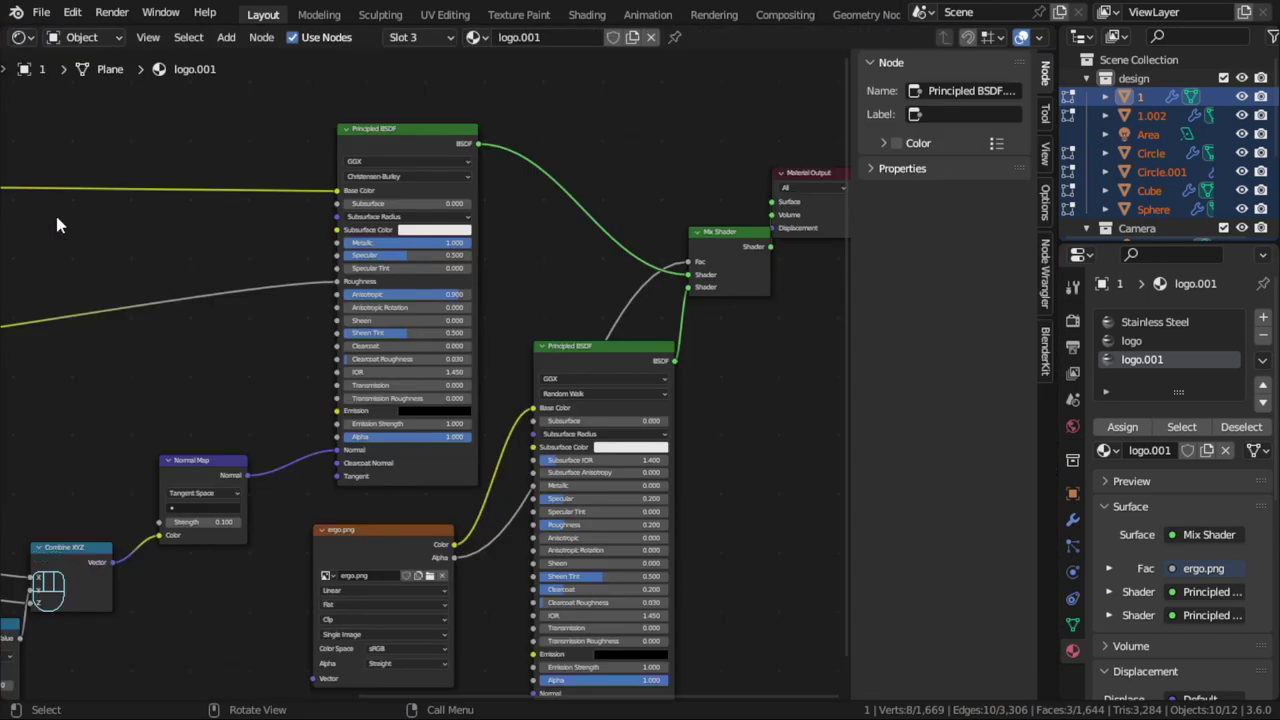
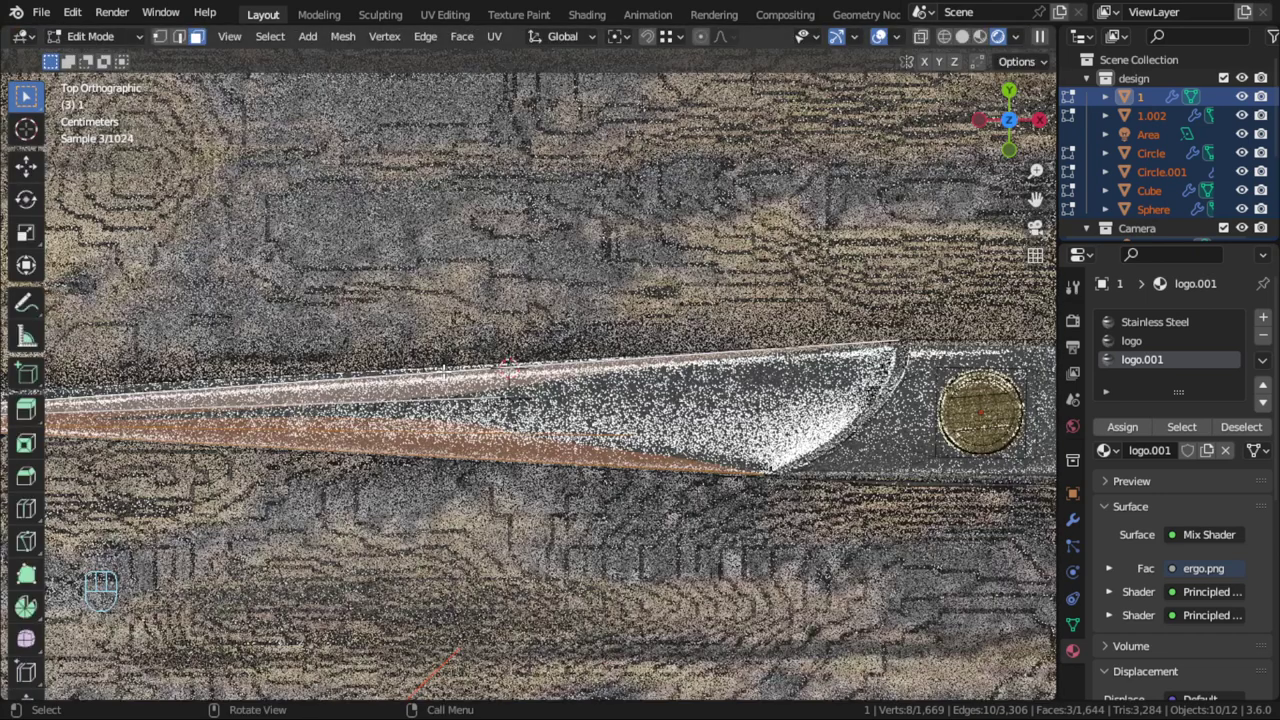
key("ctrl+r")
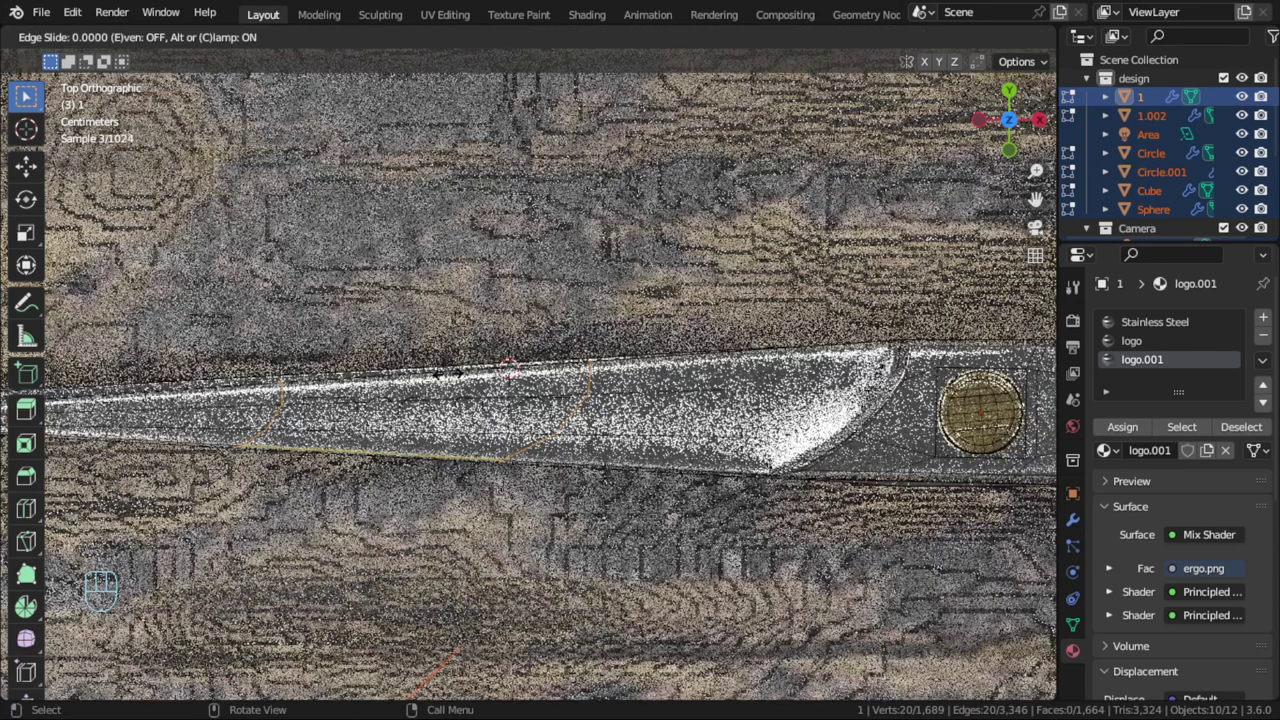
scroll("down", 3)
key("Tab")
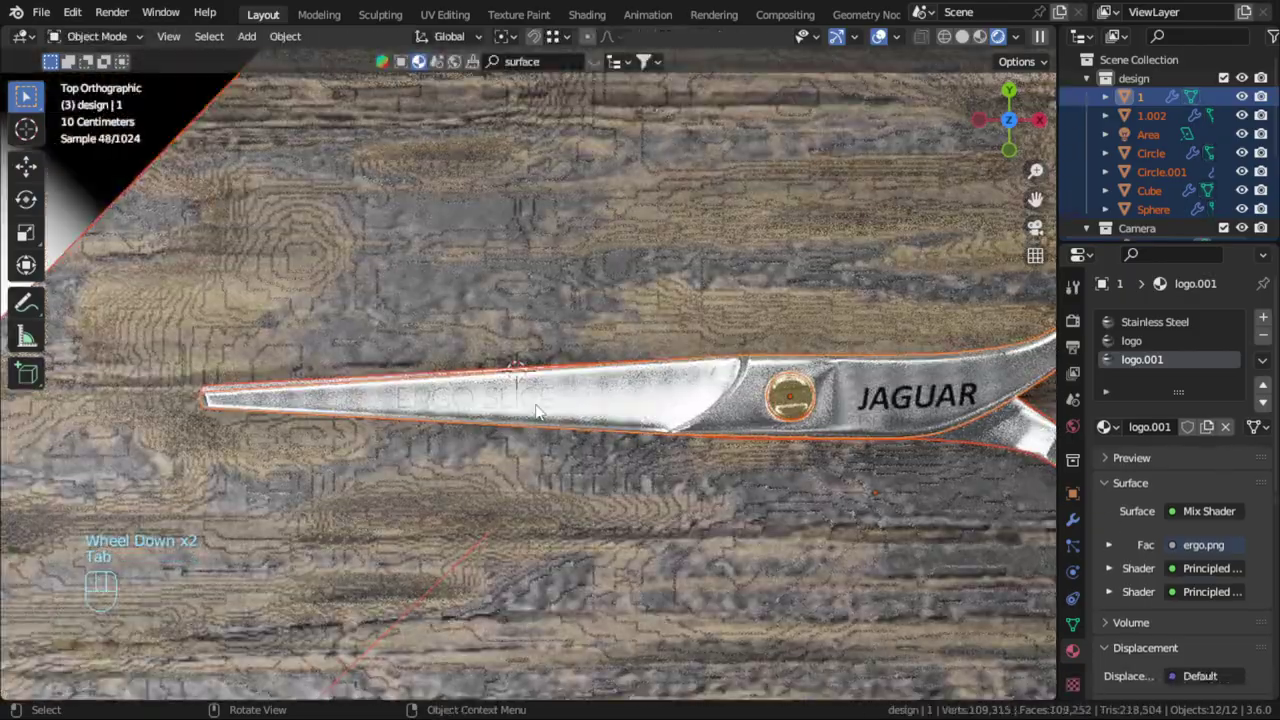
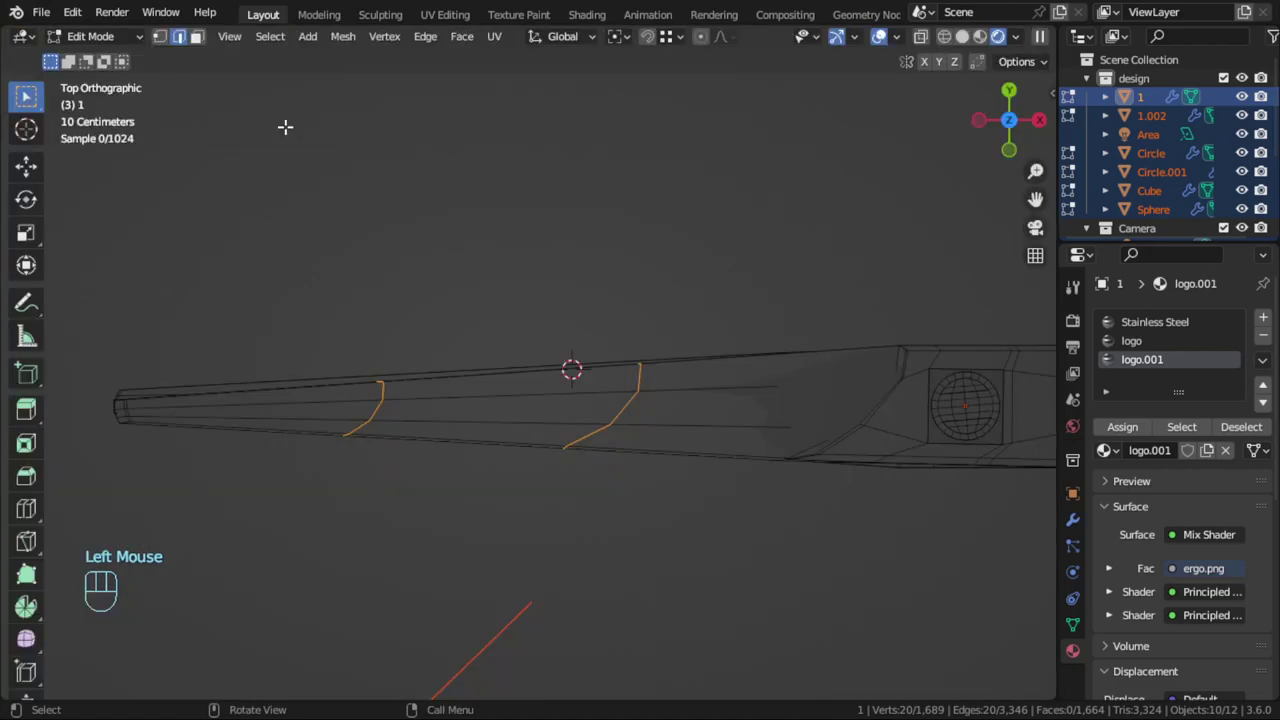
scroll("down", 3)
key("Tab")
key("KP_0")
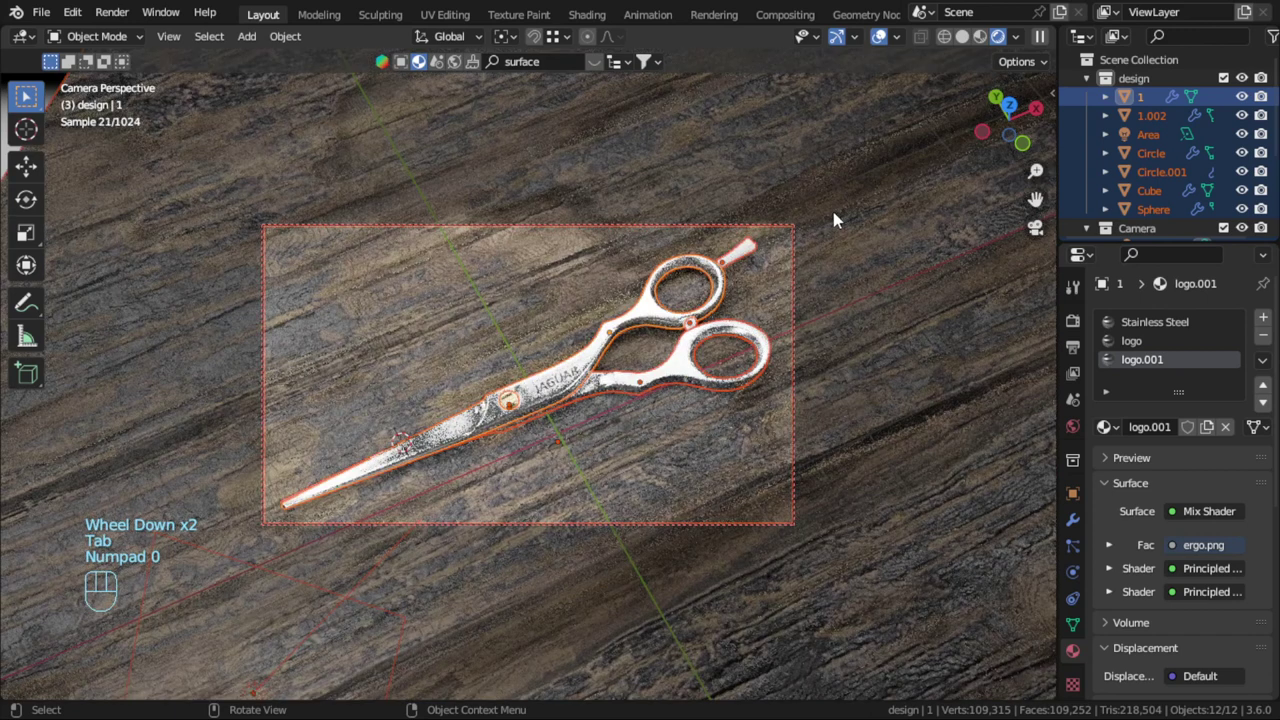
key("alt+a")
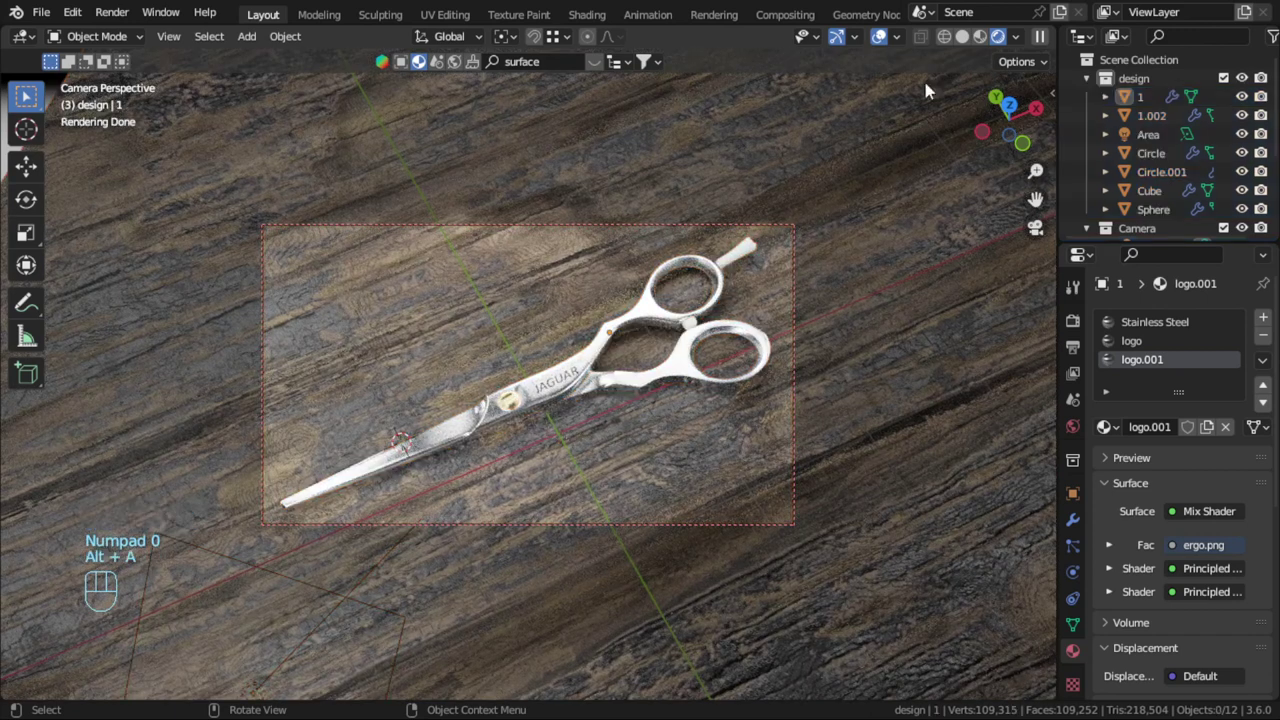
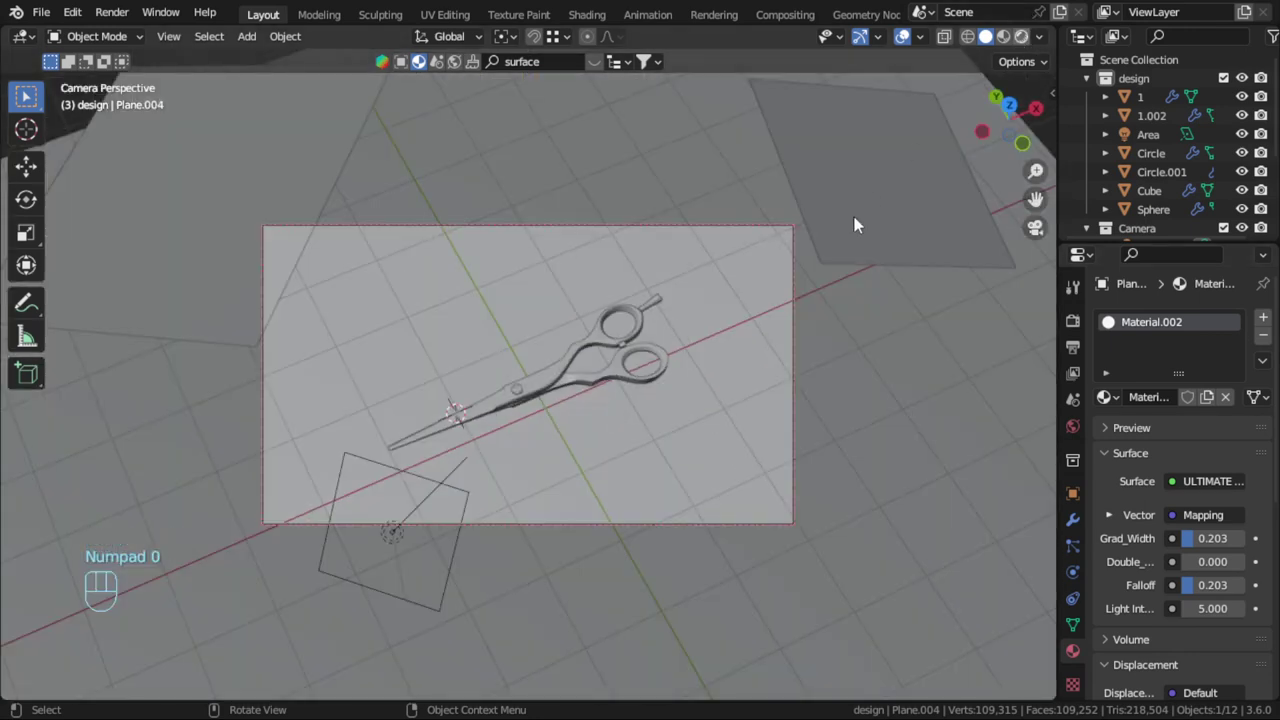
In Rendered view, brighten the light planes to 11 and 14.9 and move them out of the camera frame
left_click(825, 236)
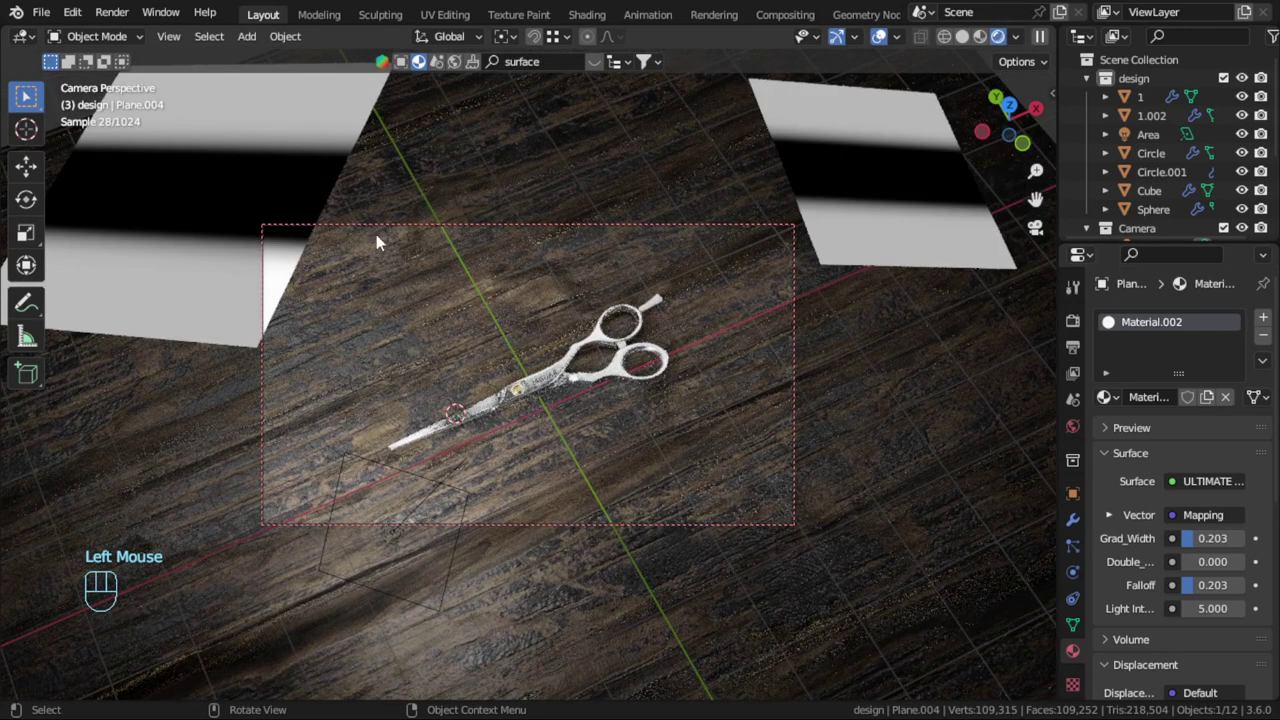
key("g")
left_click(370, 232)
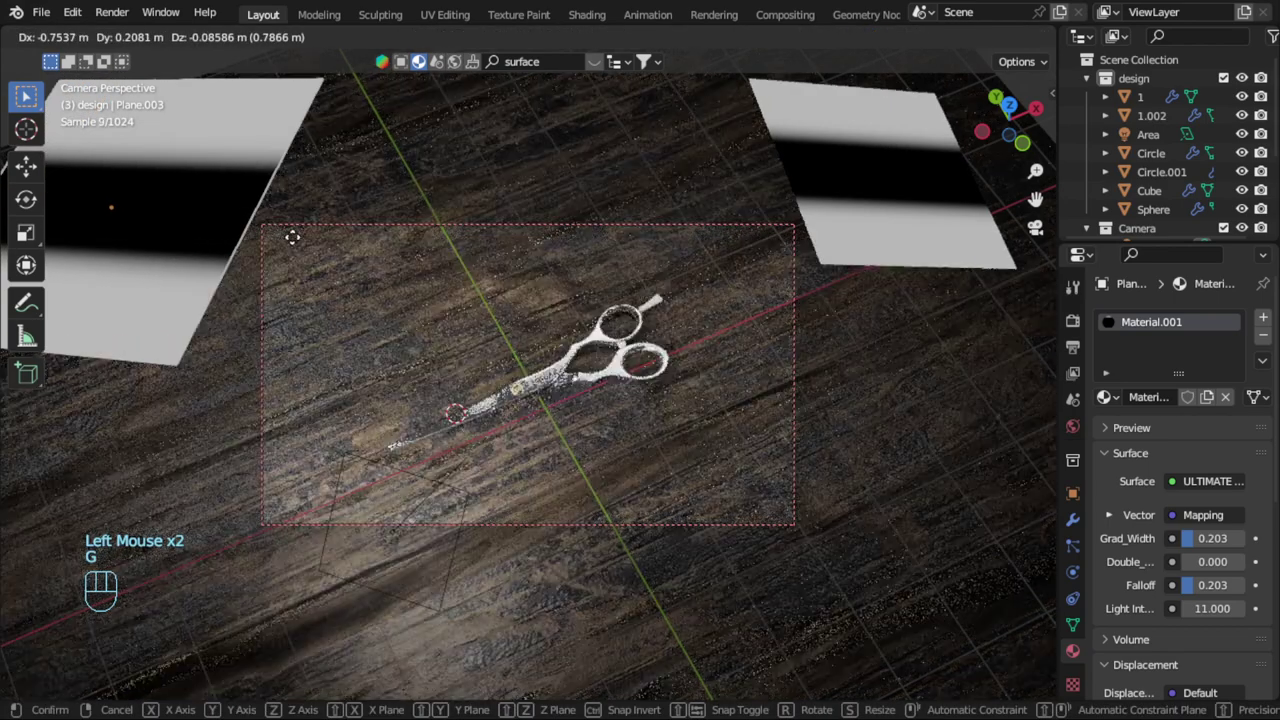
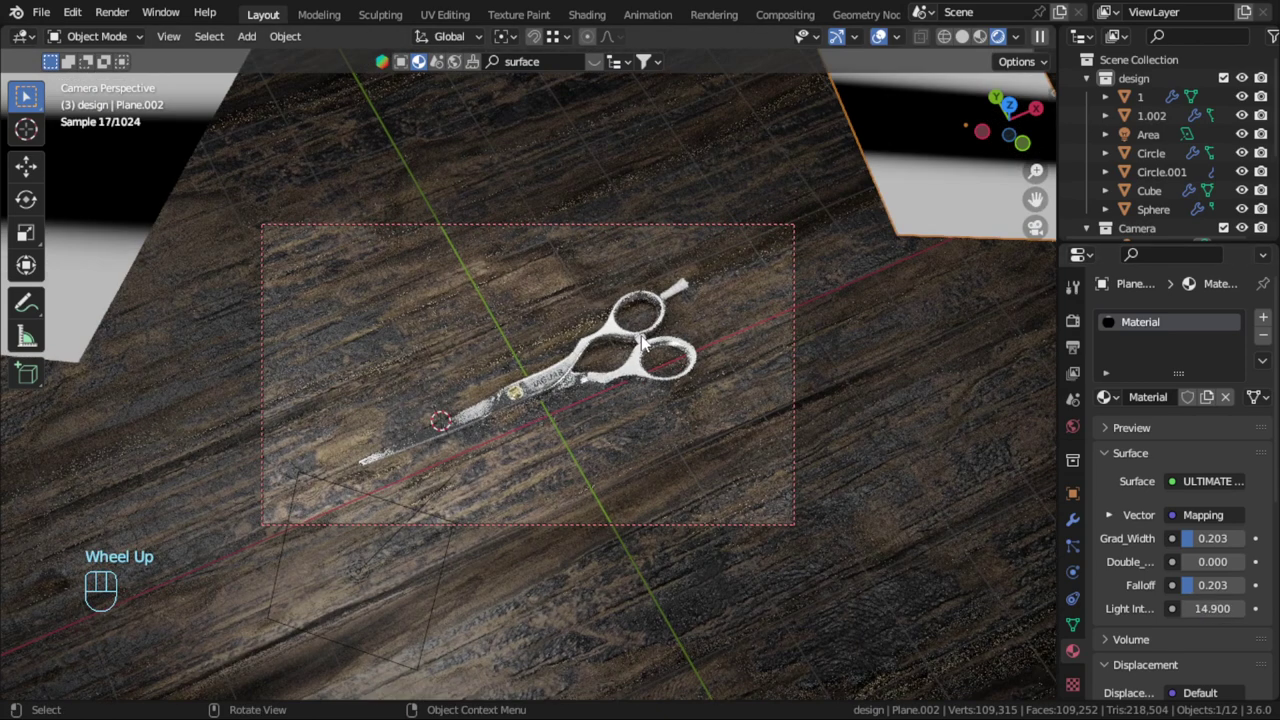
scroll("up", 3)
left_click_drag(647, 341, 651, 330)
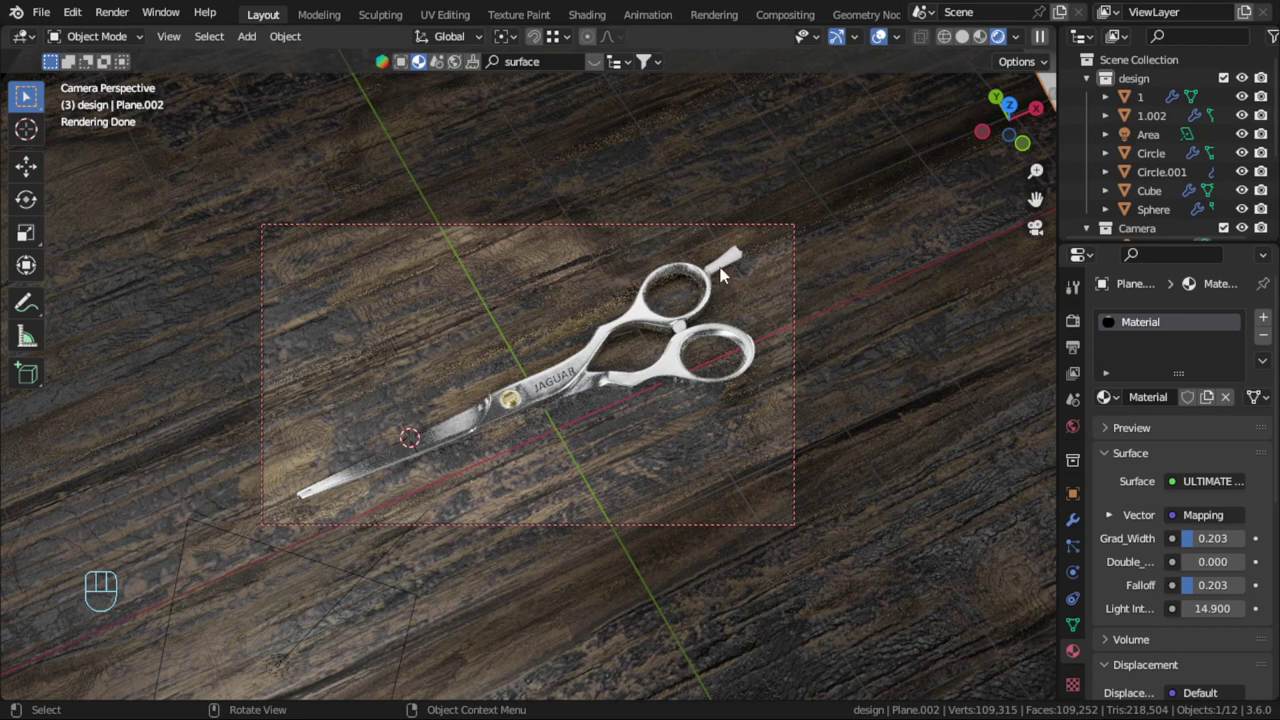
left_click(689, 336)
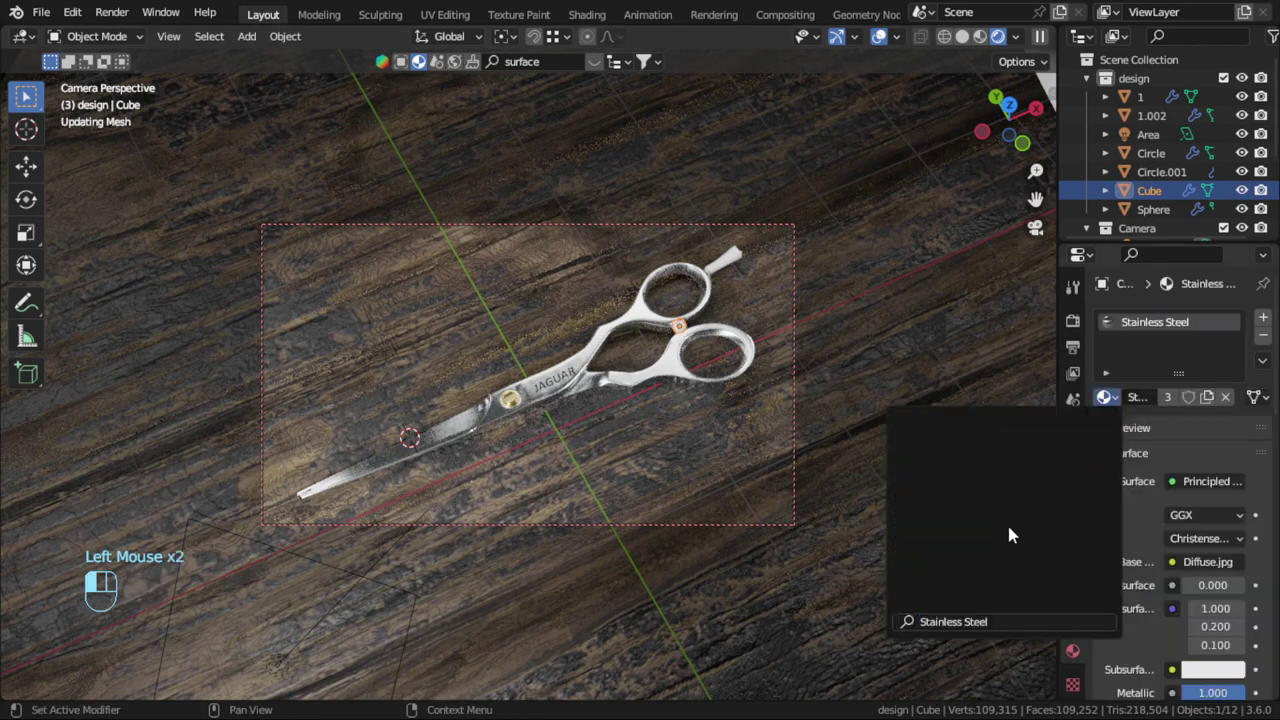
Smart UV Project all faces of the Stainless Steel cube
key("Tab")
key("a")
key("u")
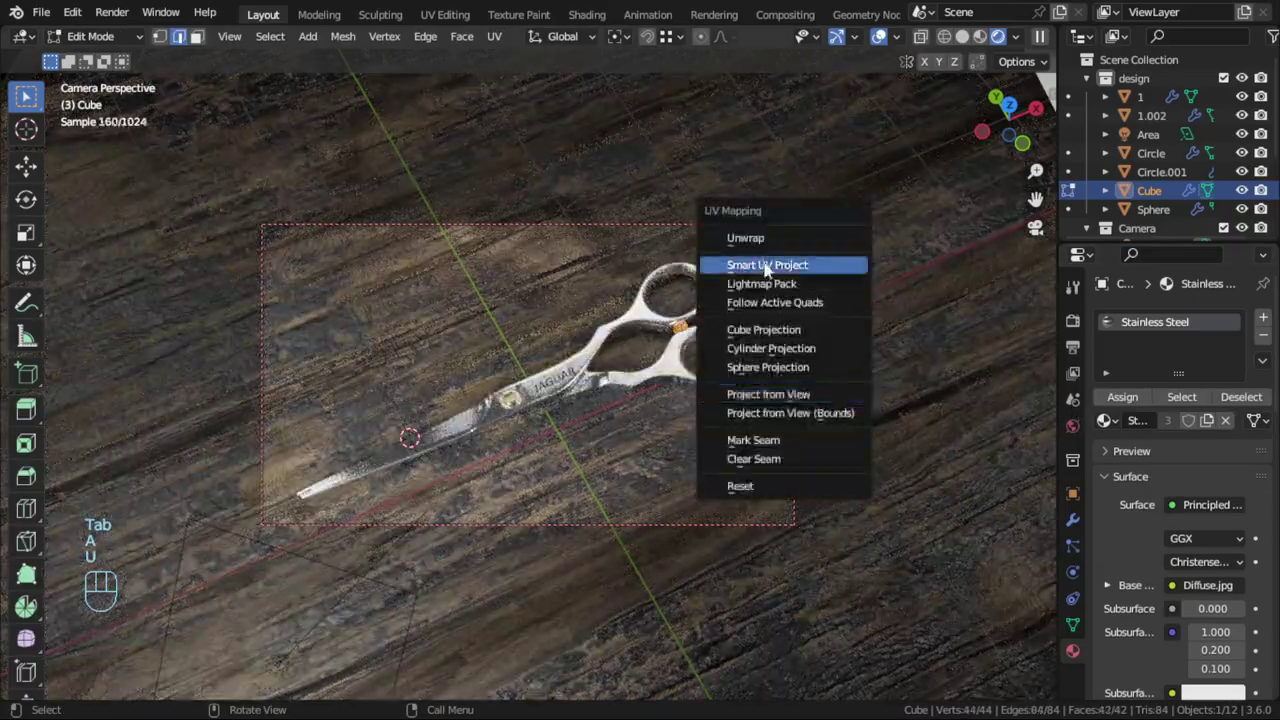
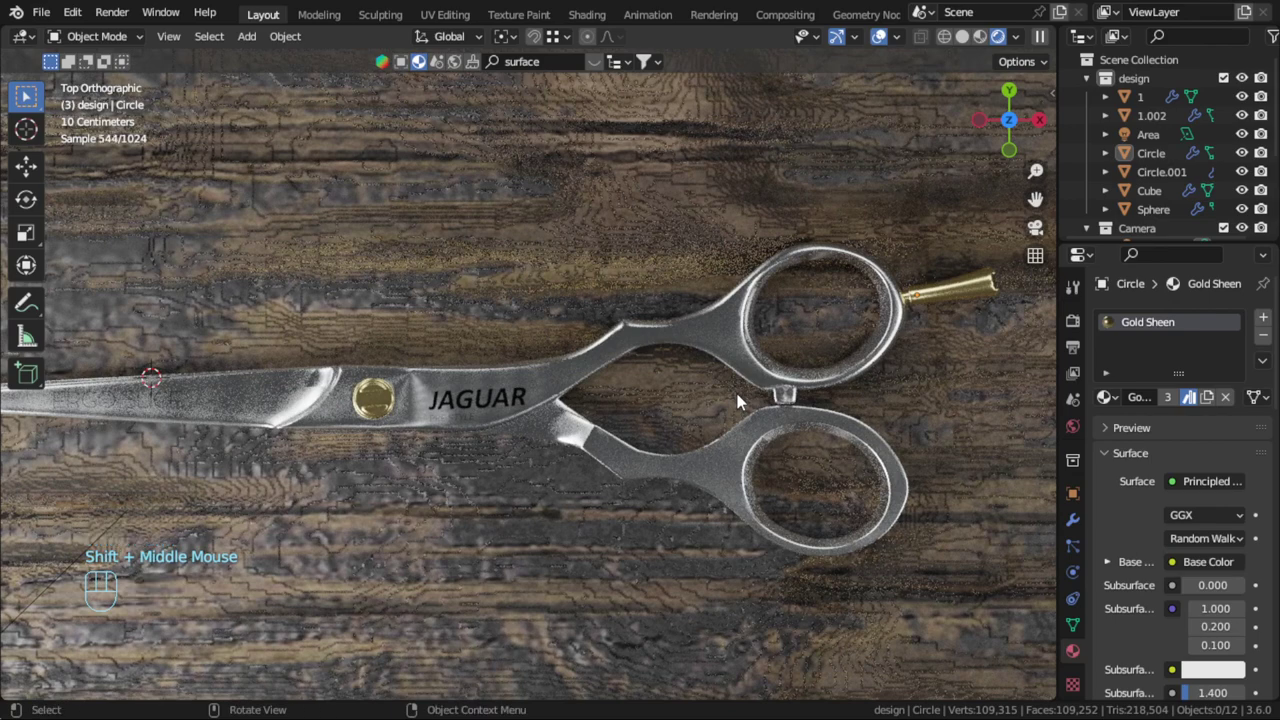
Zoom and orbit along the blade to inspect the JAGUAR decal and gold screw
scroll("up", 3)
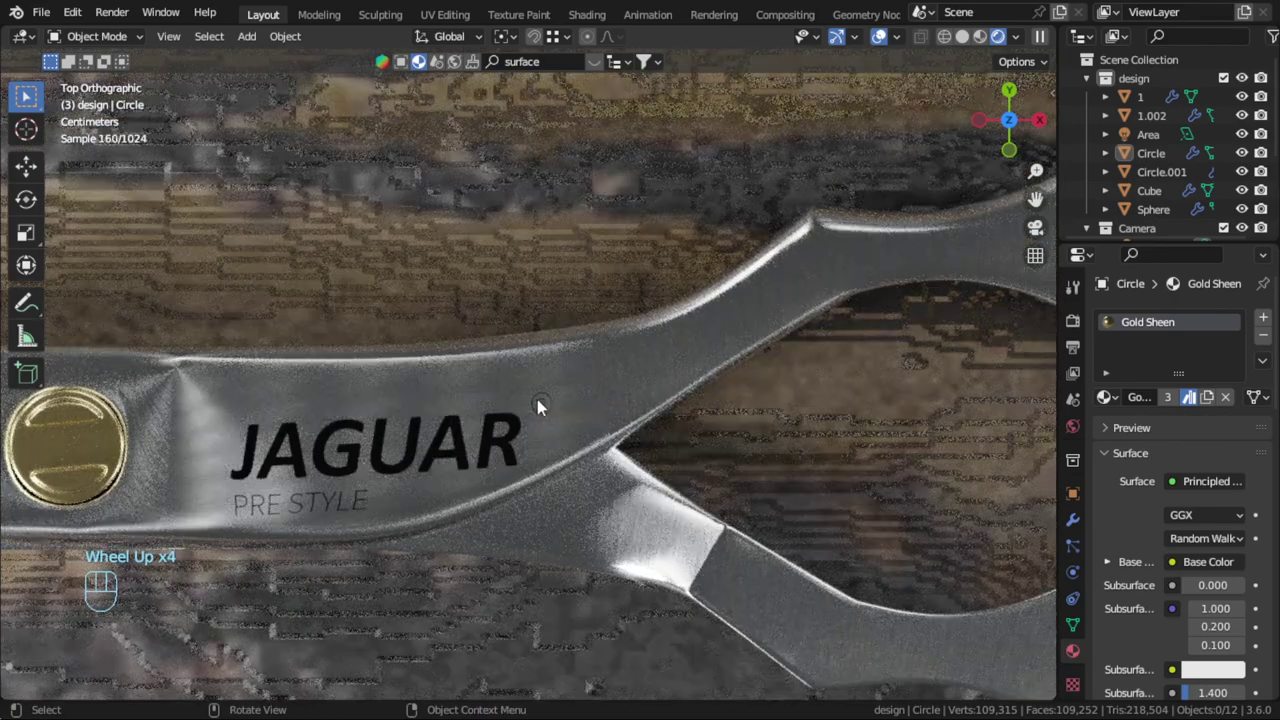
scroll("down", 3)
left_click_drag(514, 469, 689, 332)
left_click_drag(725, 361, 783, 357)
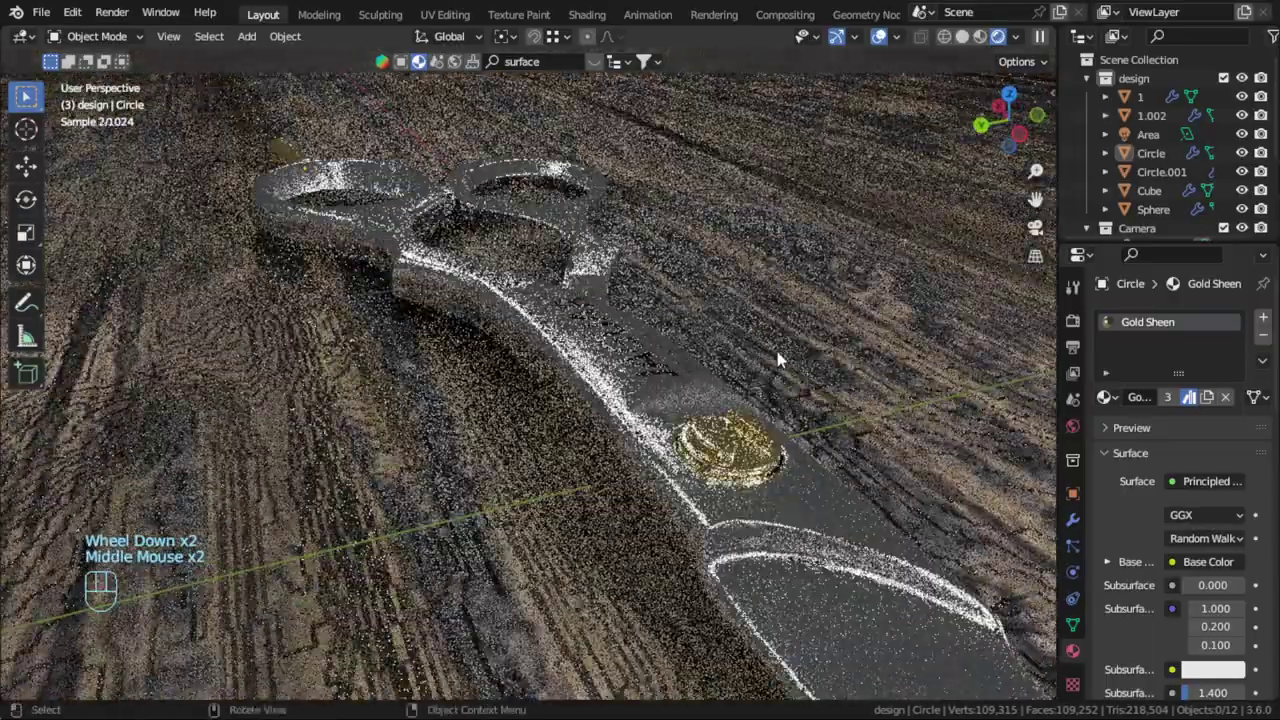
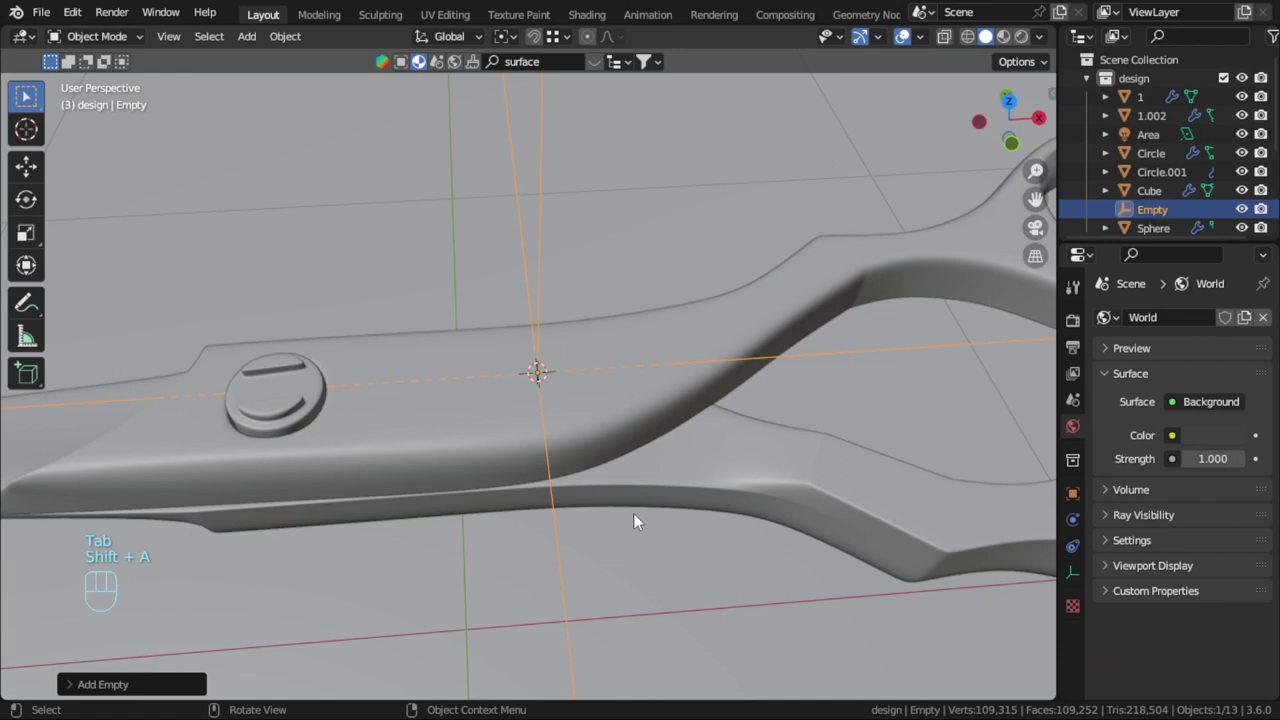
Name the new empty em_focus and shrink it at the scissors' pivot
key("s")
key("s")
key("F2")
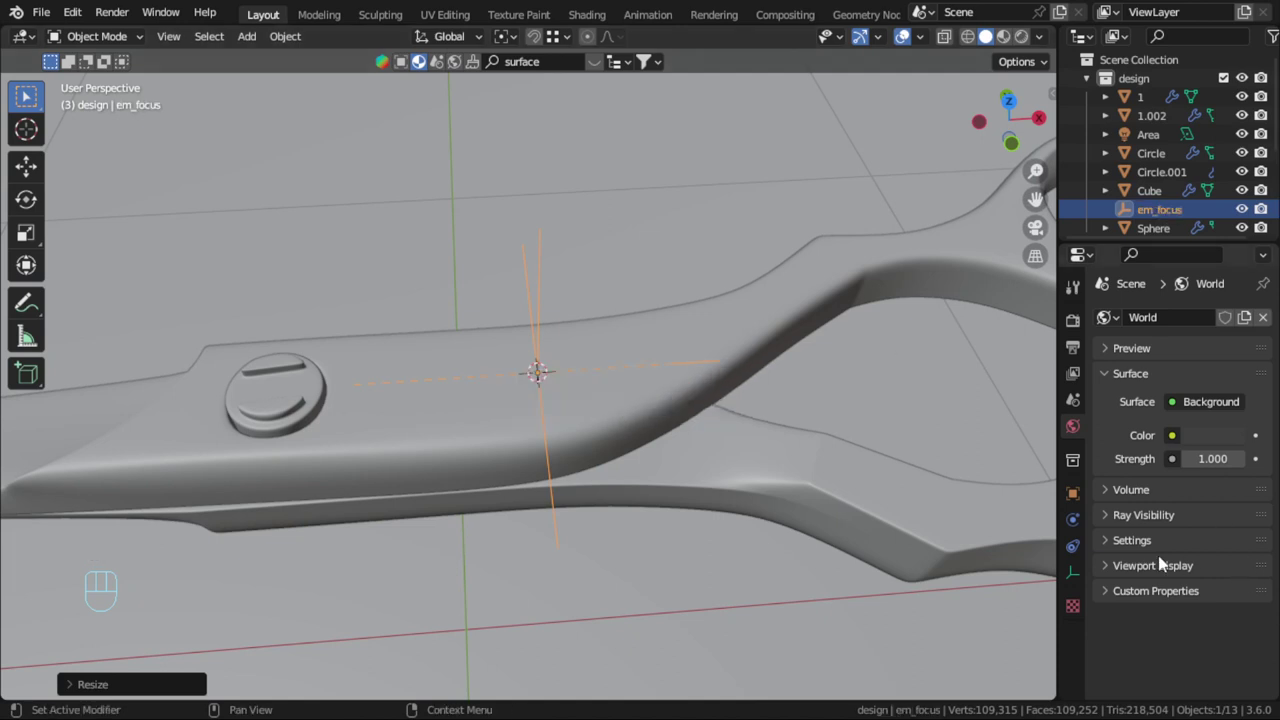
scroll("down", 3)
Enable the camera's depth of field with em_focus as its focus object
left_click(1155, 119)
scroll("down", 3)
scroll("down", 3)
left_click(1123, 496)
left_click_drag(1203, 520, 1135, 489)
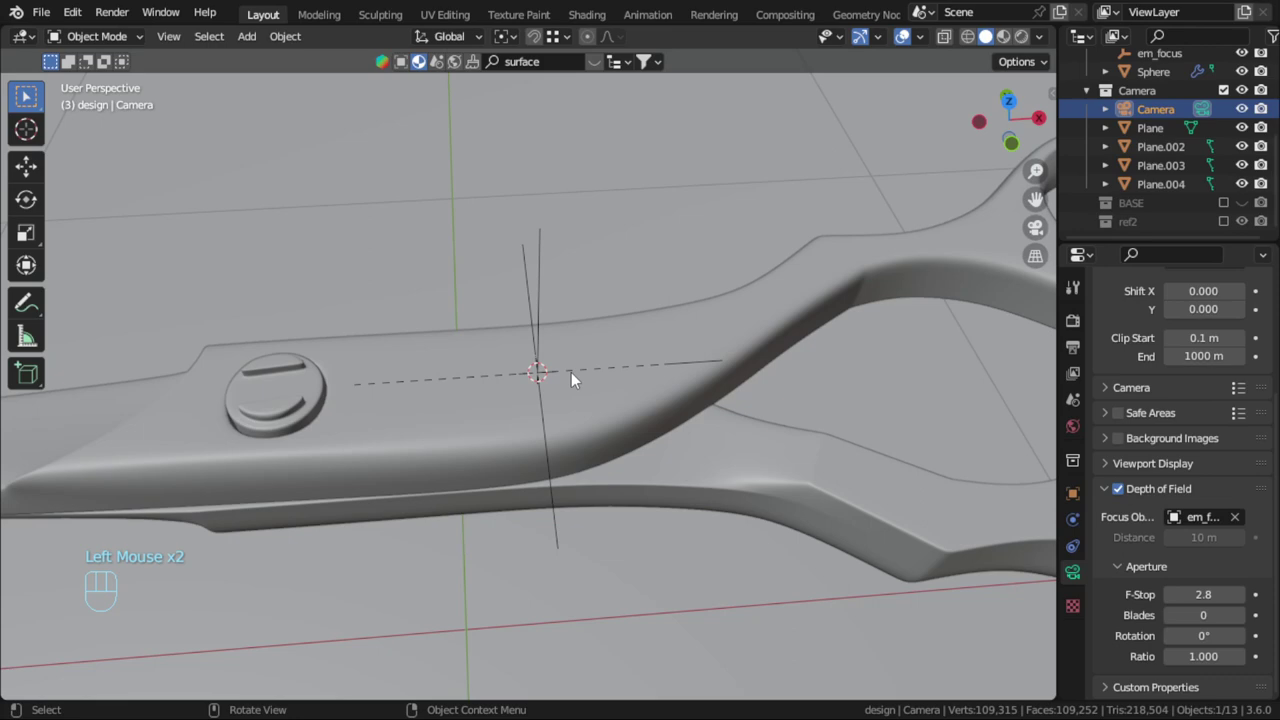
Set the camera aperture F-stop to 0.2 in the rendered camera view and save Model.blend
key("KP_0")
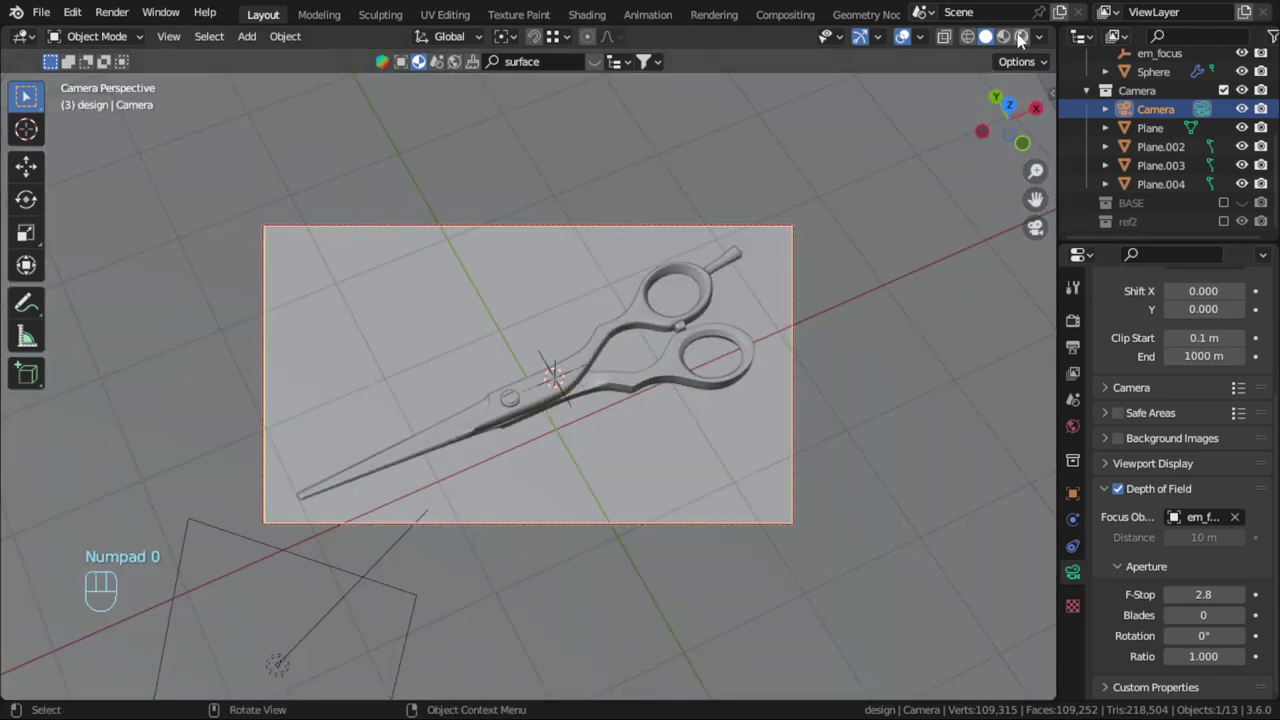
left_click(1039, 332)
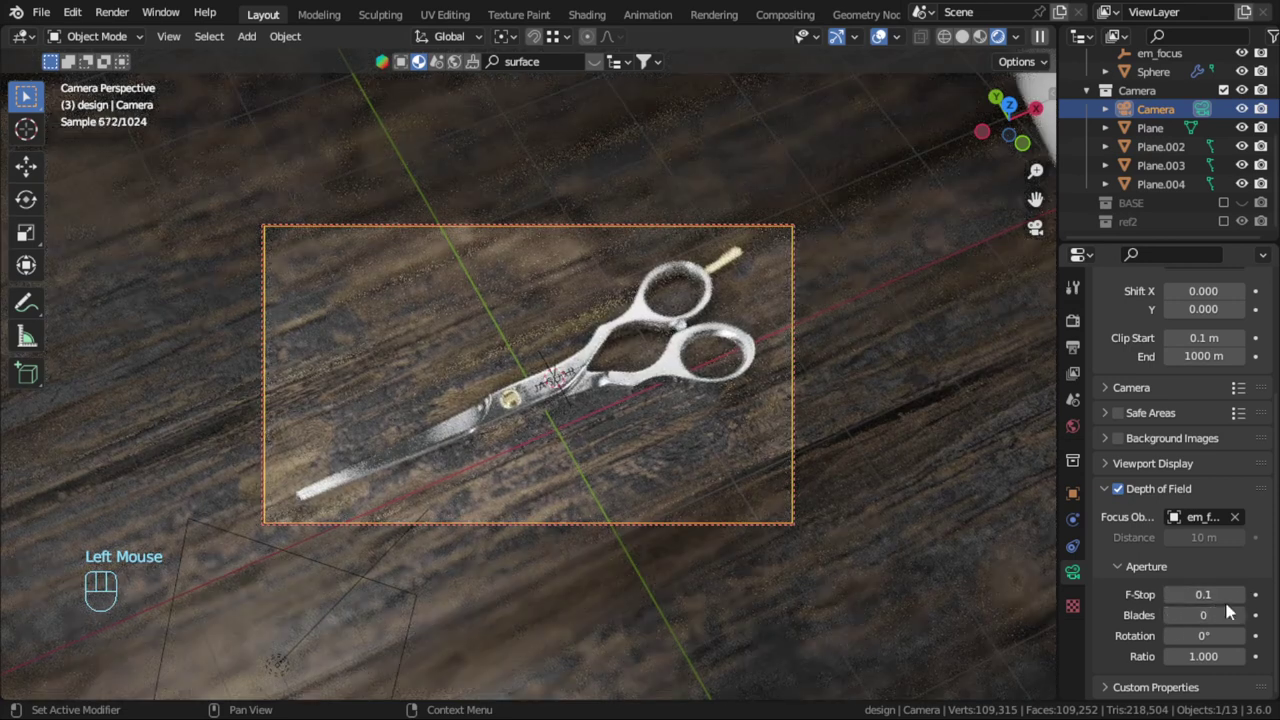
left_click(1241, 603)
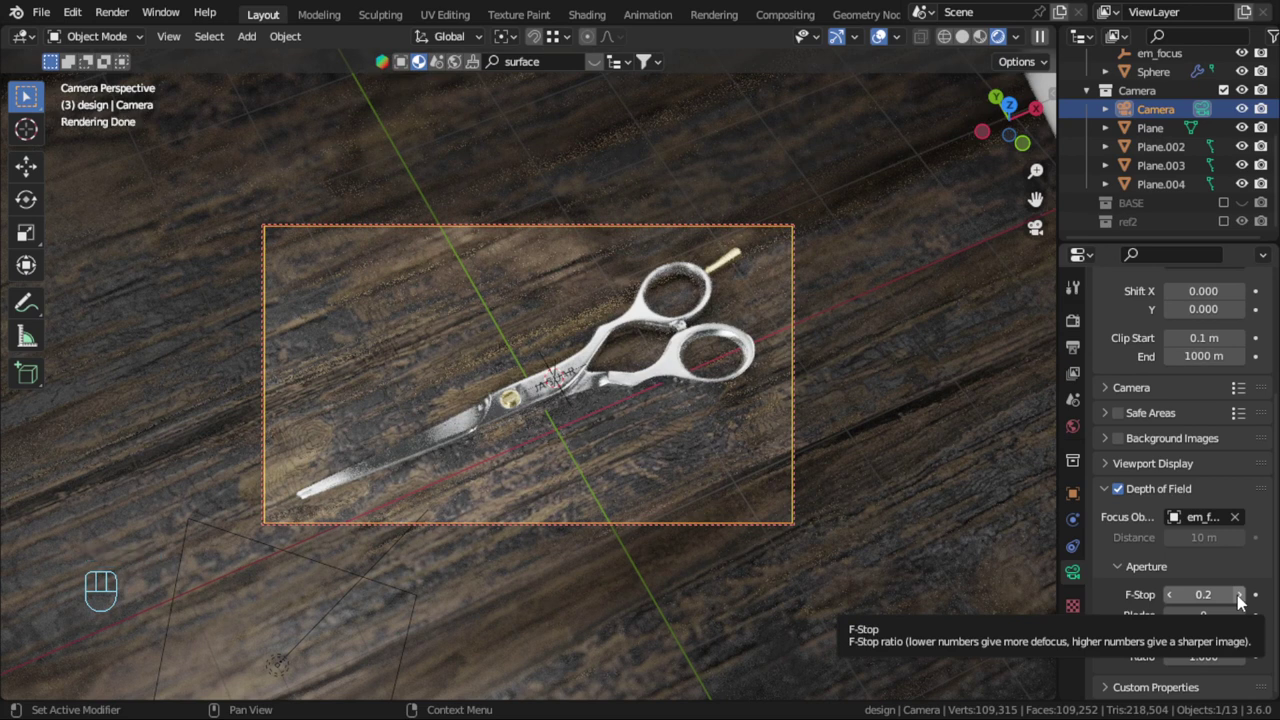
key("ctrl+s")
left_click_drag(1083, 438, 1156, 443)
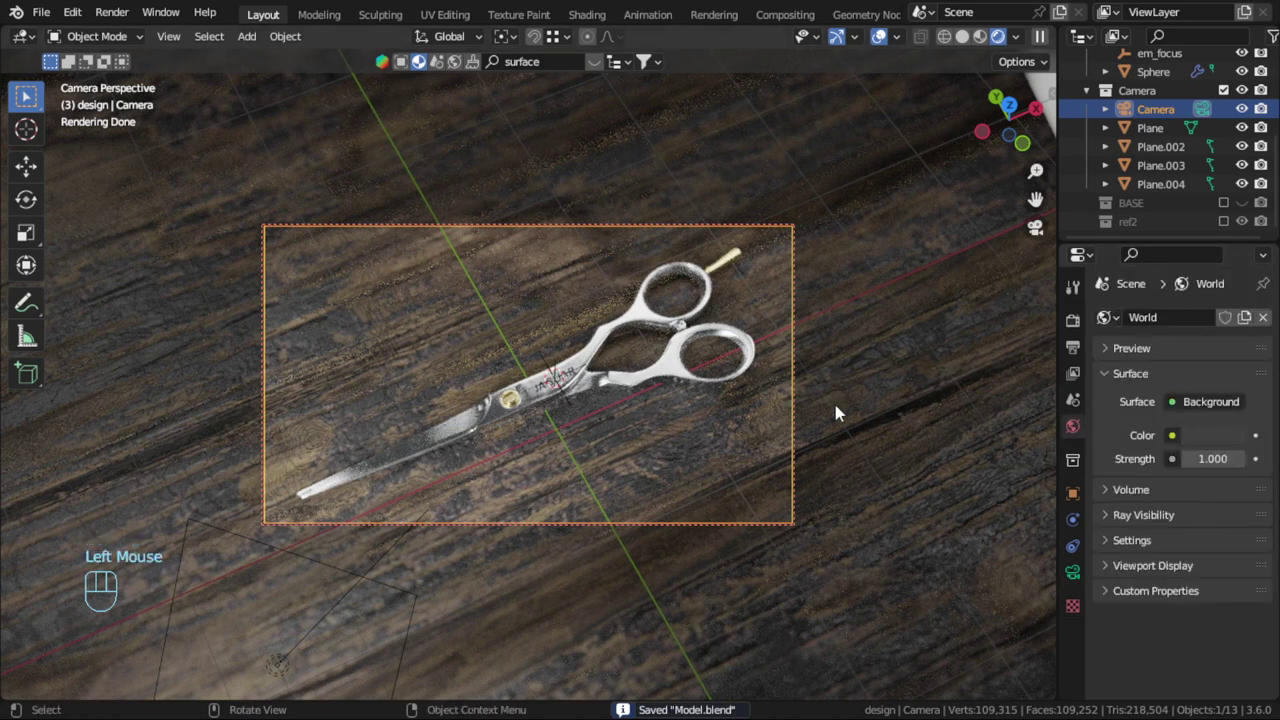
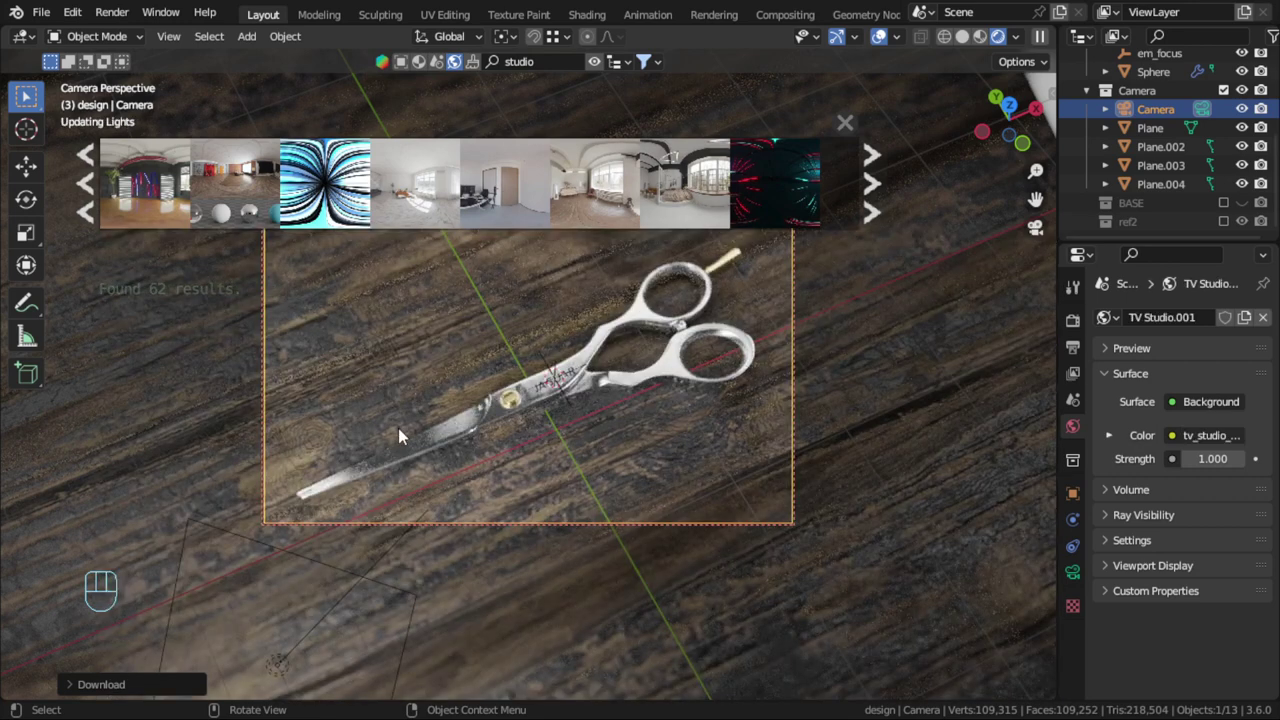
Lower the TV Studio HDRI world strength to 0.3 and save Model.blend
left_click(593, 382)
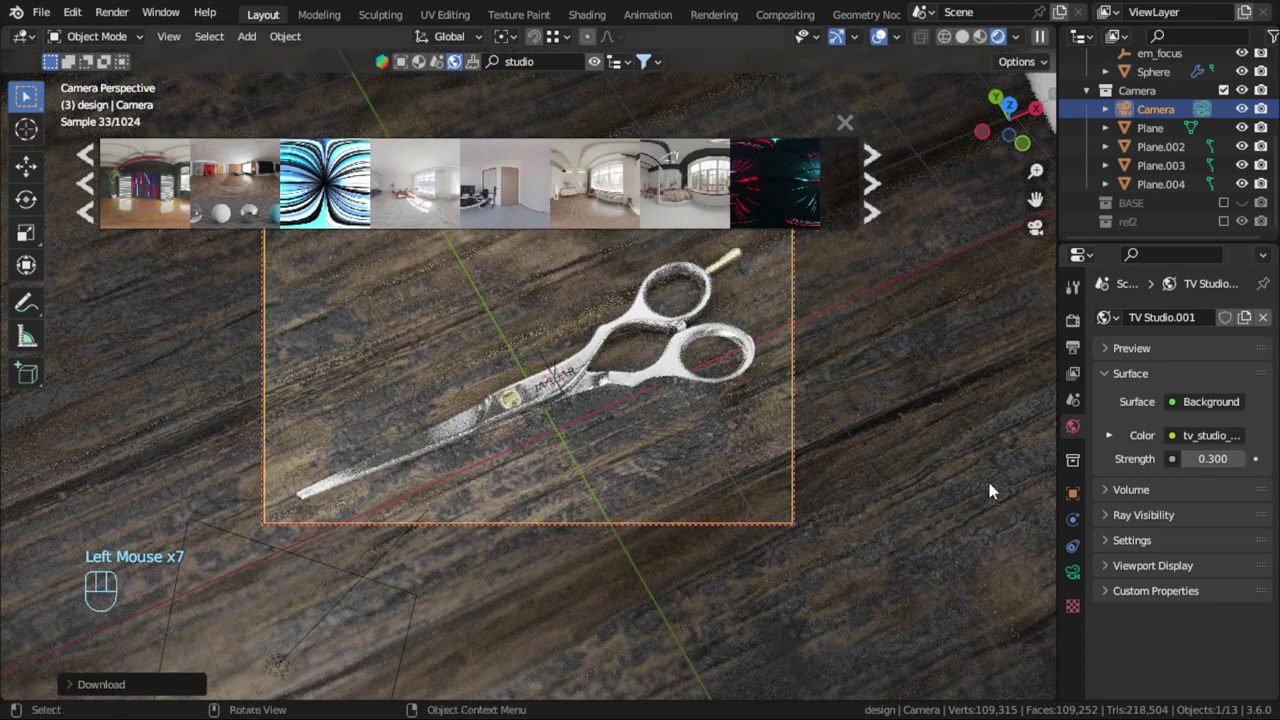
key("ctrl+s")
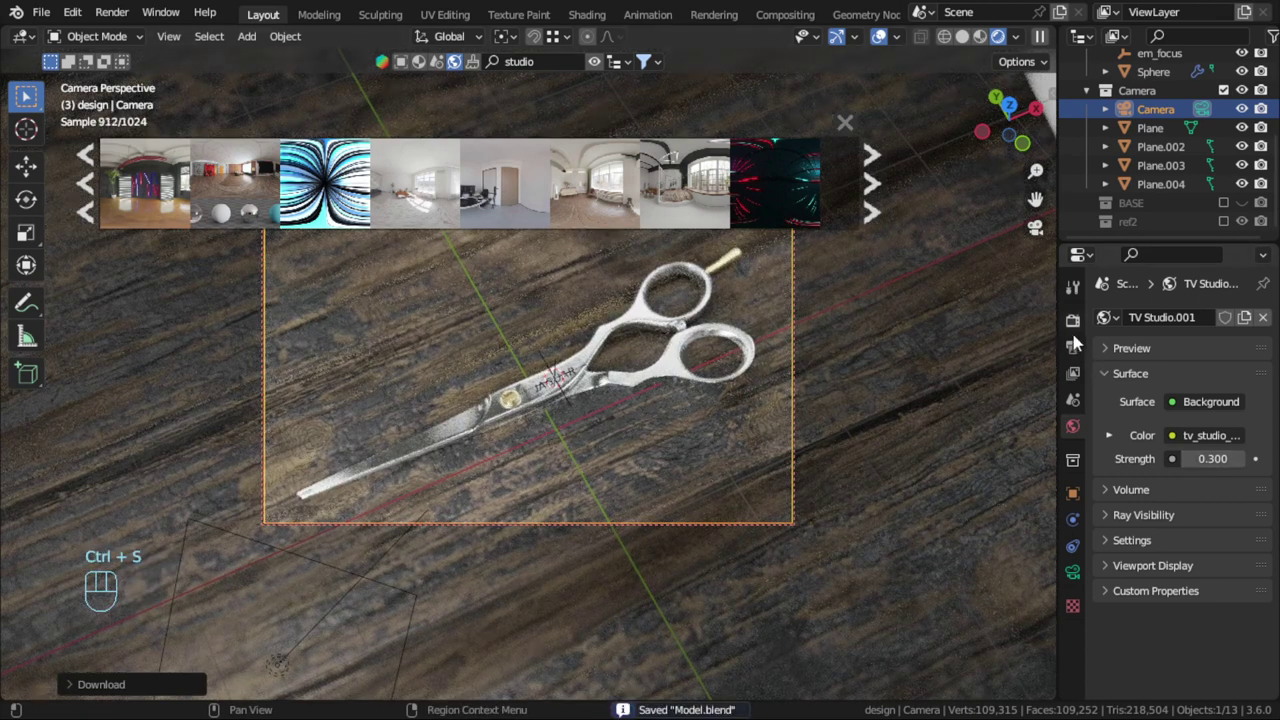
left_click_drag(1079, 355, 1158, 425)
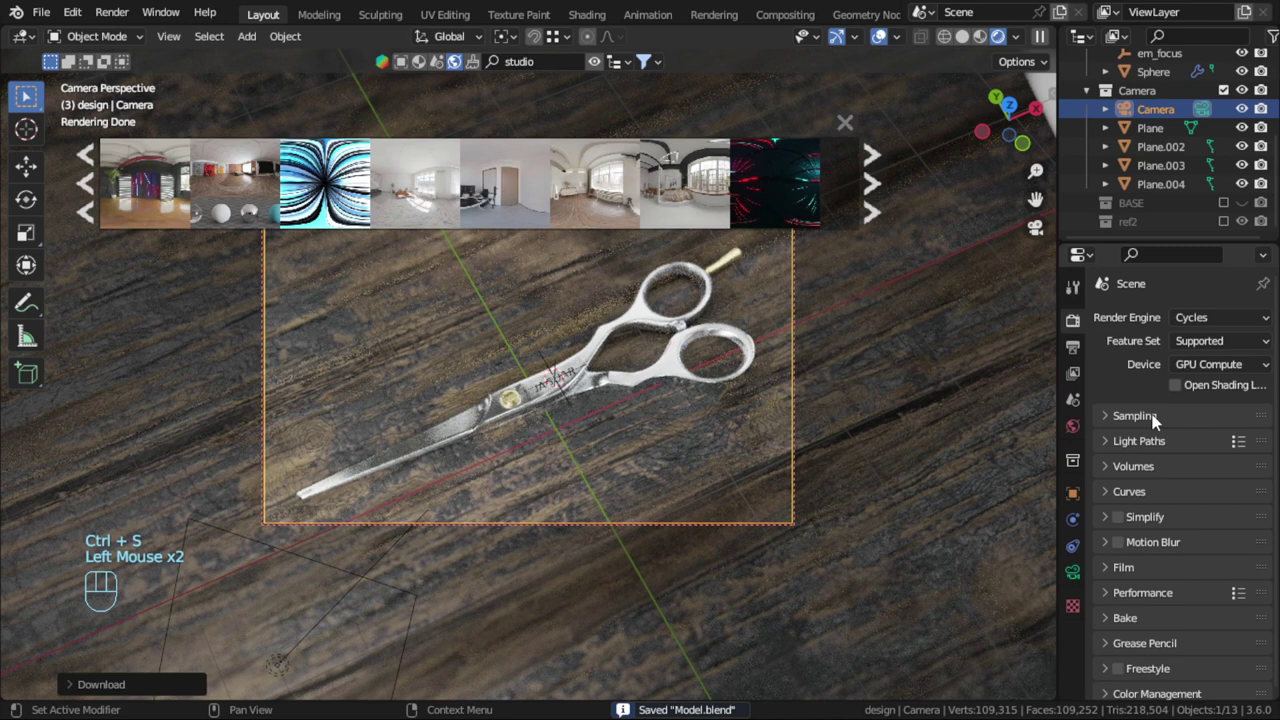
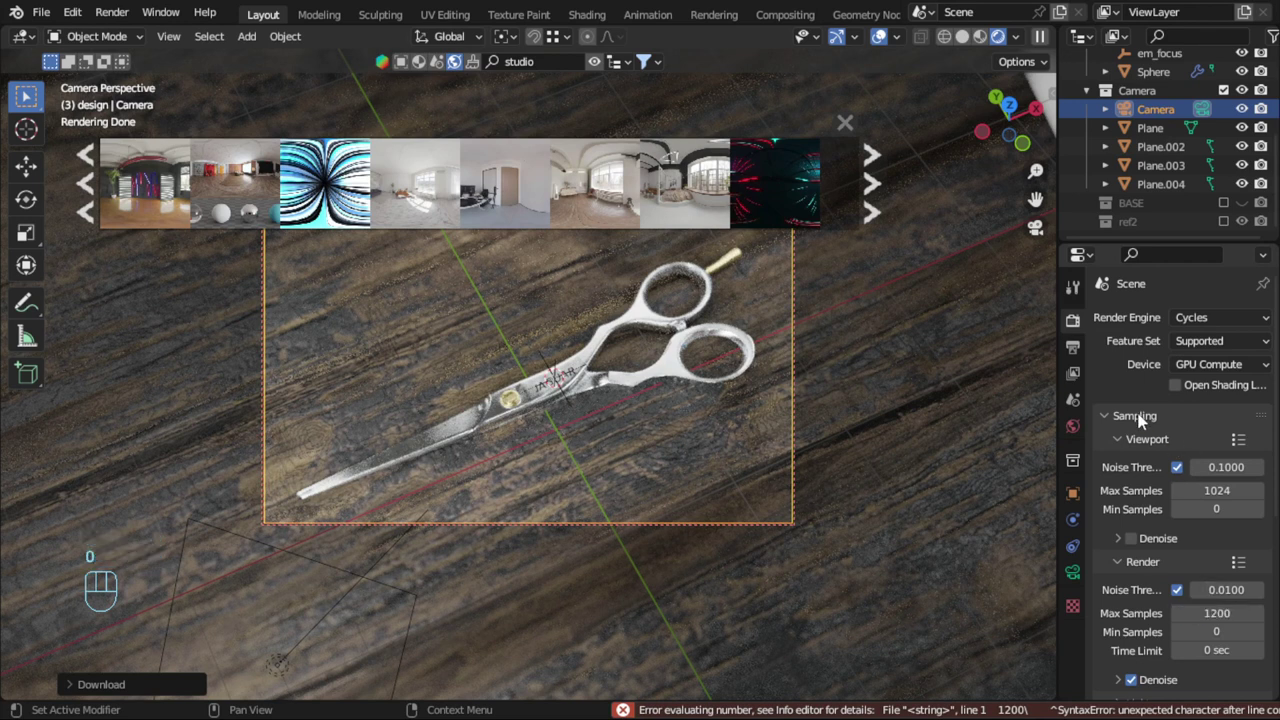
Set Render Max Samples to 1200 and Tile Size to 512, then save Model.blend
left_click_drag(1144, 424, 1228, 368)
scroll("down", 3)
left_click_drag(1154, 590, 1188, 588)
scroll("down", 3)
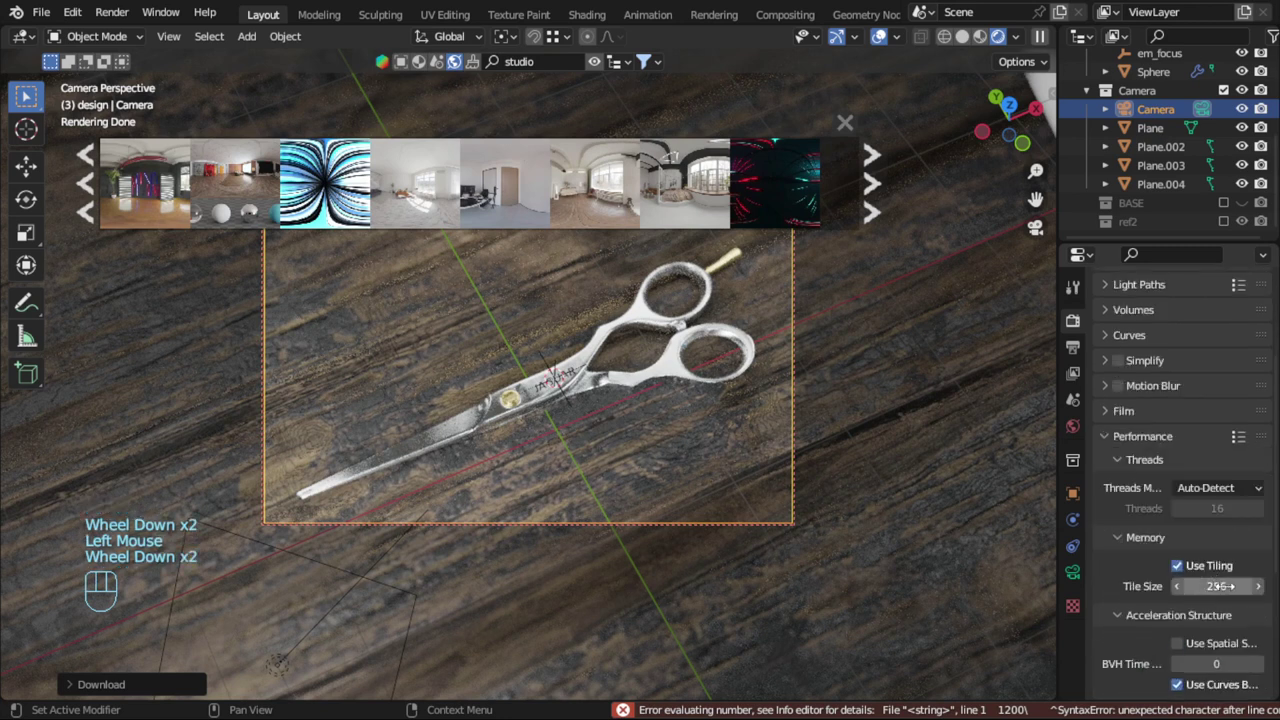
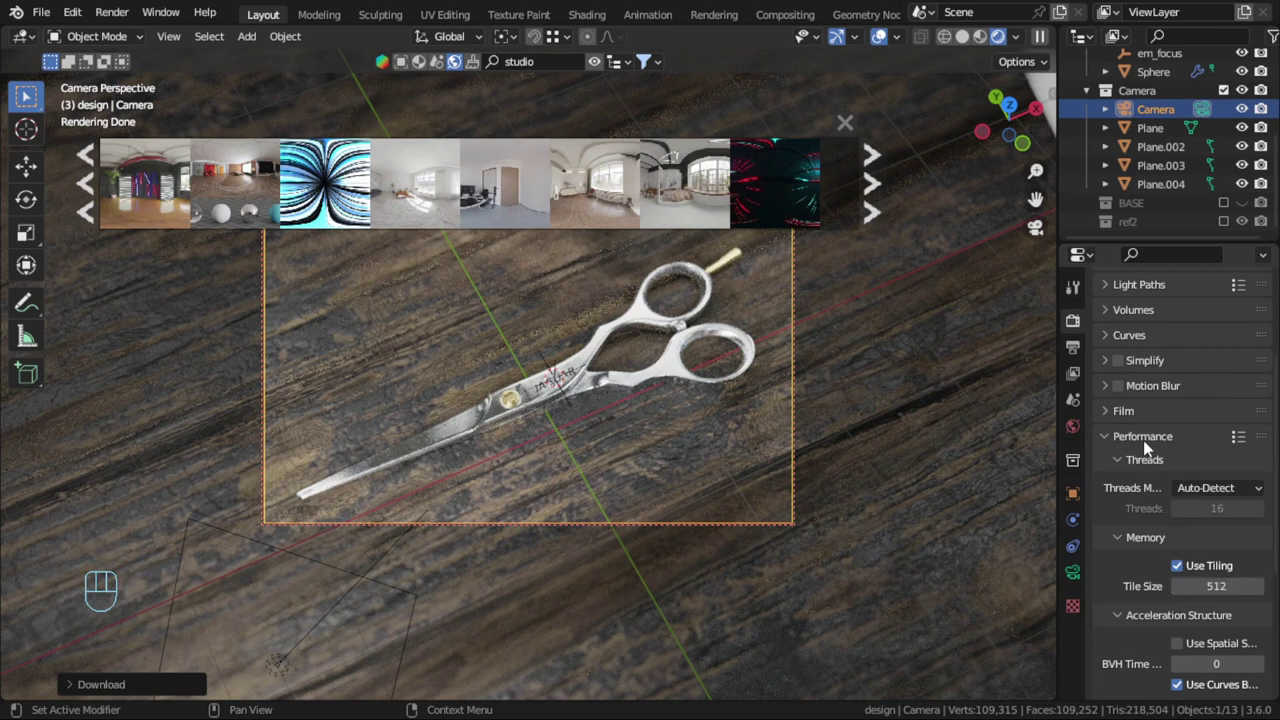
left_click_drag(1152, 445, 1158, 622)
scroll("down", 3)
scroll("down", 3)
key("ctrl+s")
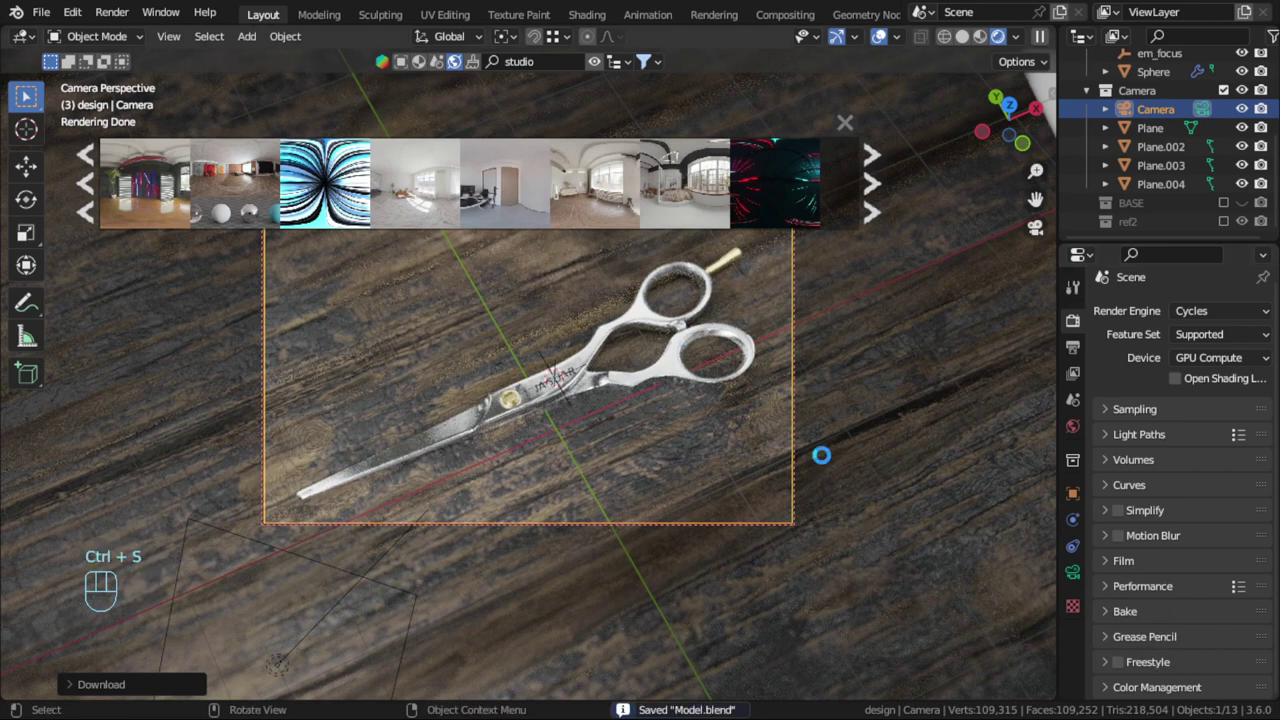